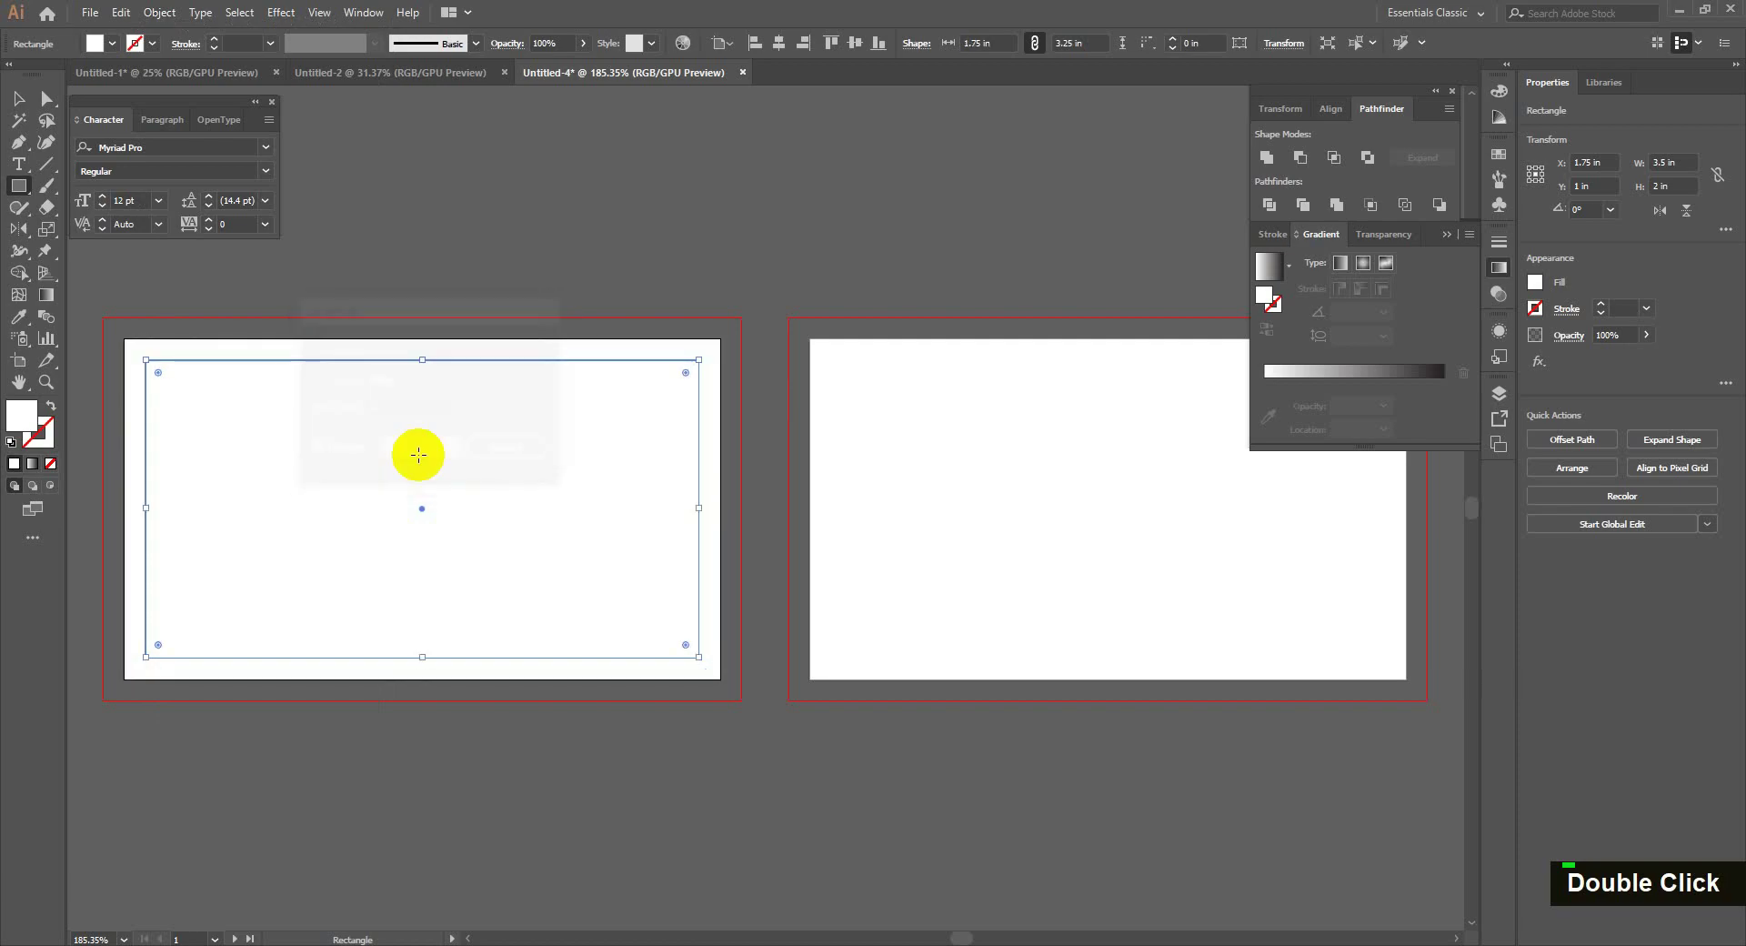
- Turn the inset rectangle into a safe-area guide and stretch the bleed copy to 3.75 × 2.25 in
key(ctrl+5)
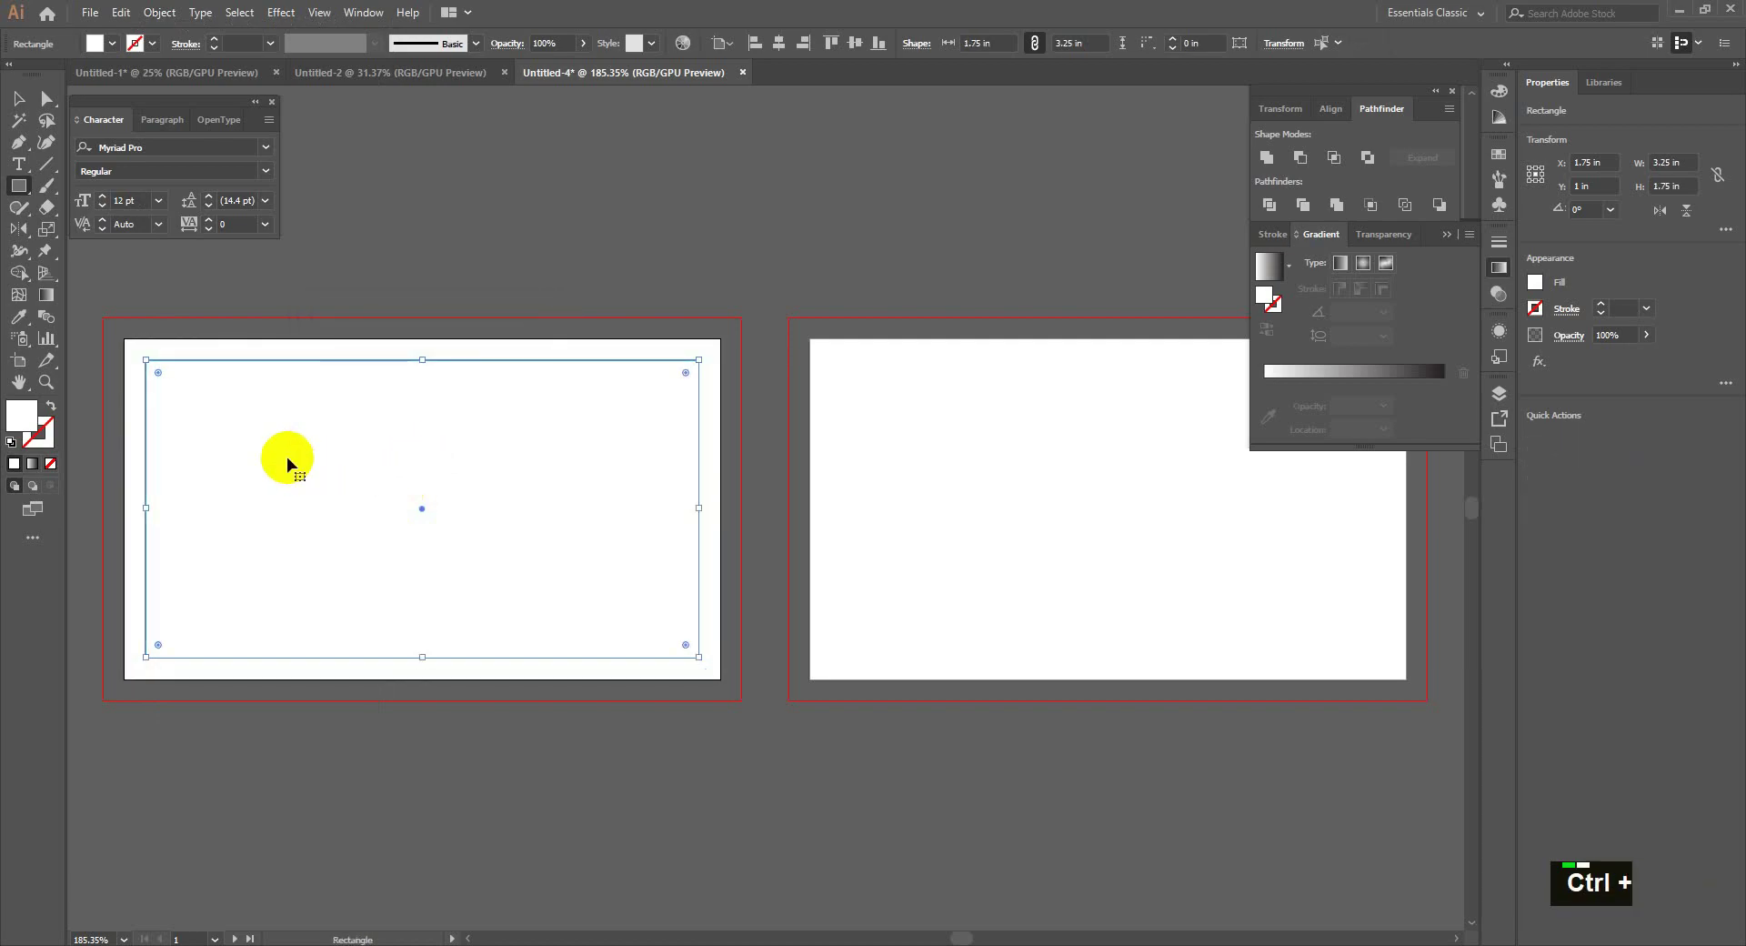
key(ctrl+2)
text(v)
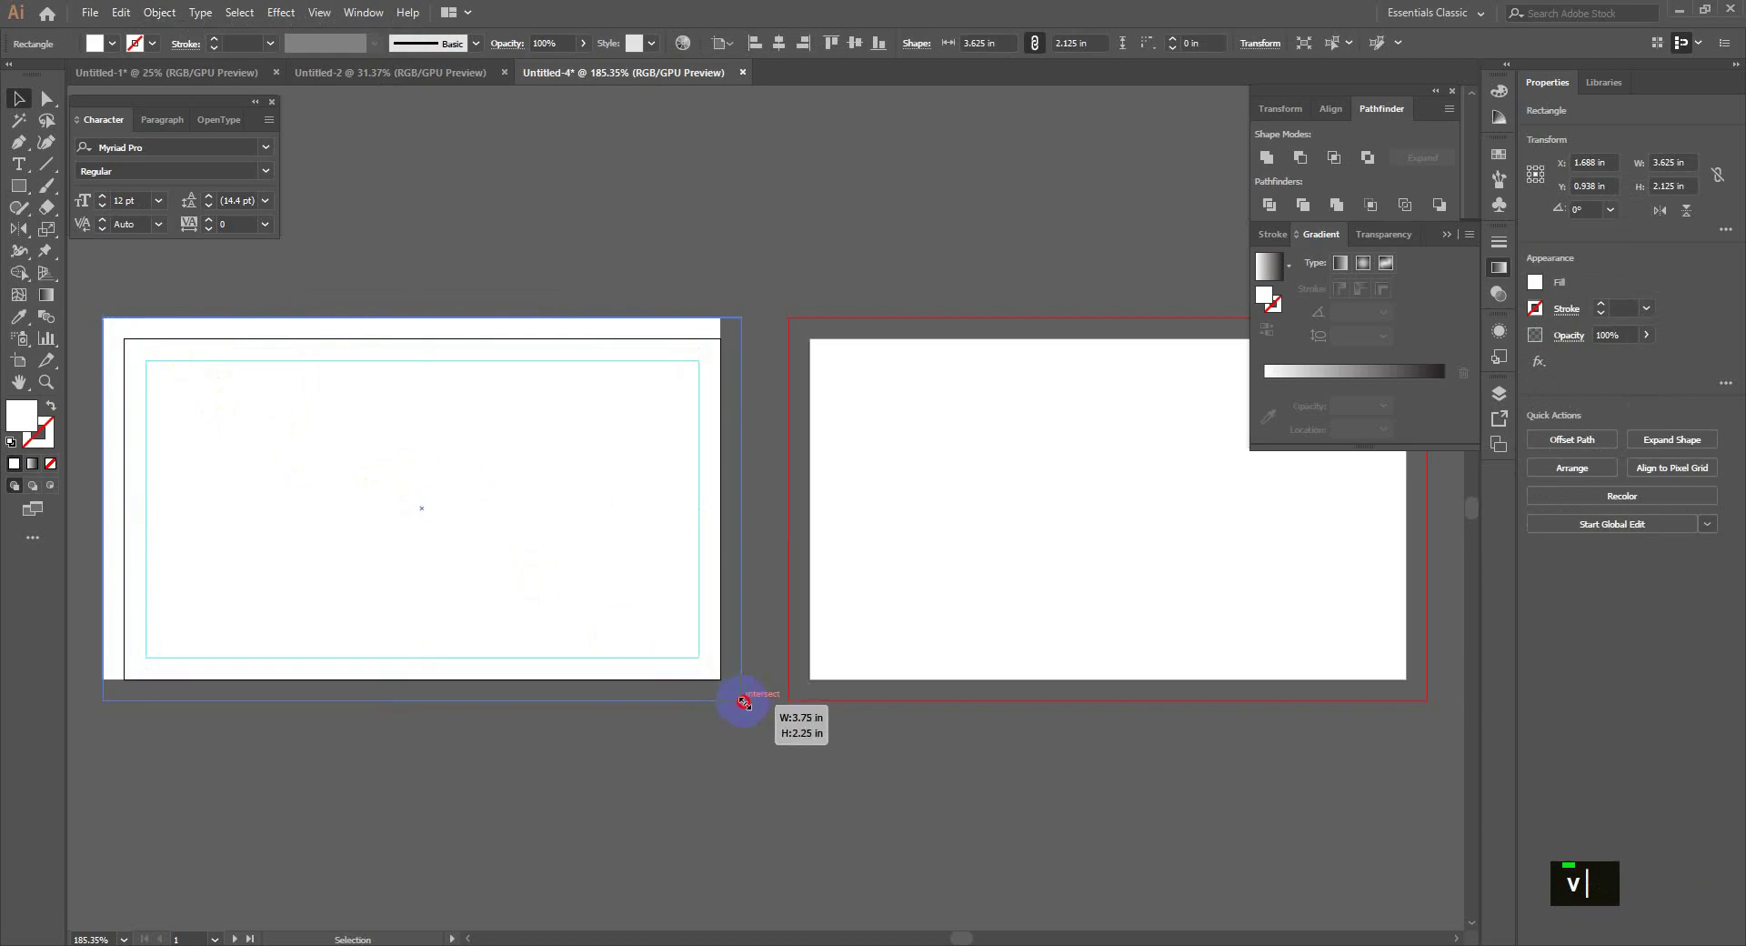
key(ctrl+2)
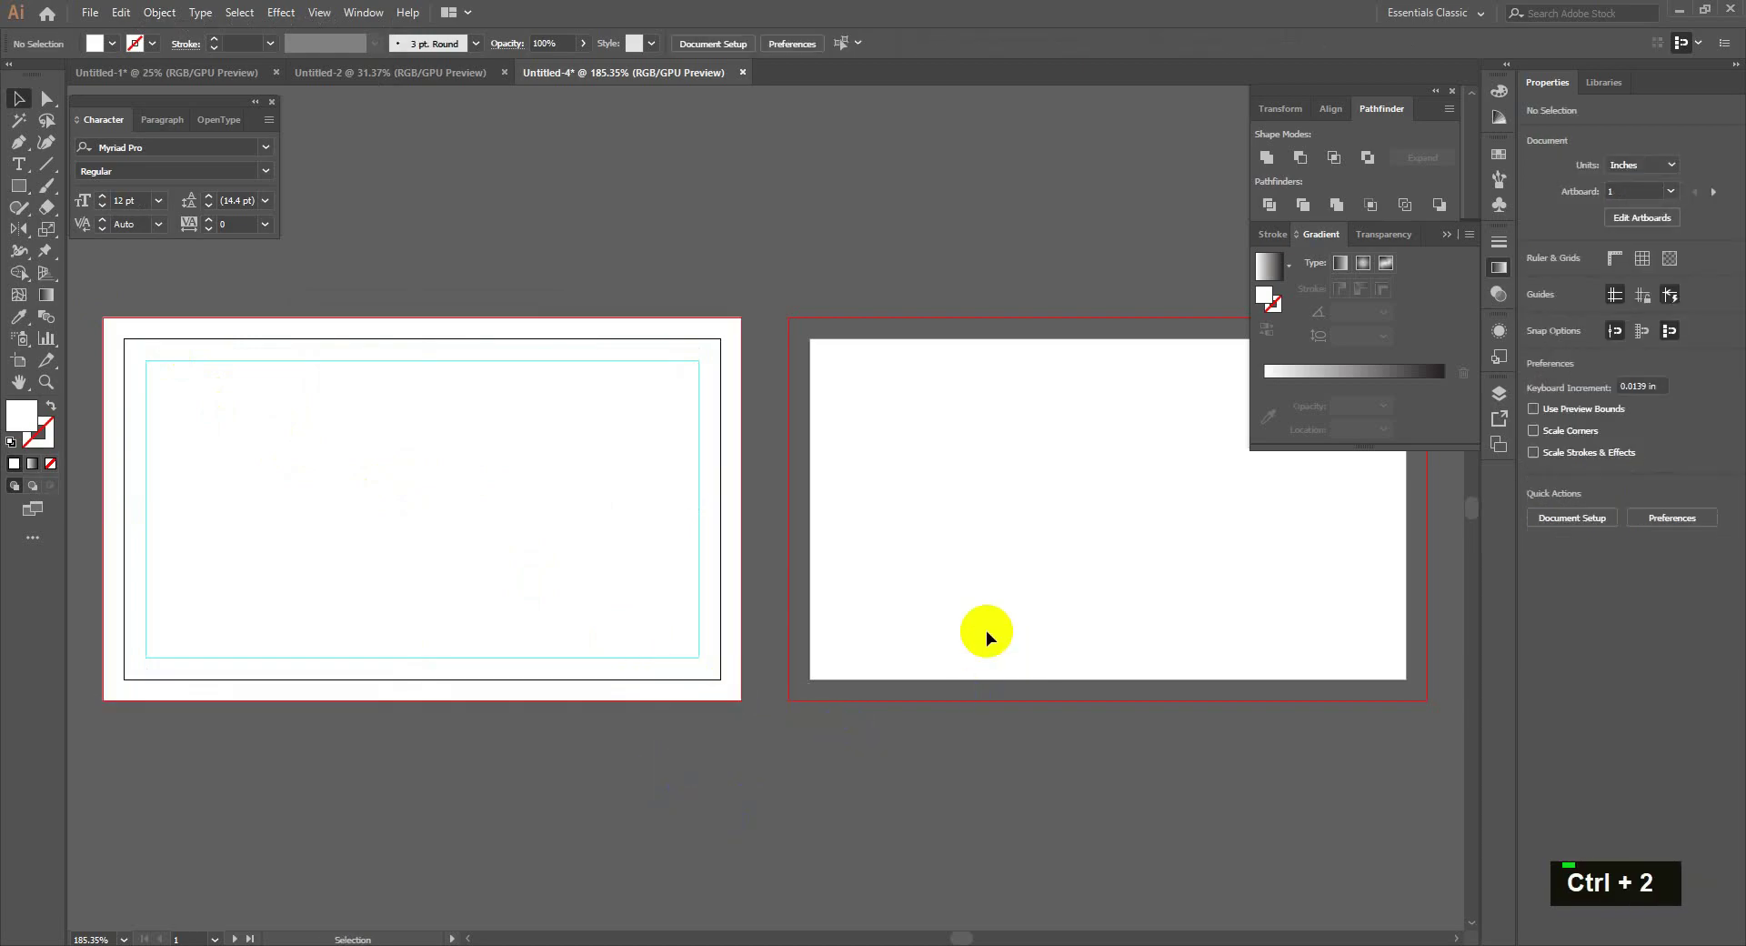
- Offset the back card's 3.5 × 2 in rectangle inward, make it a guide, and enlarge a copy to 3.75 × 2.25 in
key(space)
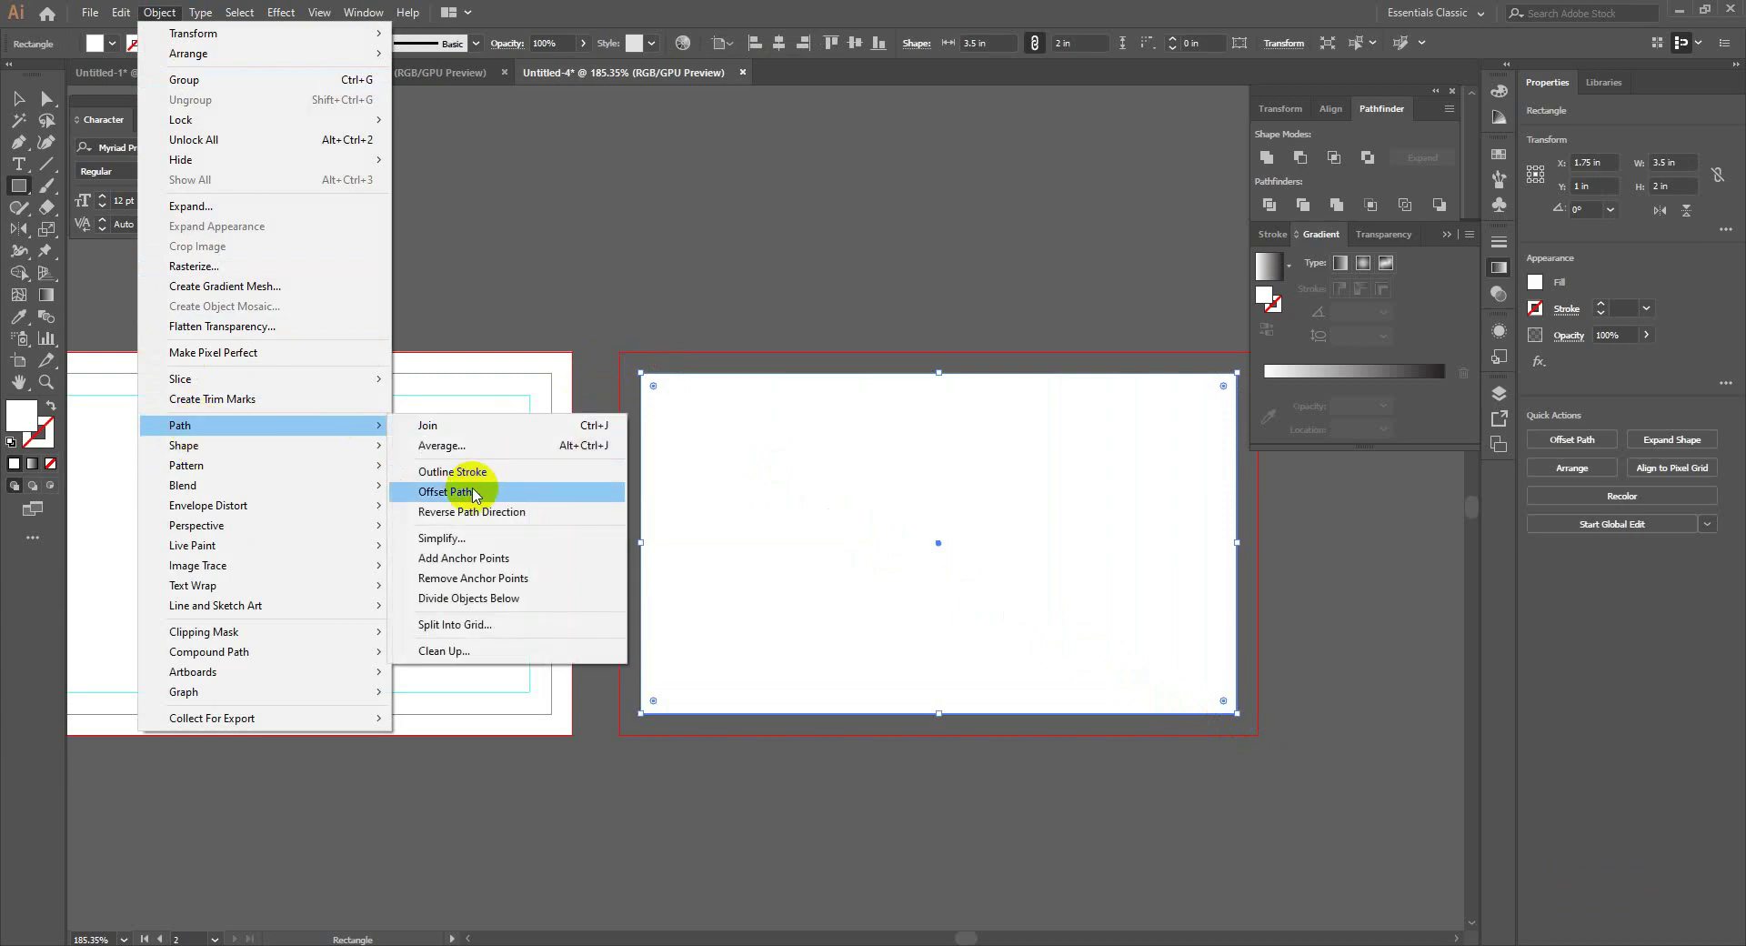
double_click(342, 457)
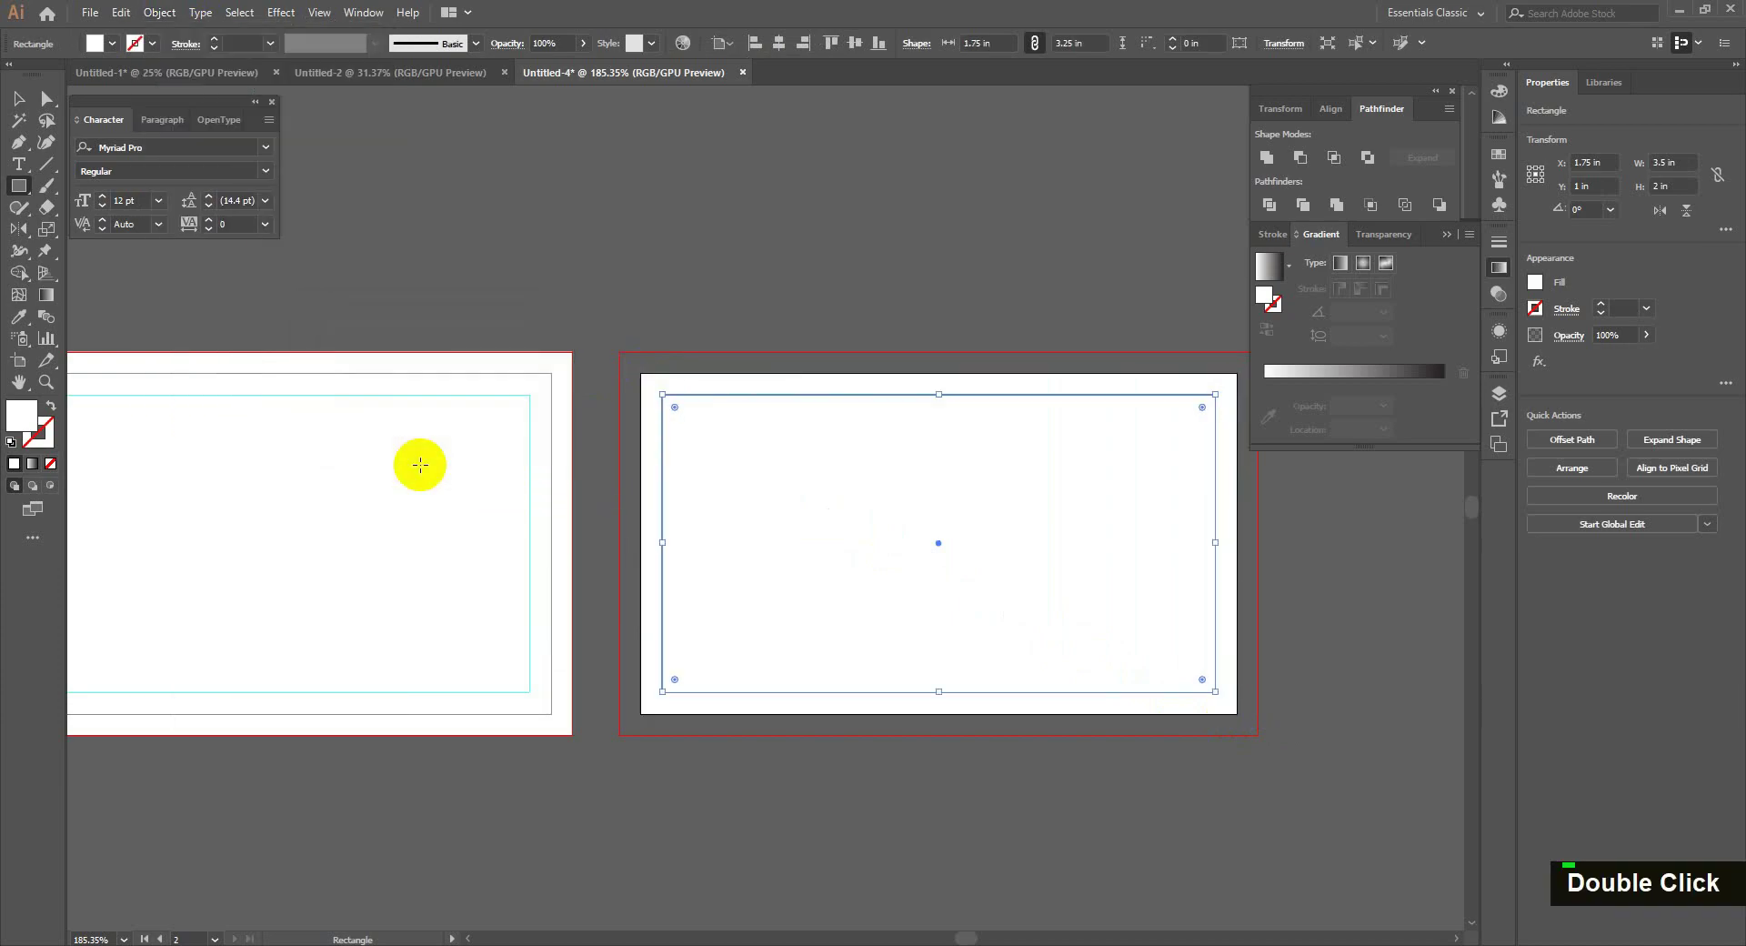
key(ctrl+5)
key(ctrl+2)
key(v)
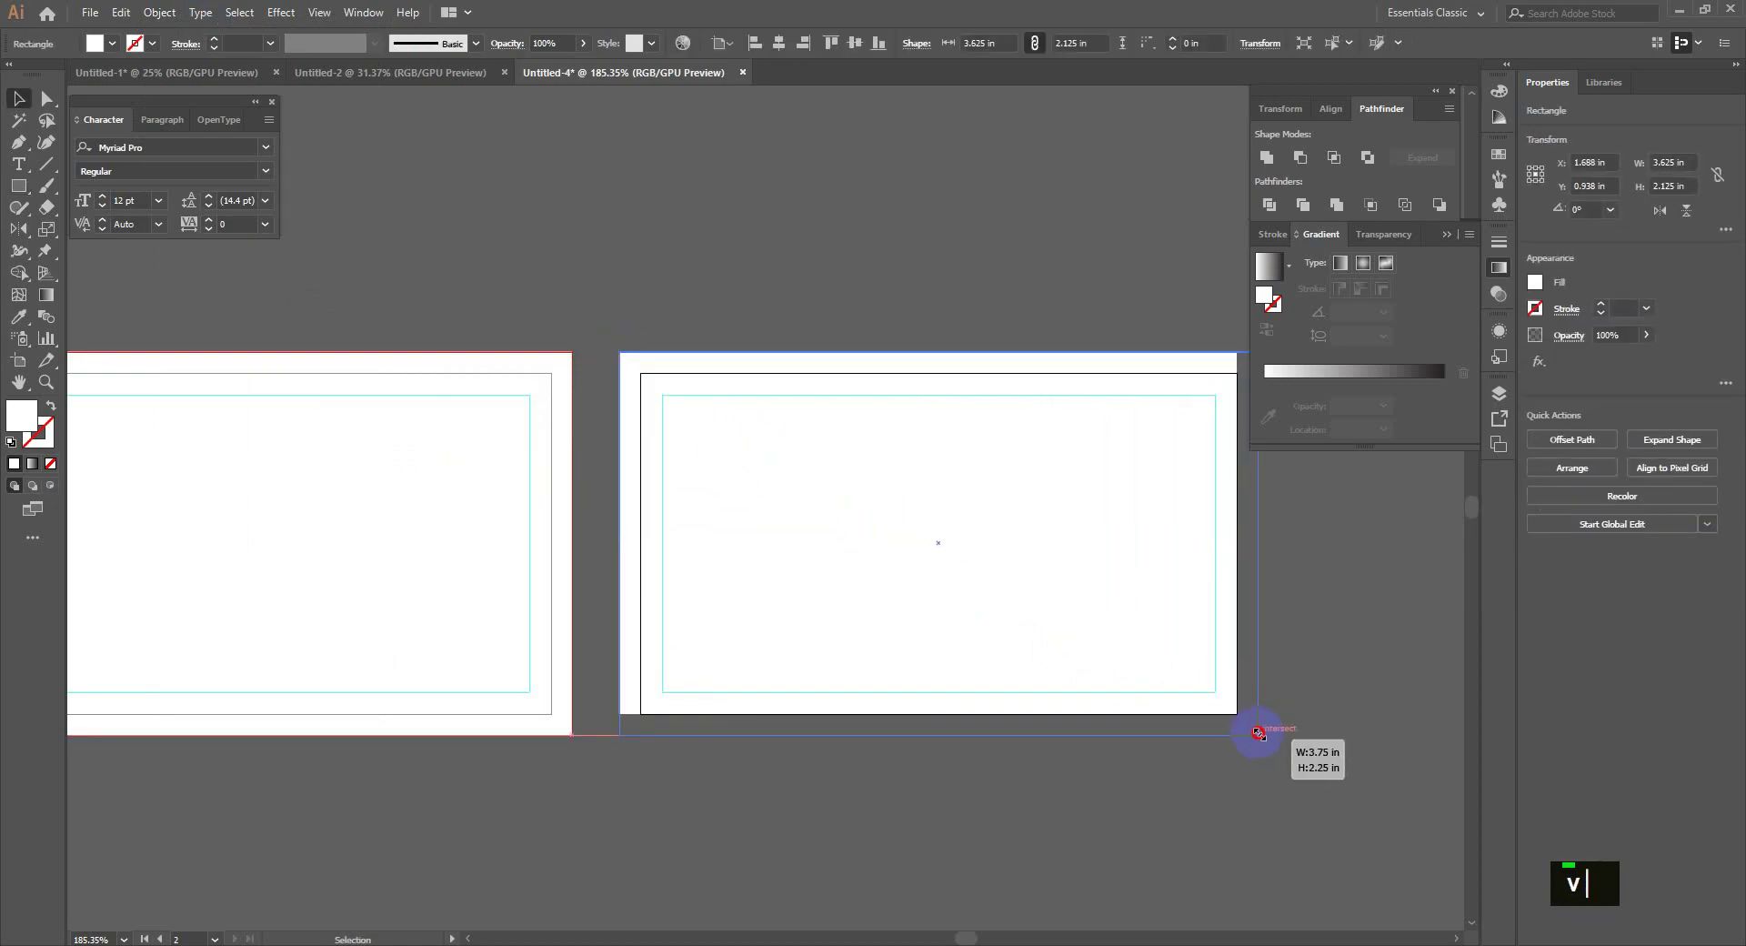
- Draw a right-pointing triangle from the left edge with straight Pen paths and fill it green
key(ctrl+2)
key(space)
key(space)
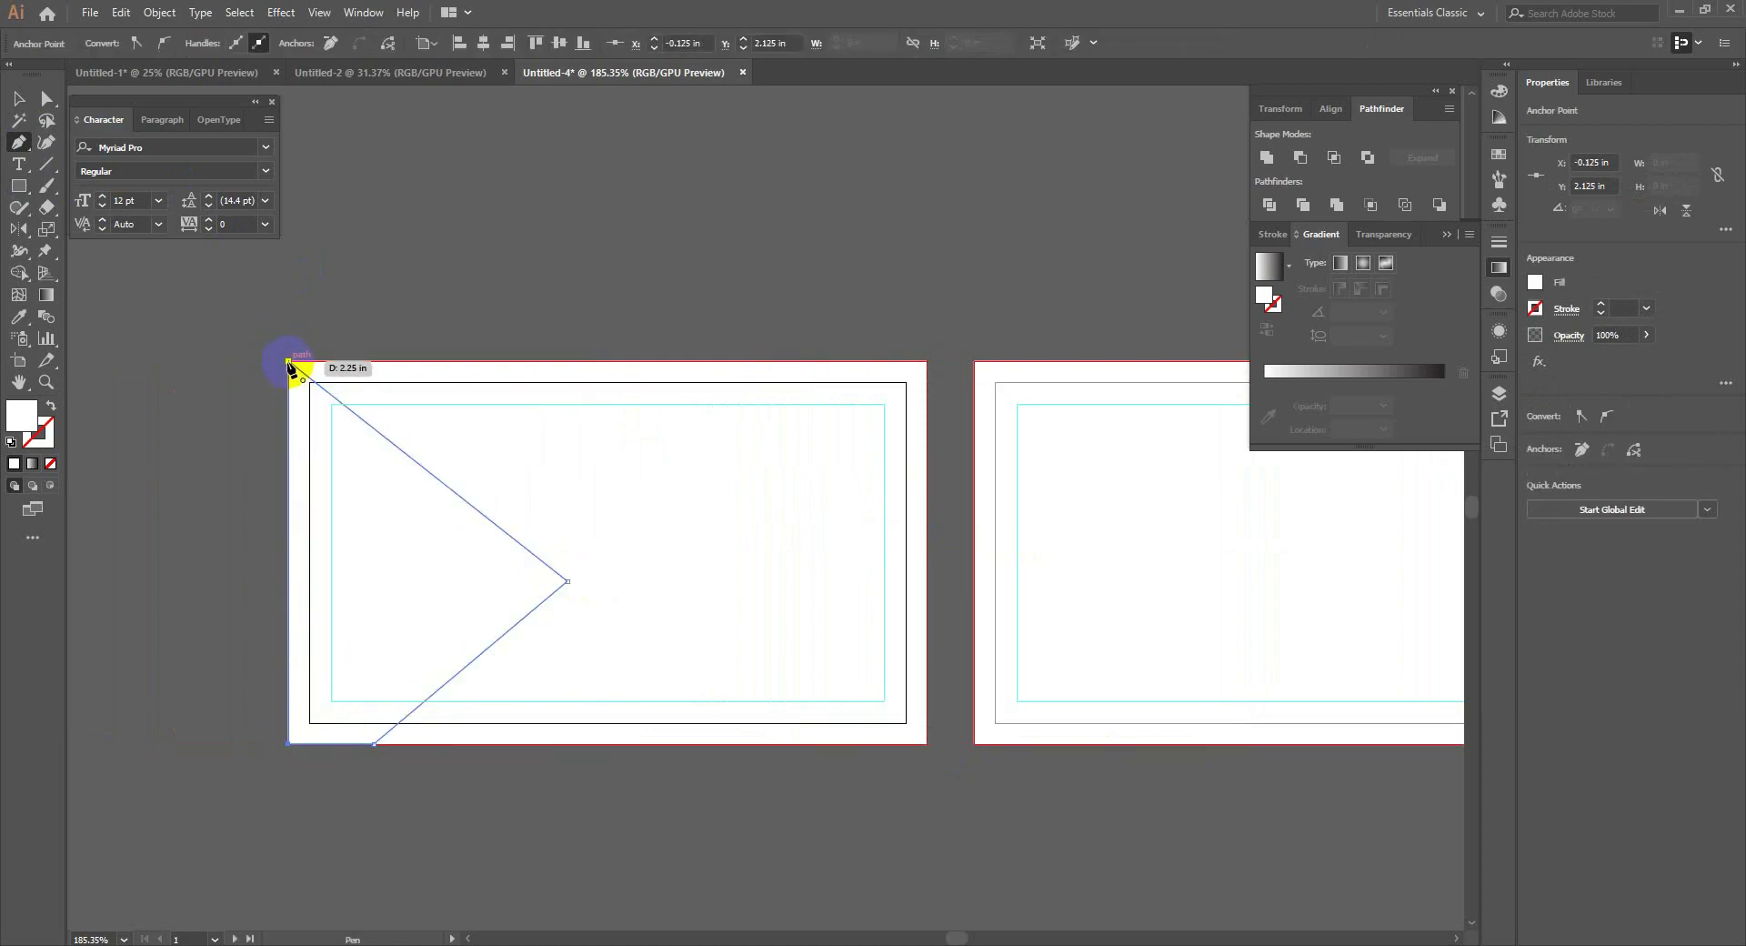
key(v)
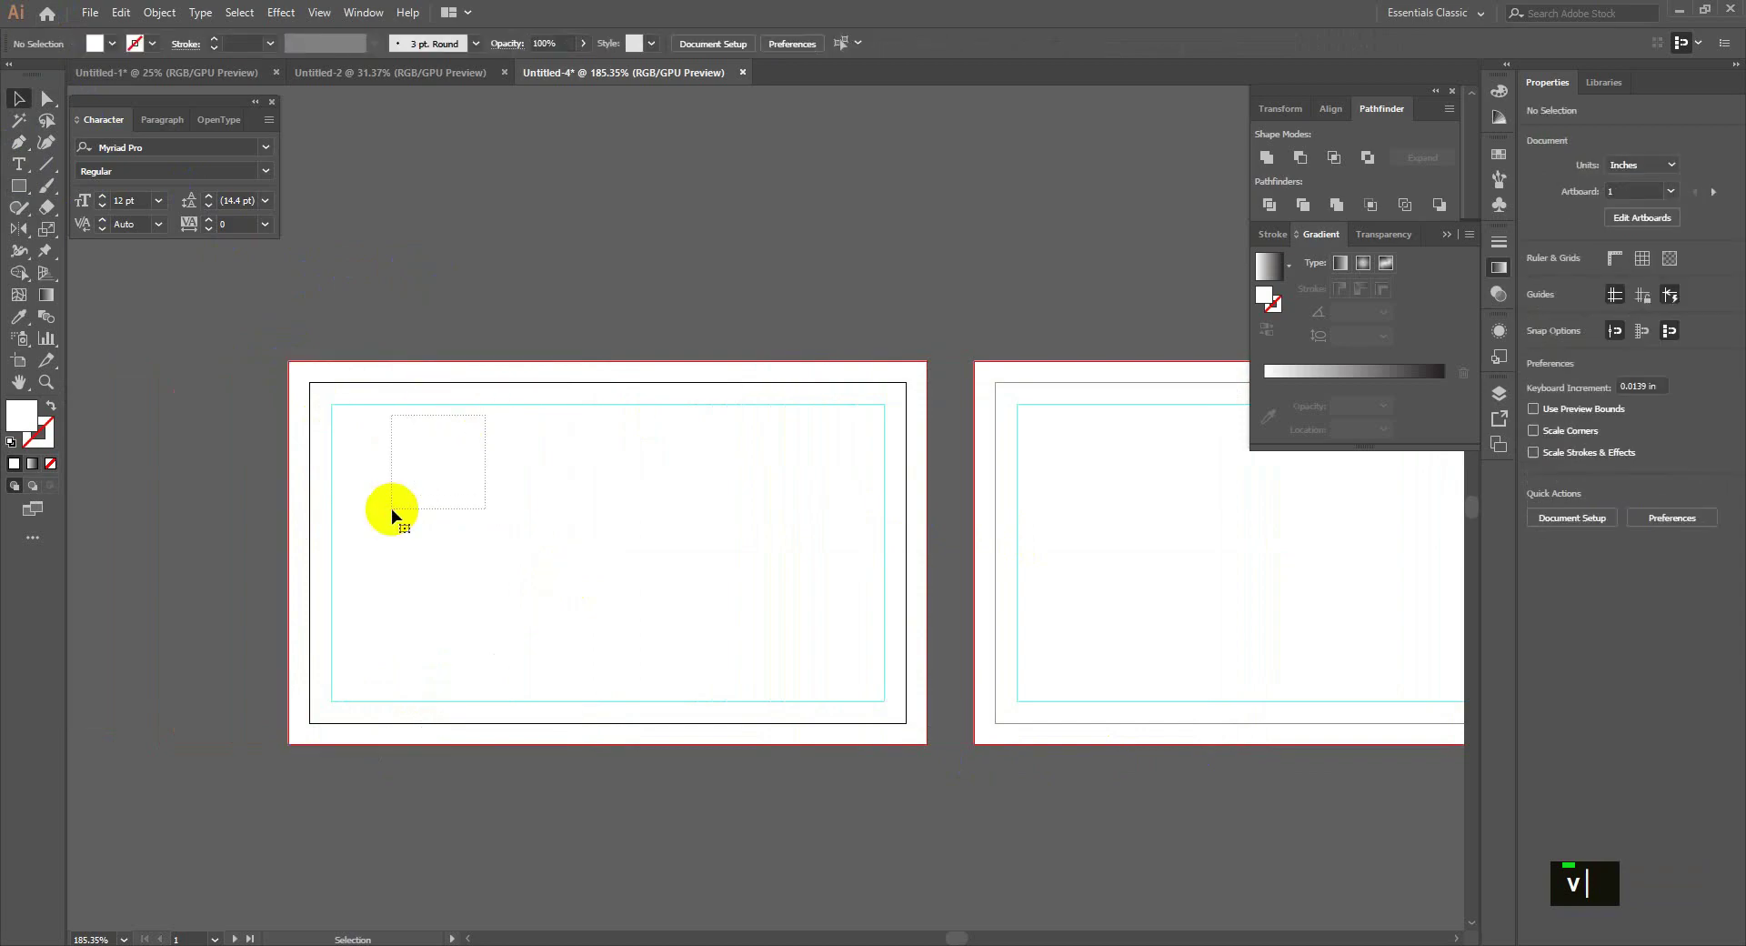
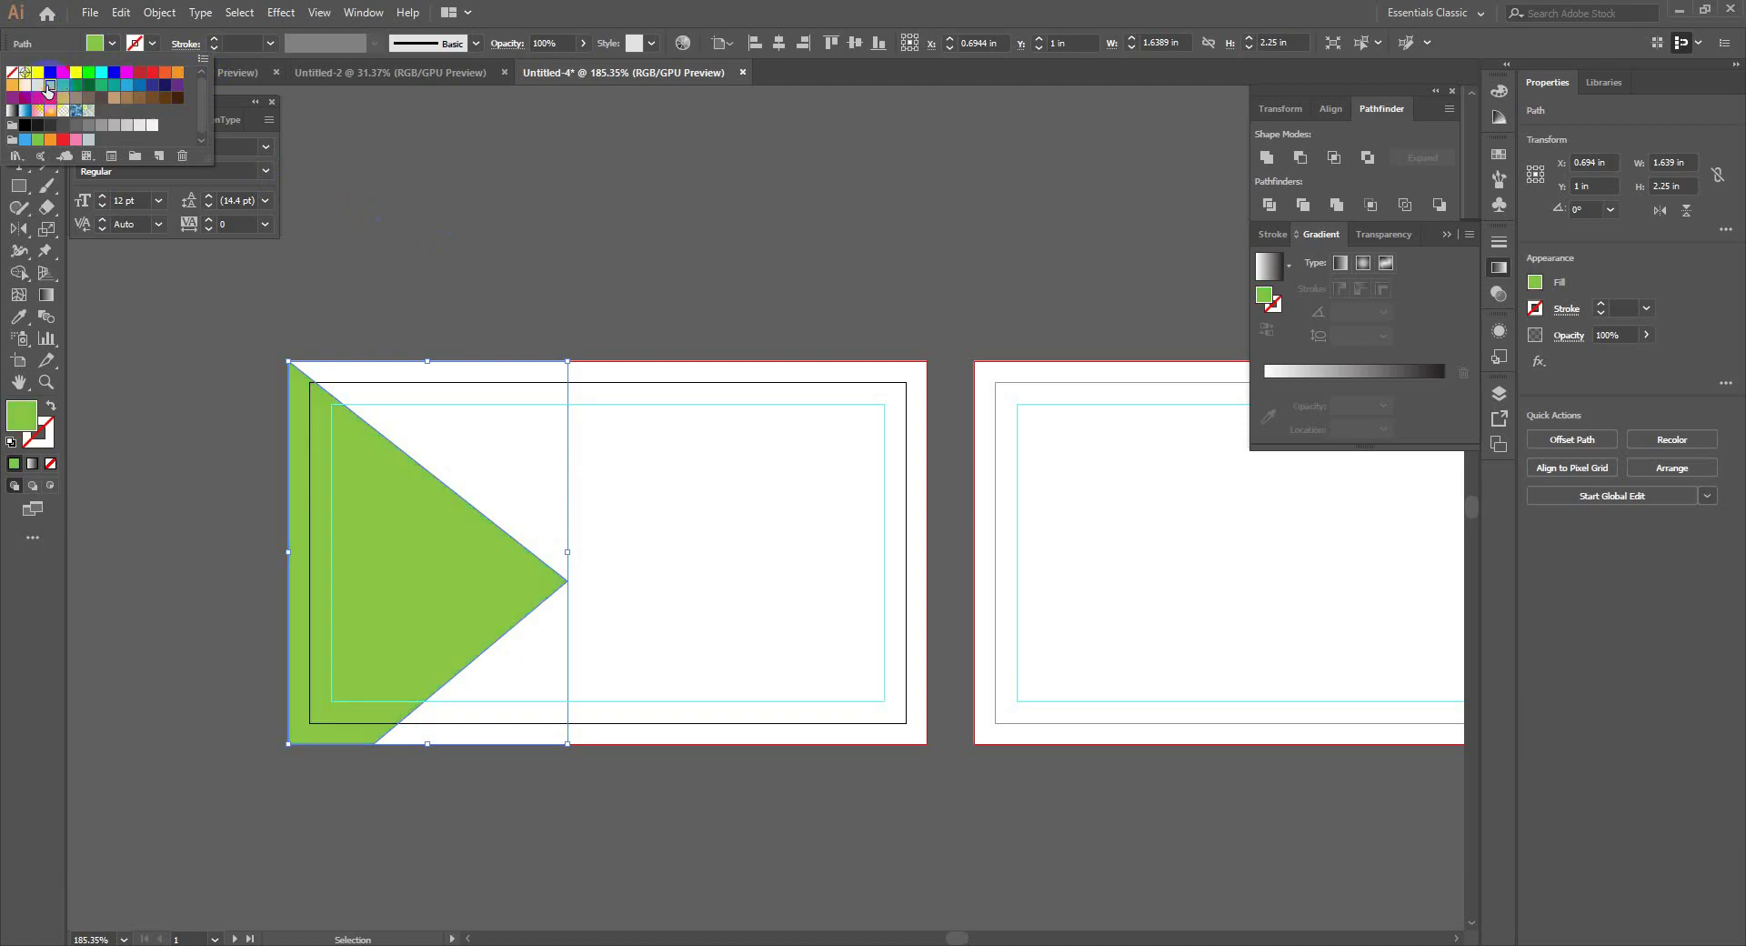
- Paste the city photo from Untitled-1 into the card file, scale it and send it behind the triangle
double_click(435, 272)
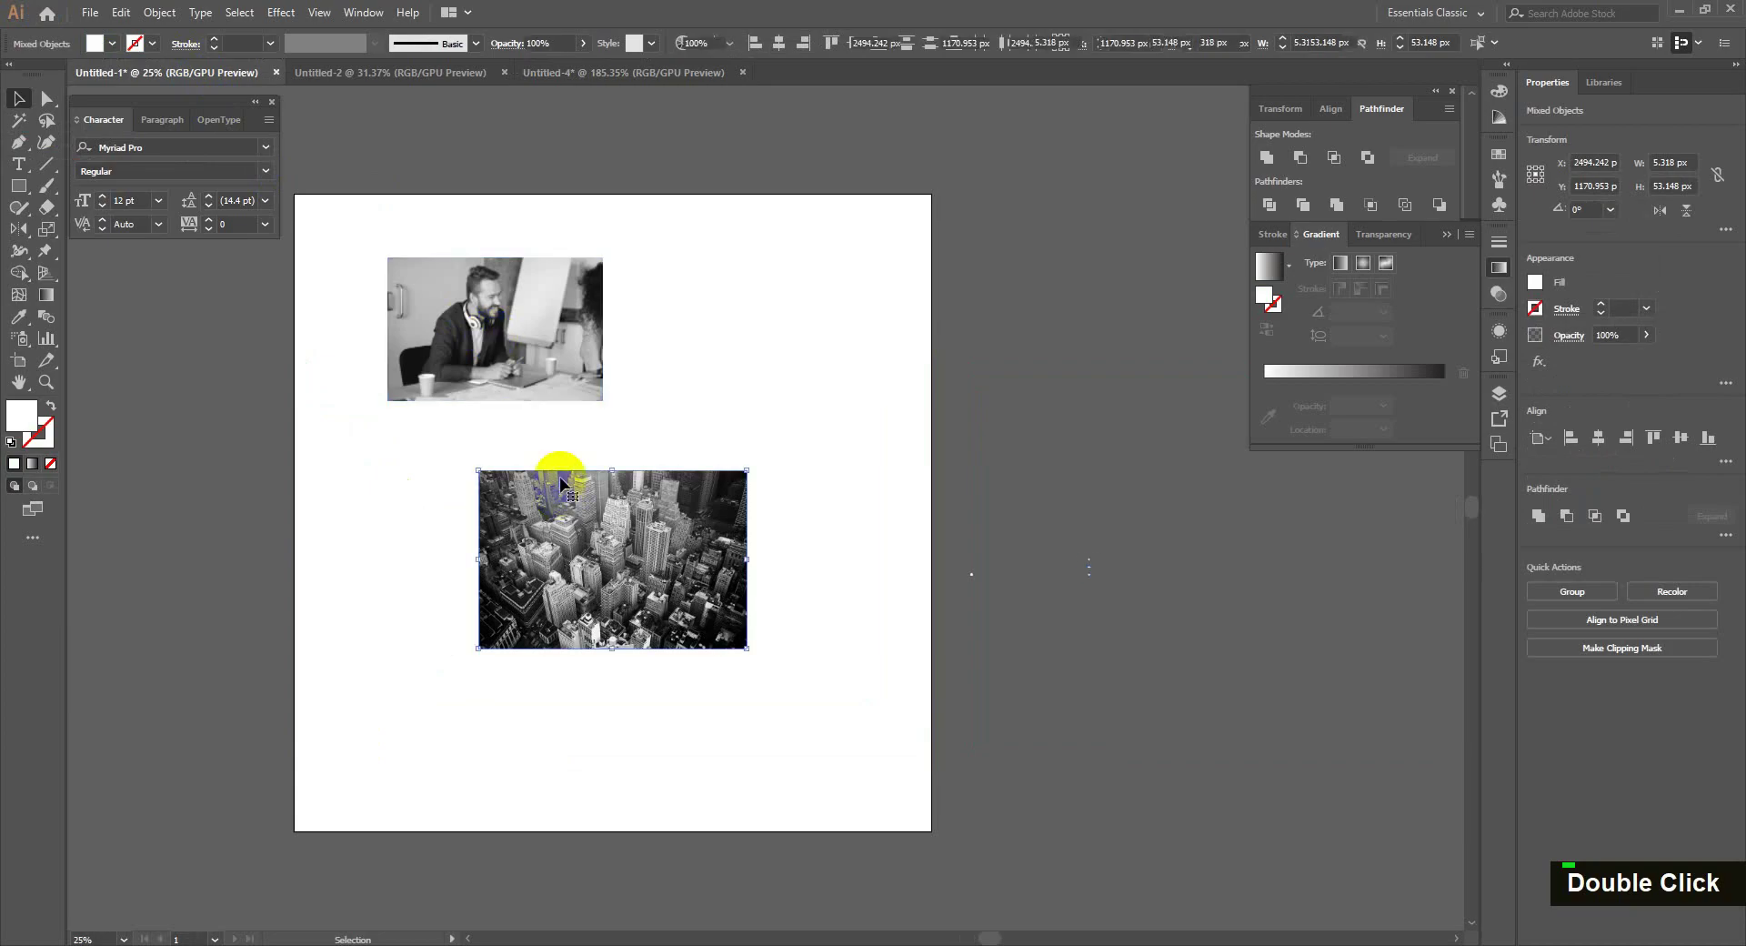
key(ctrl+c)
key(ctrl+v)
scroll(down, 3)
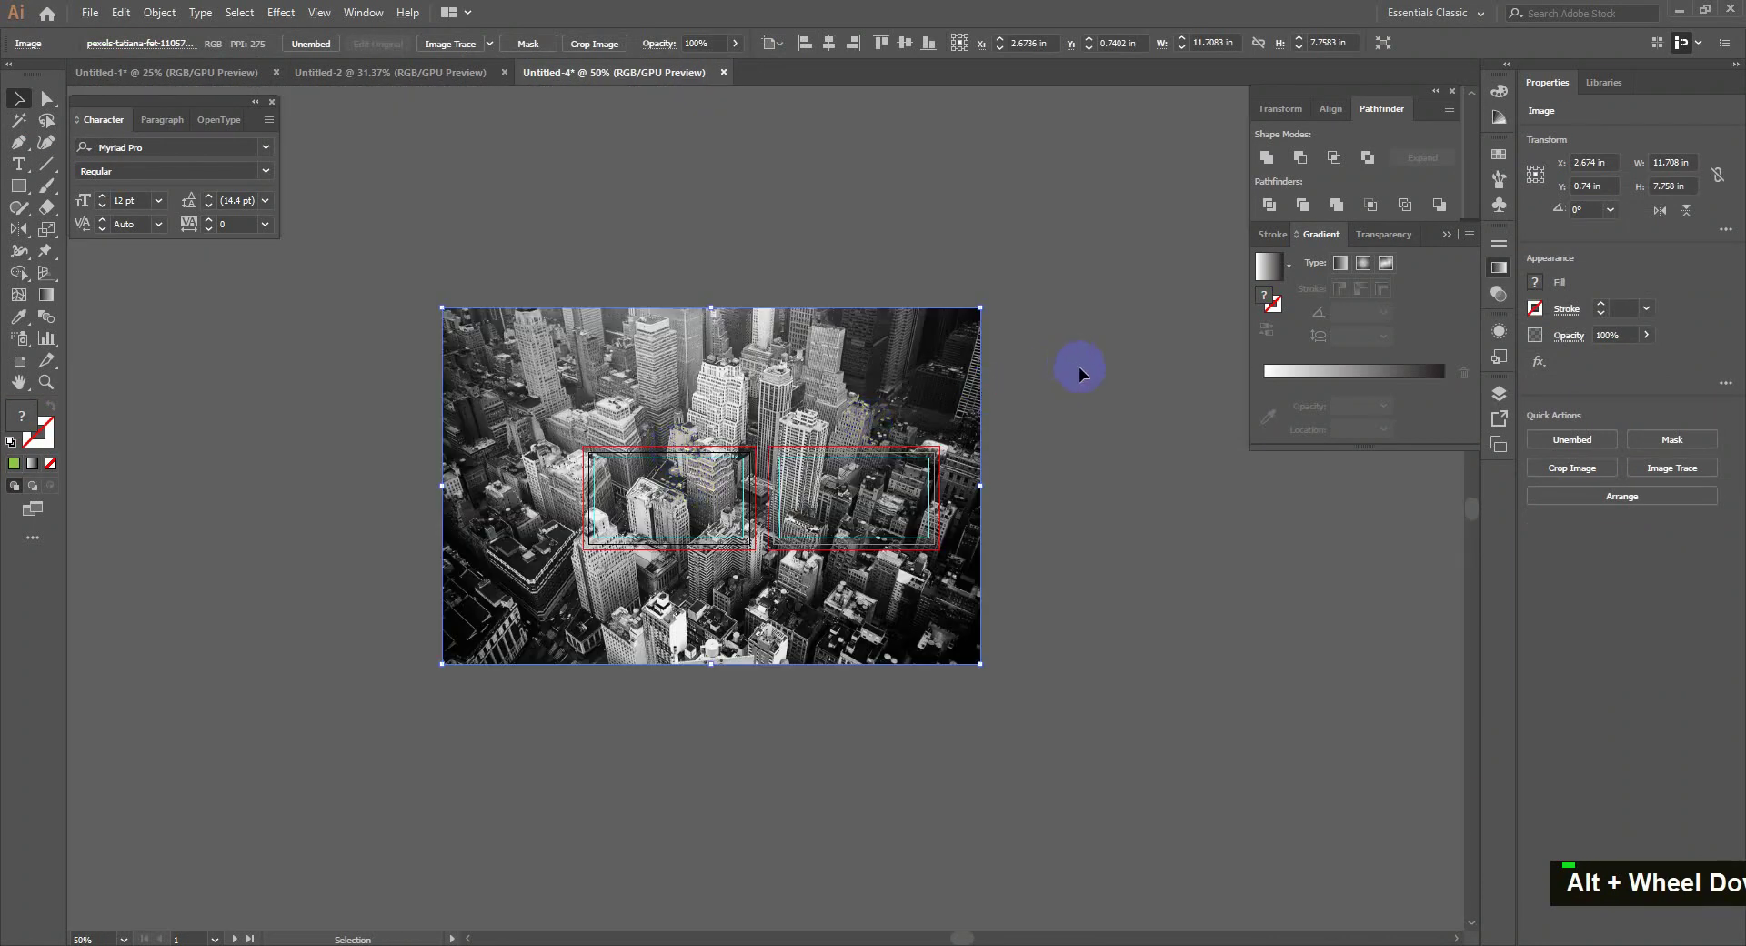
scroll(up, 3)
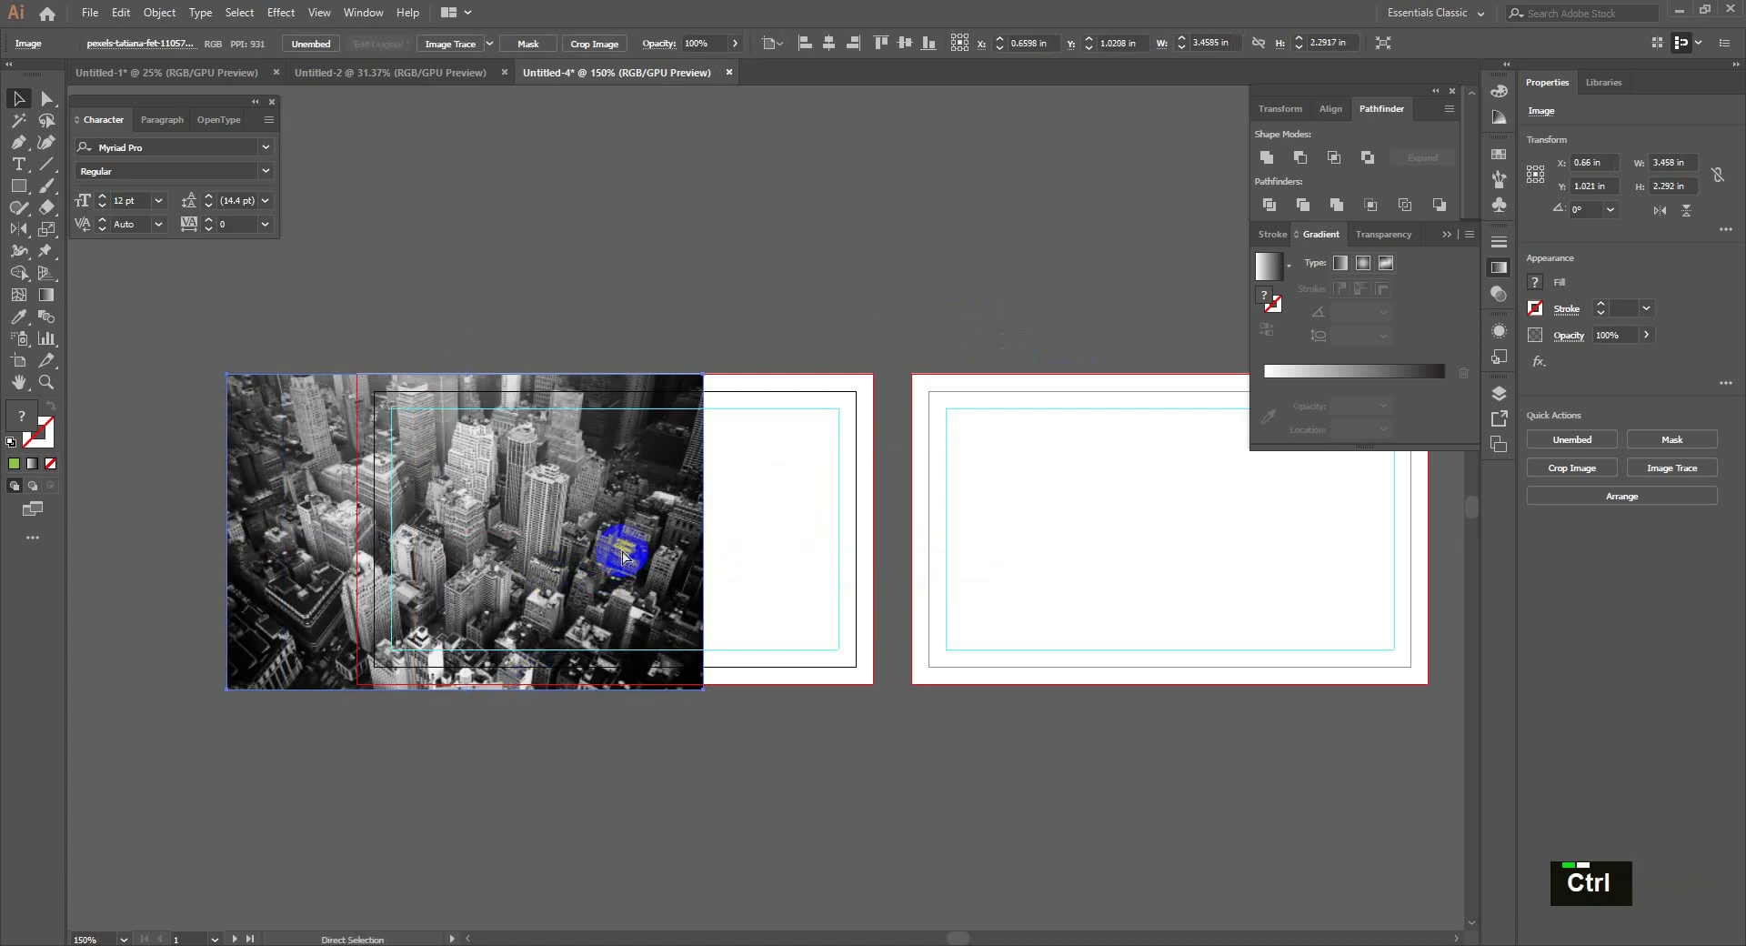
key(ctrl+shift+[)
key(ctrl+shift+[)
key(ctrl+shift+[)
- Clip the city photo inside the green triangle with a clipping mask
click(469, 534)
right_click(462, 509)
double_click(631, 629)
key(ctrl+c)
key(ctrl+f)
right_click(415, 540)
double_click(694, 709)
key(Delete)
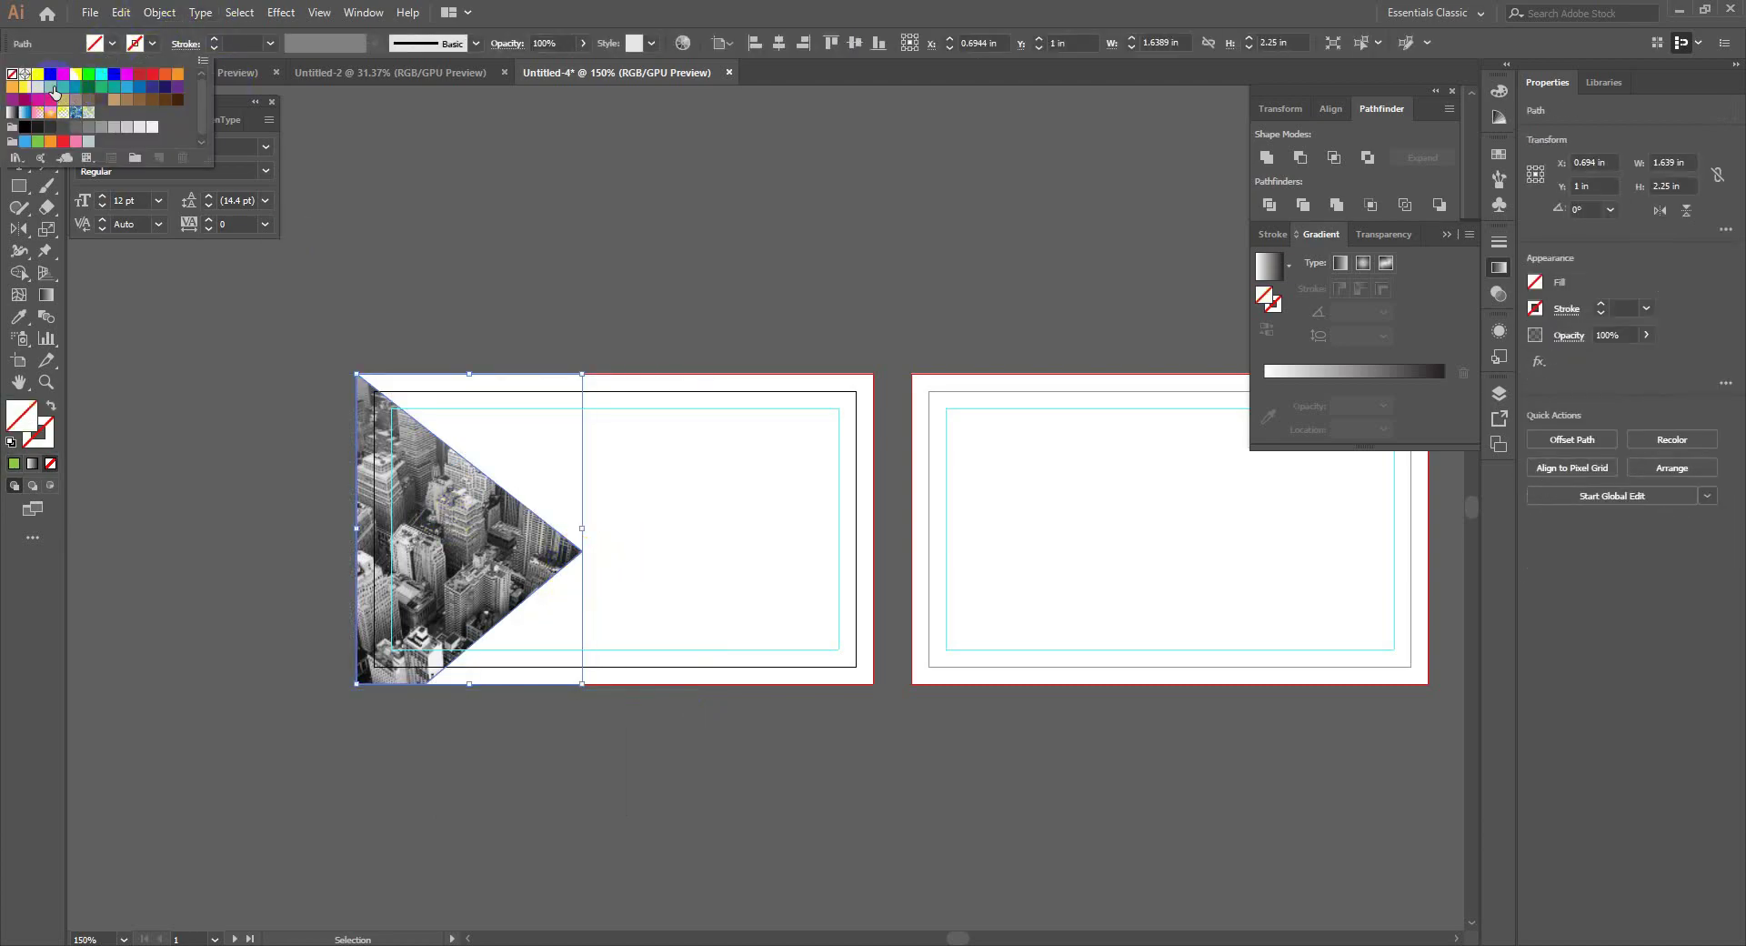
- Tint the clipped photo with a Multiply green triangle, add wedge shapes, and round the triangle's tip
double_click(498, 531)
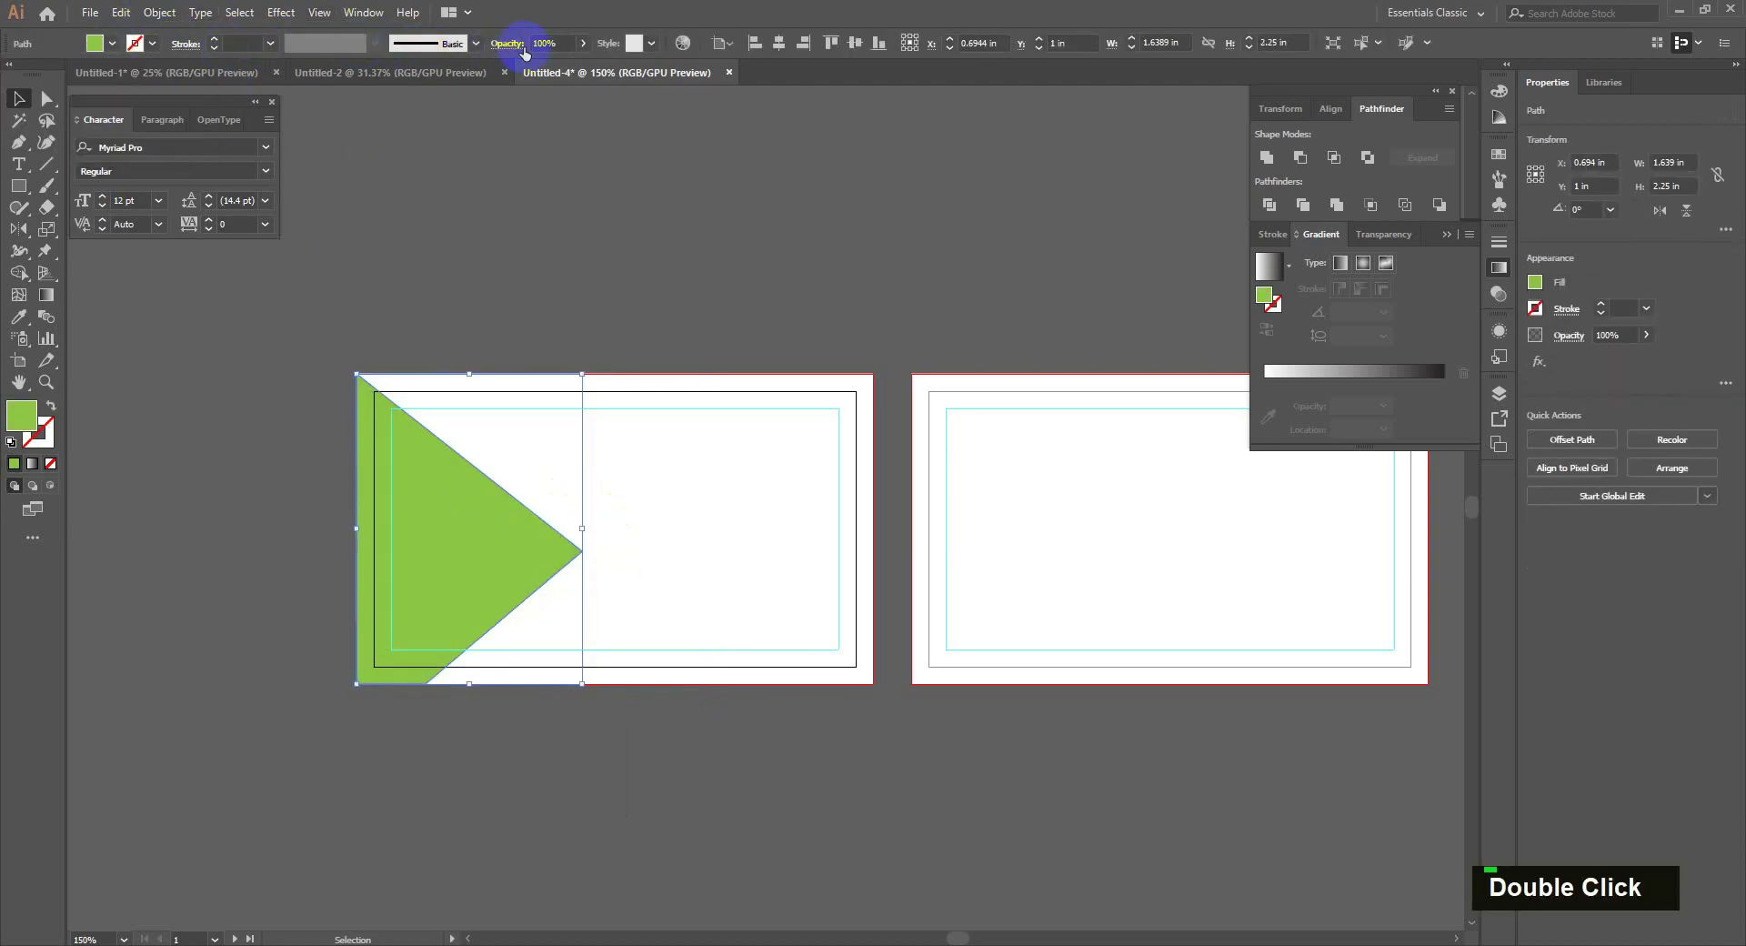
double_click(689, 541)
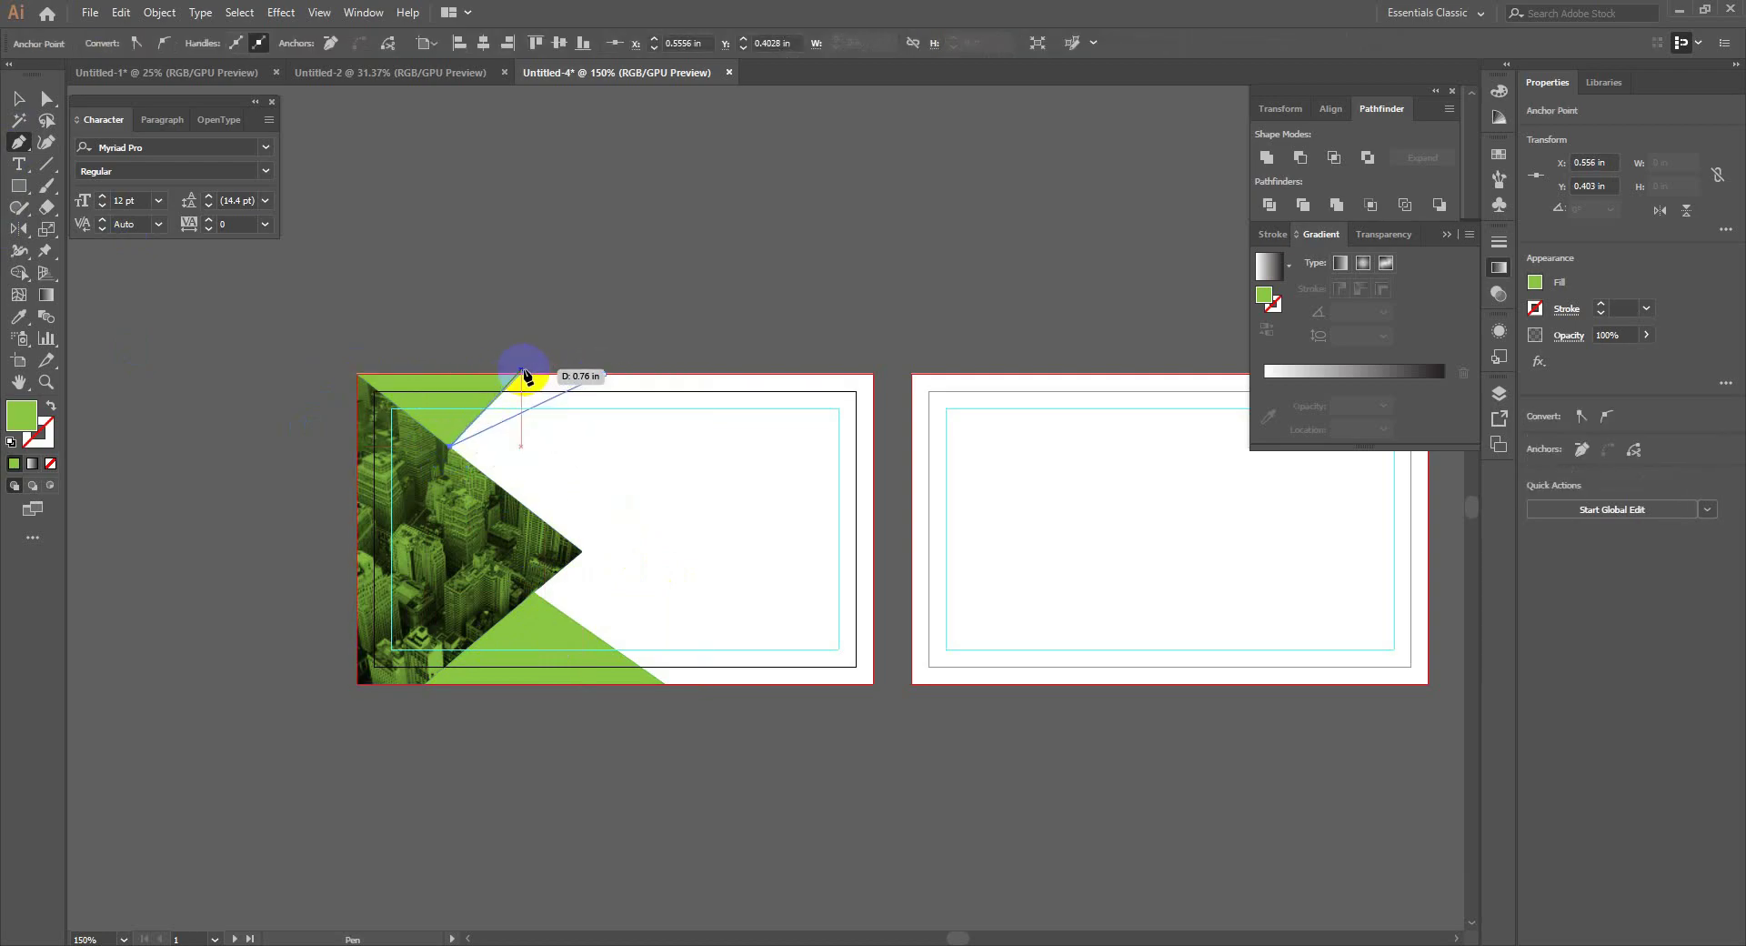
double_click(580, 438)
key(ctrl+z)
text(v)
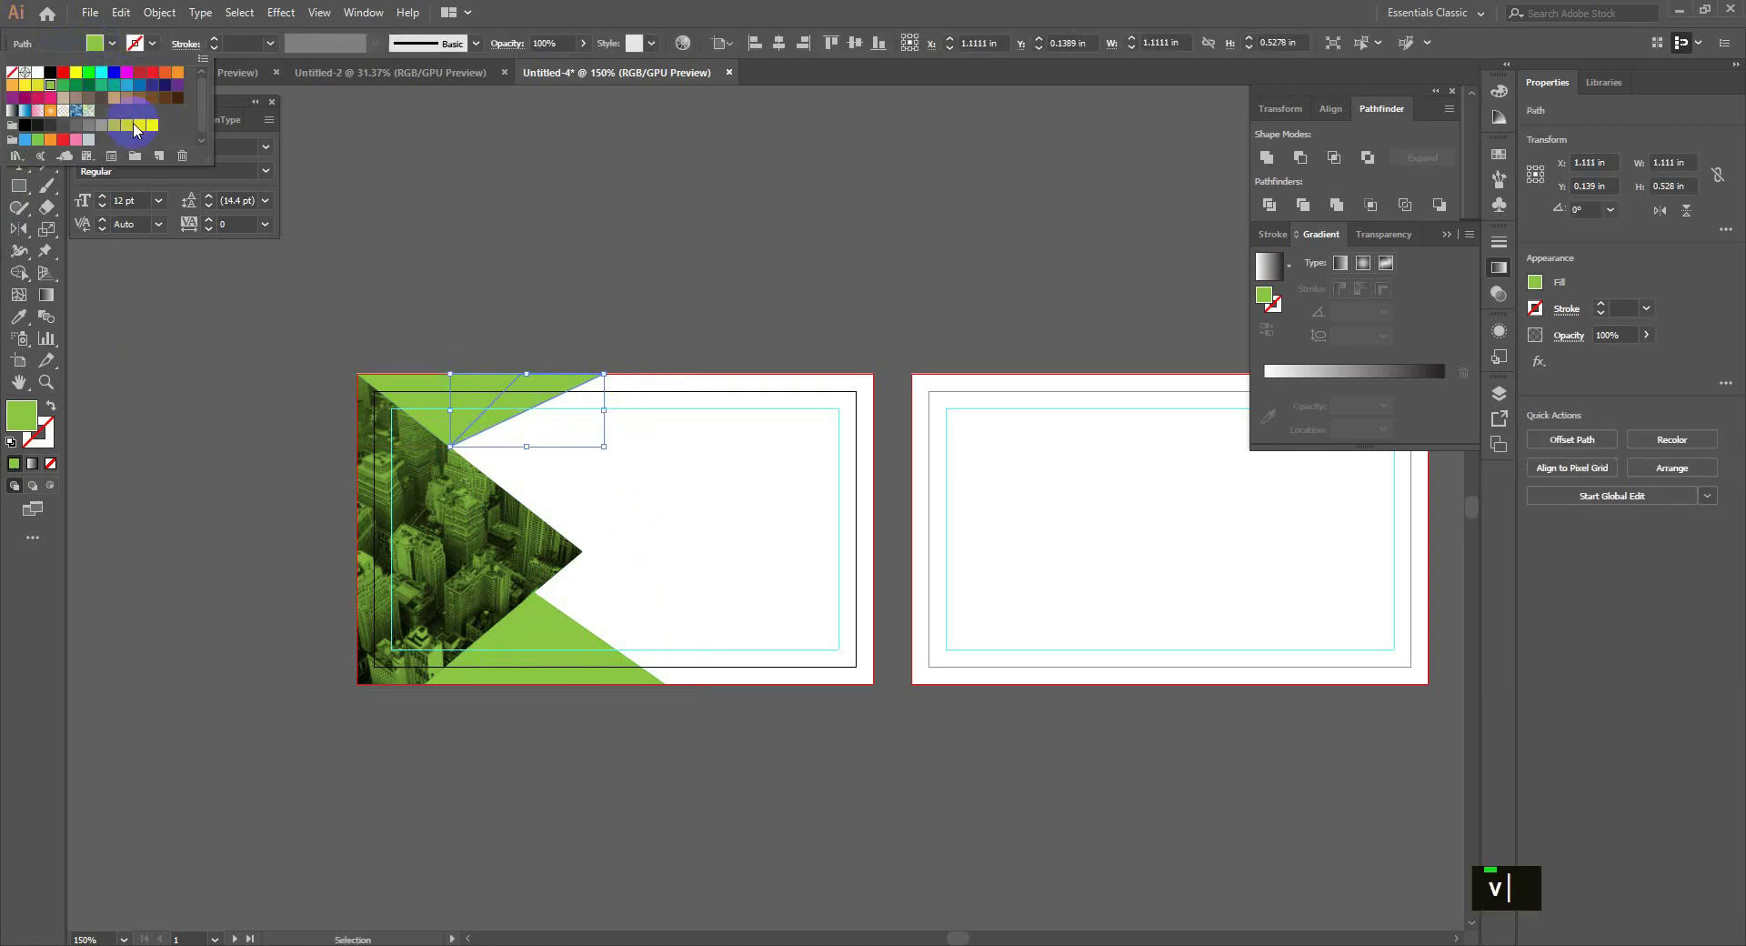
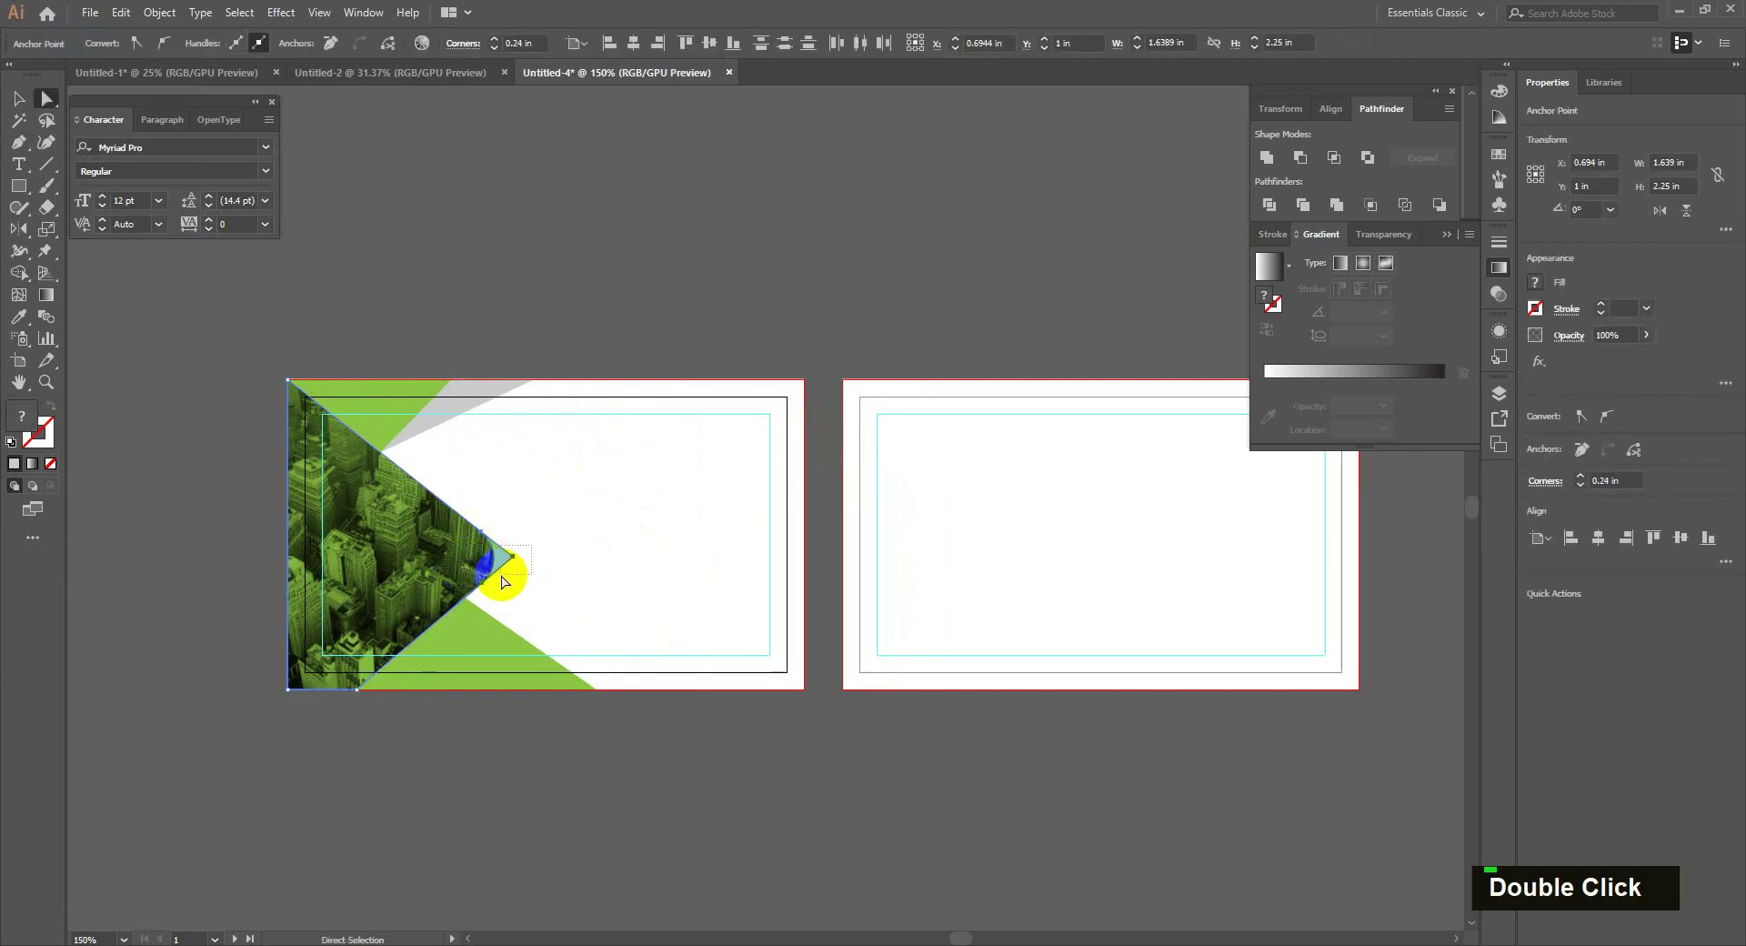
key(ctrl+z)
- Set LOGOTEXT in capitals in Montserrat and color the word TEXT green
double_click(503, 557)
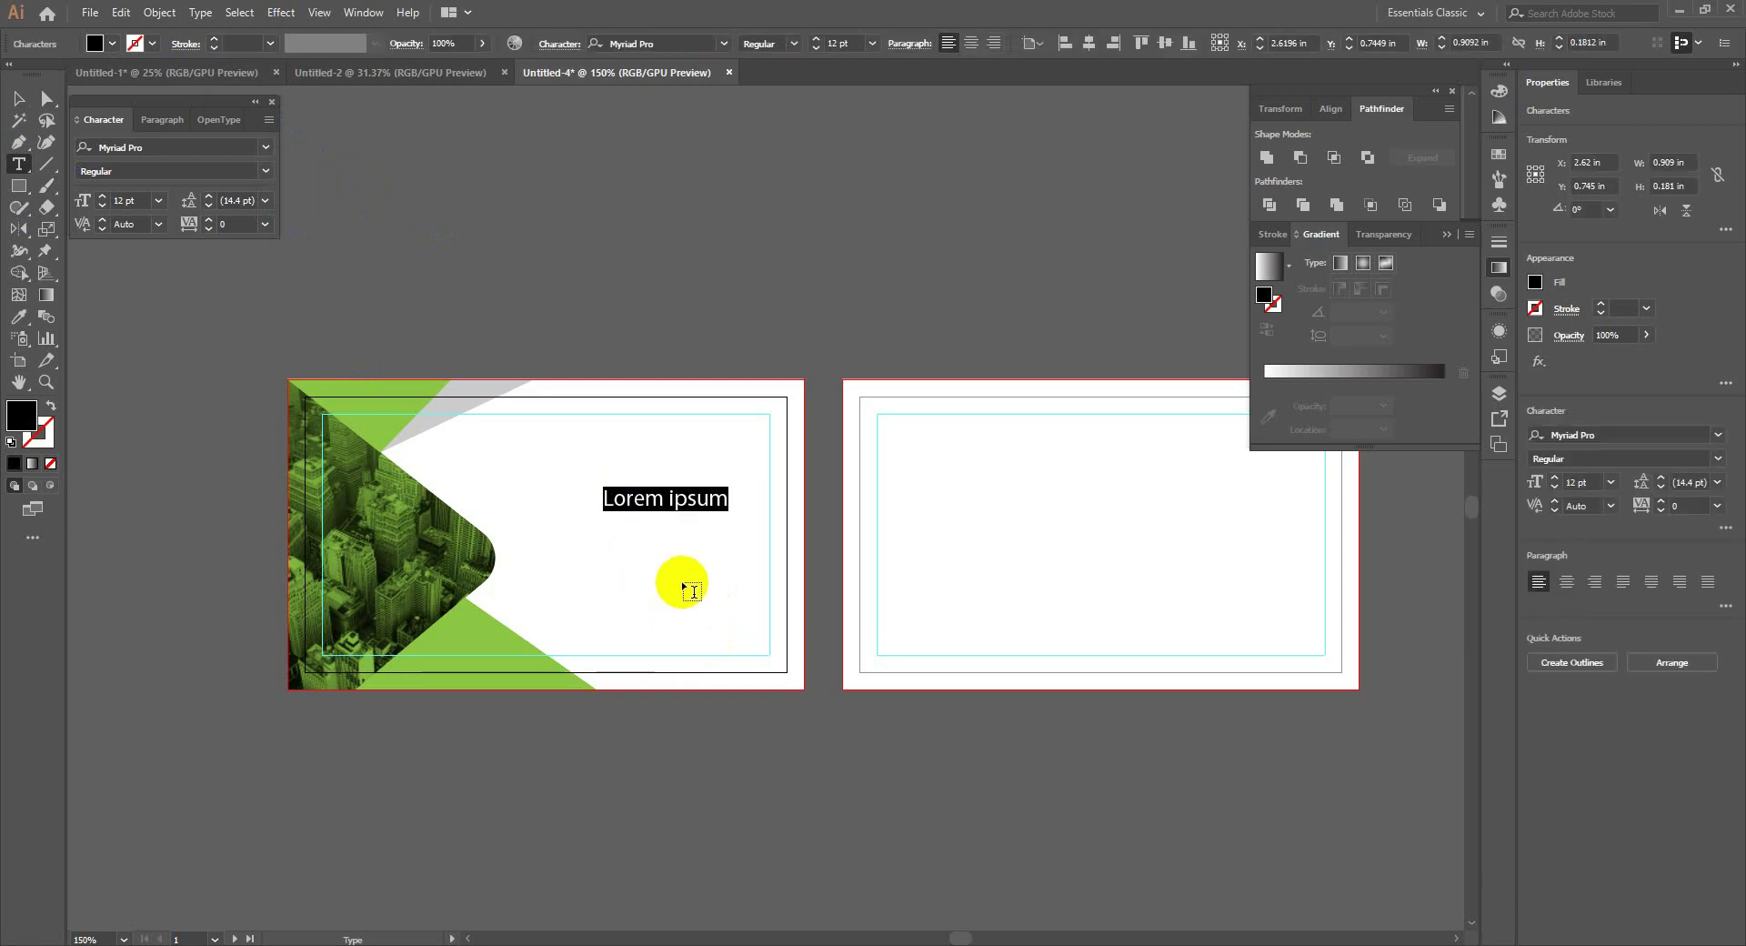
key(Caps_Lock)
text(logo)
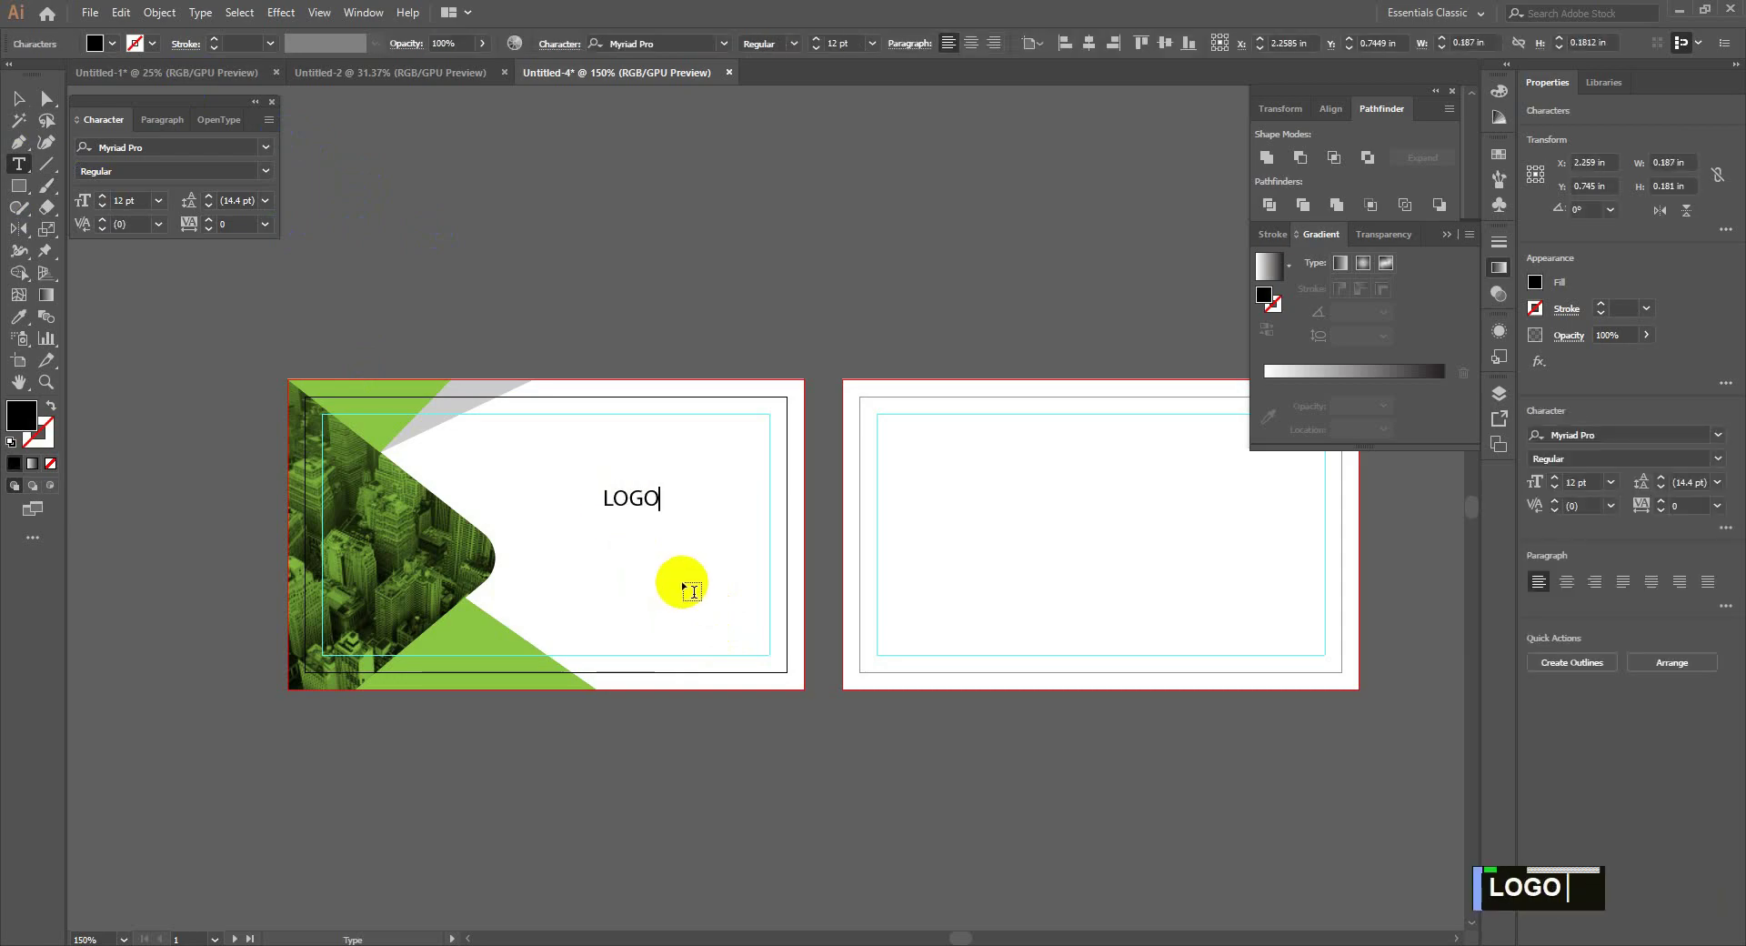
text(text)
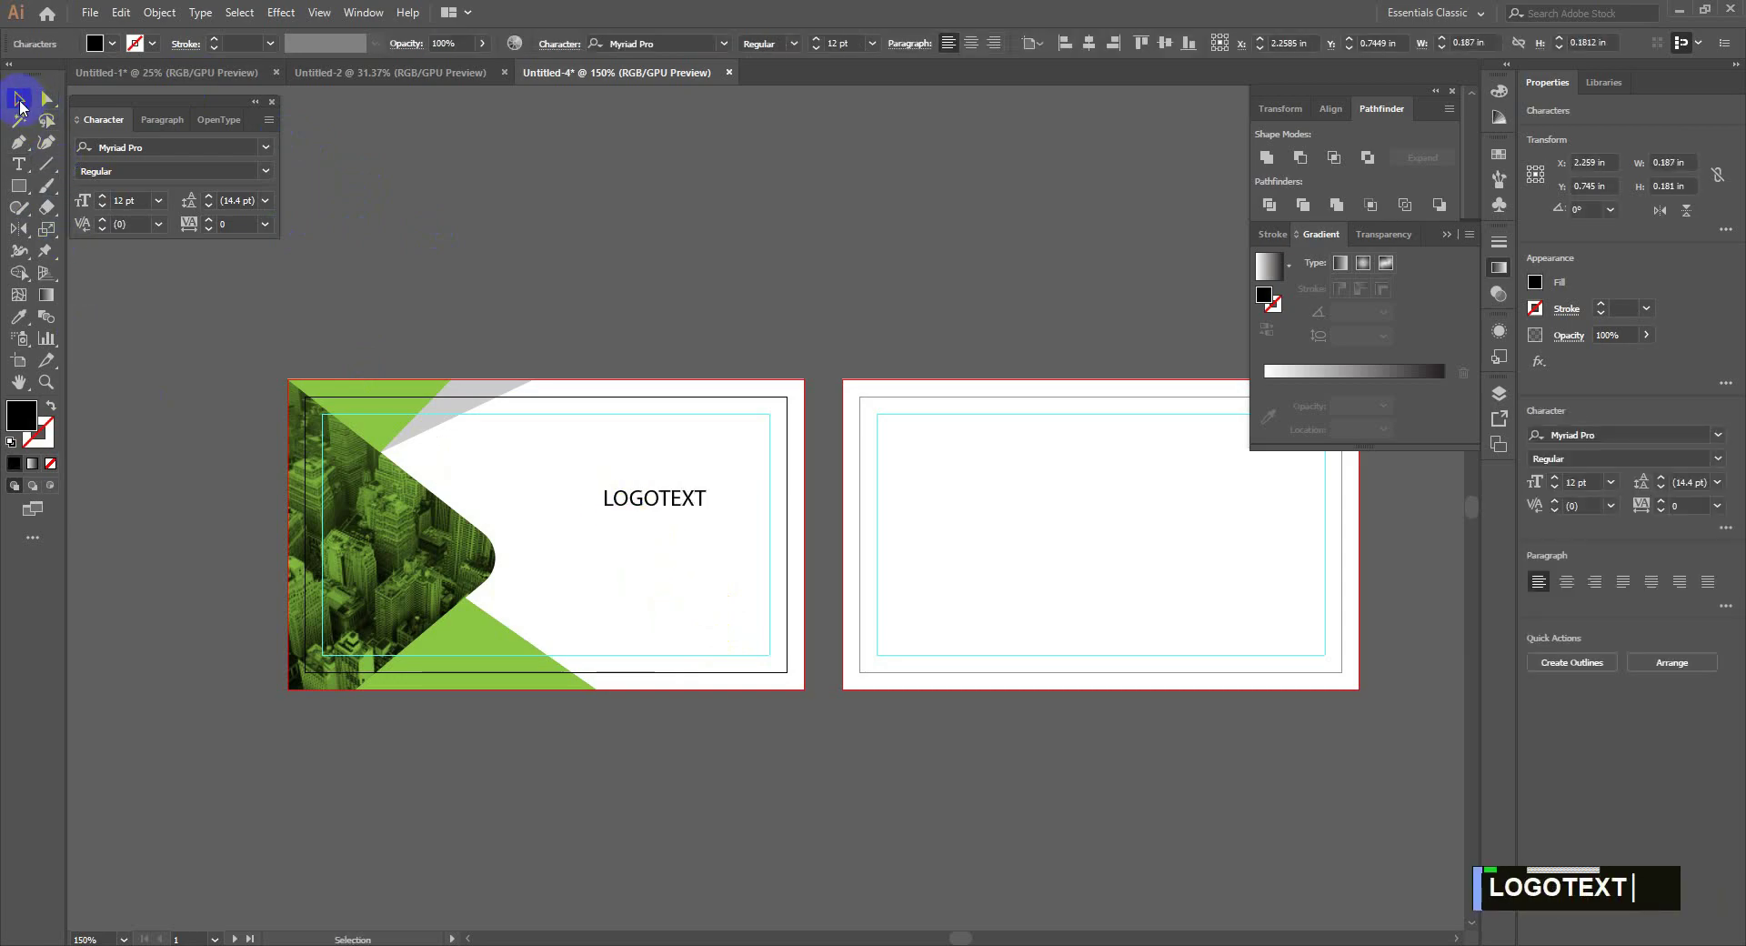
text(montse)
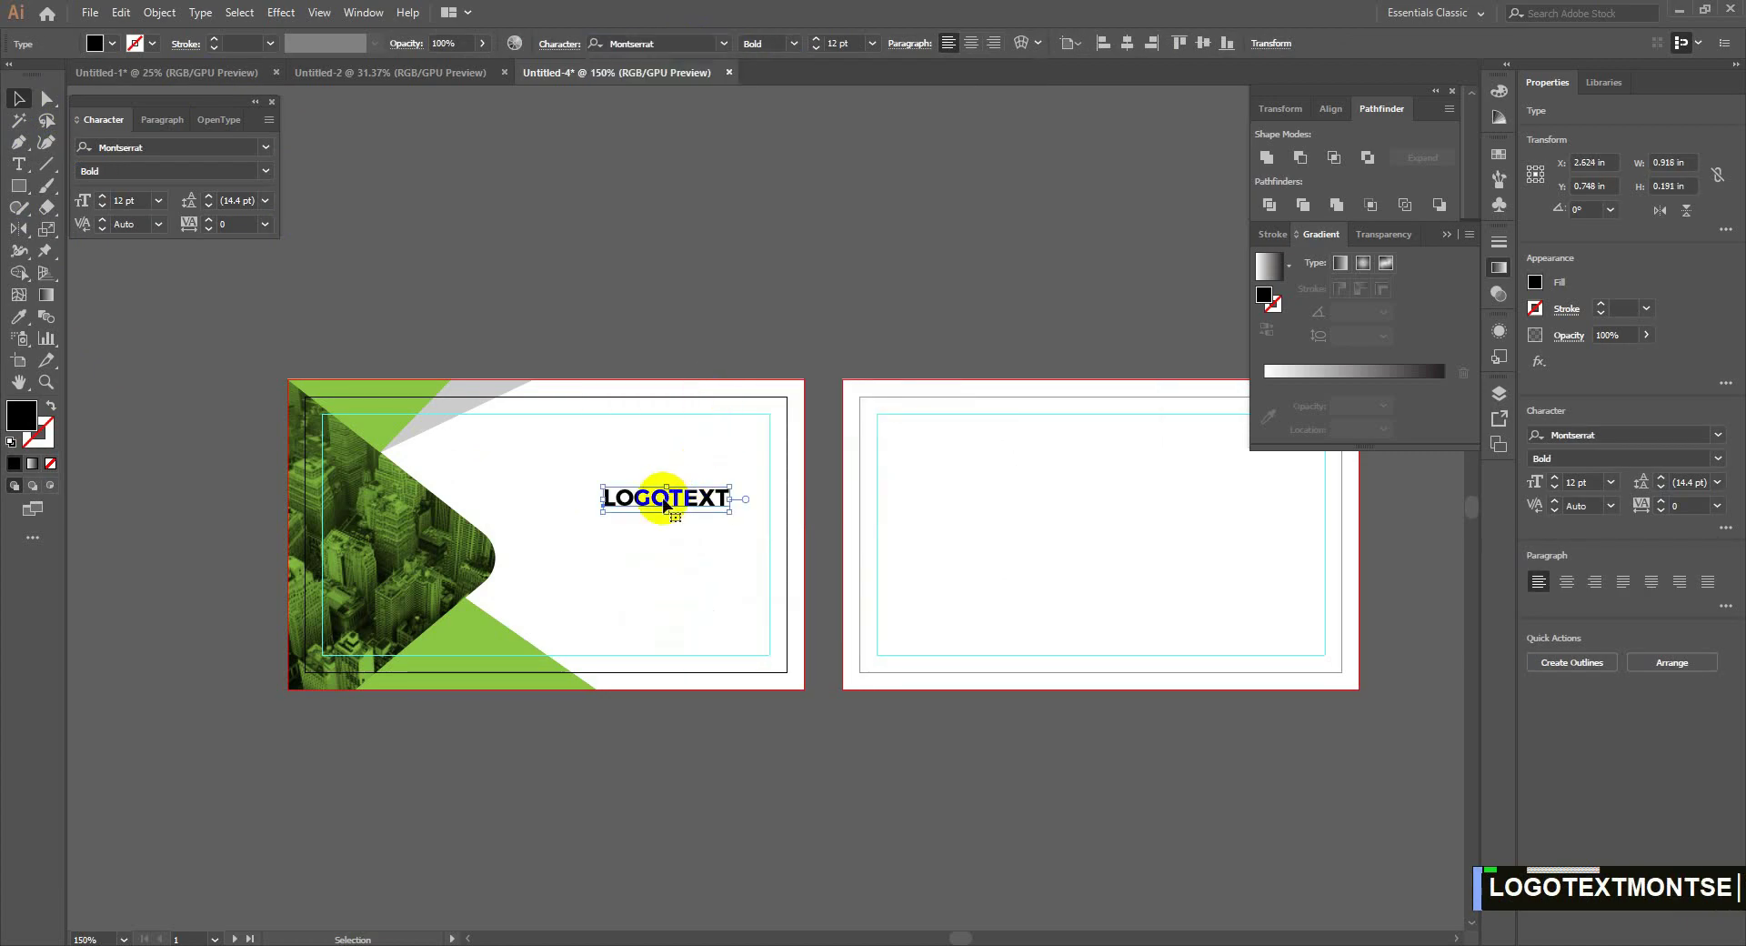
double_click(668, 502)
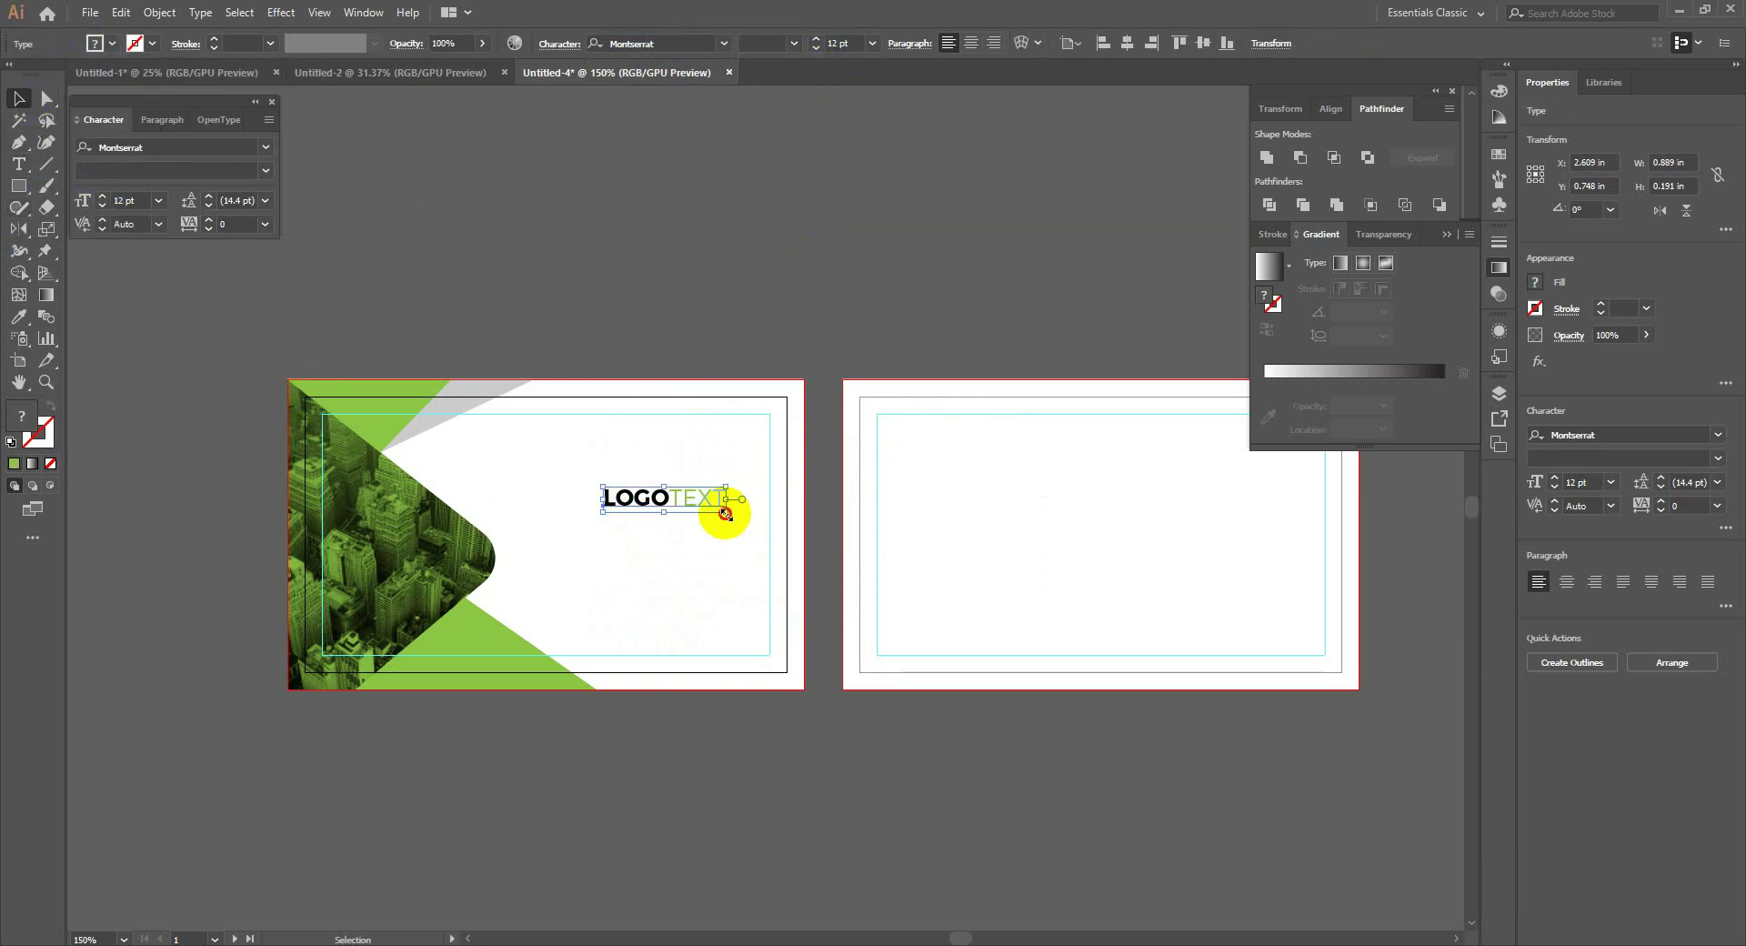
click(725, 537)
- Retype a duplicate as YOUR TAGLINE HERE, shrink it and place it beneath the logo
double_click(709, 533)
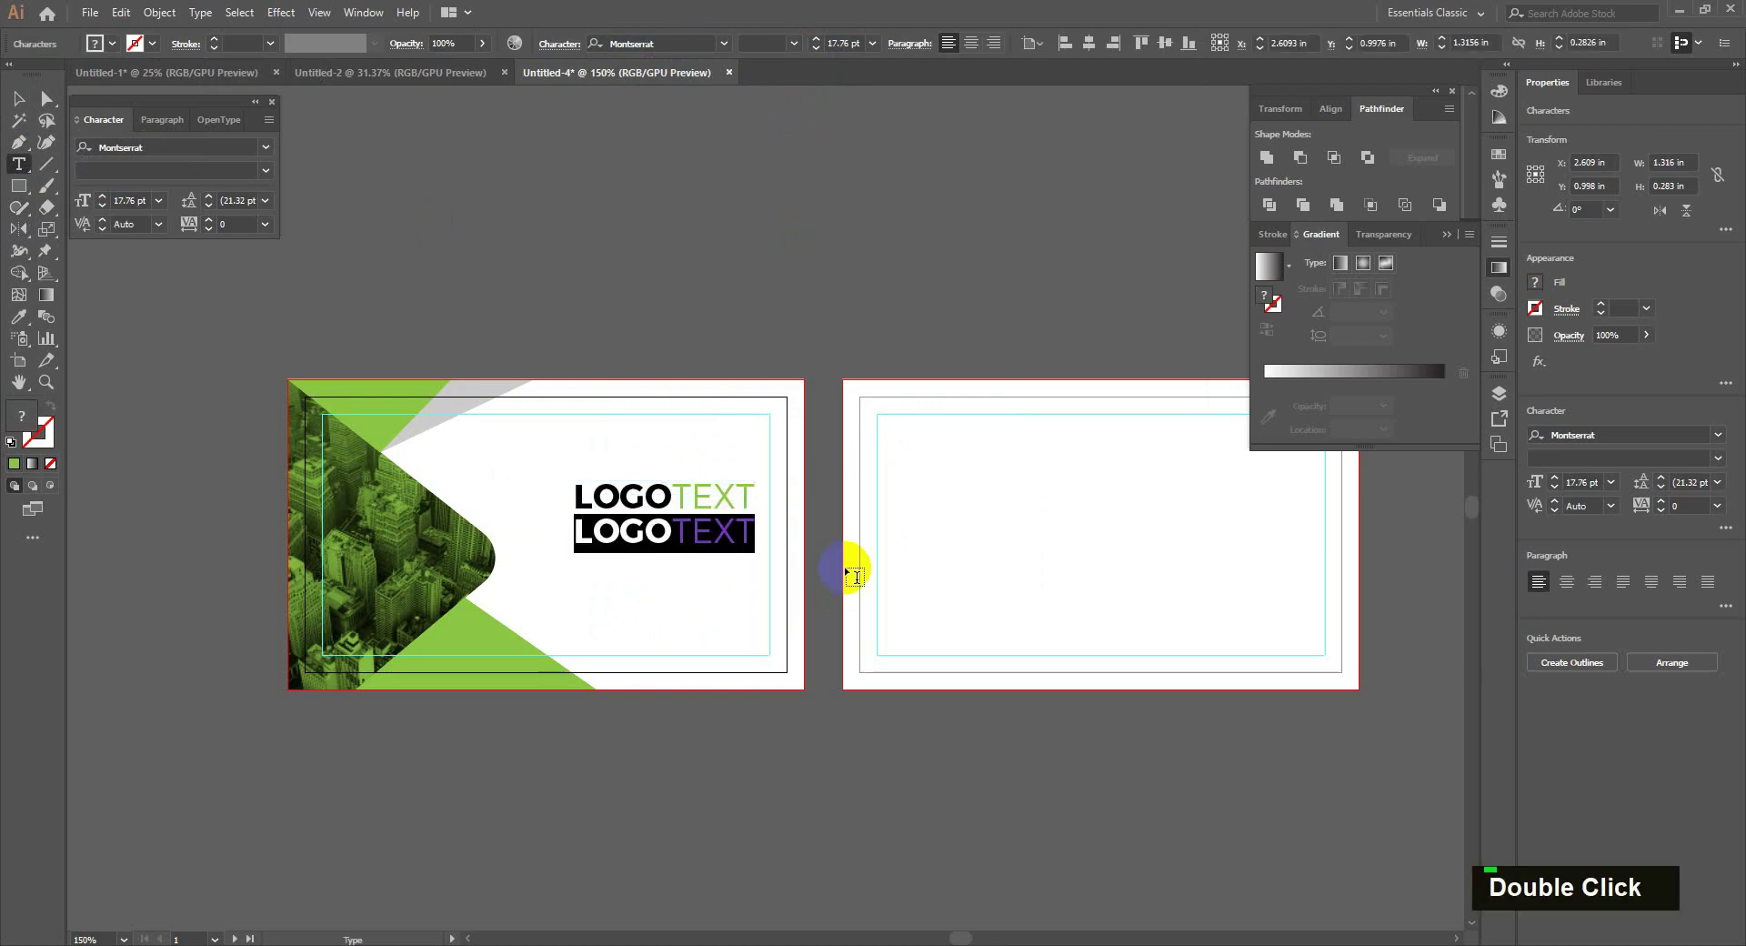
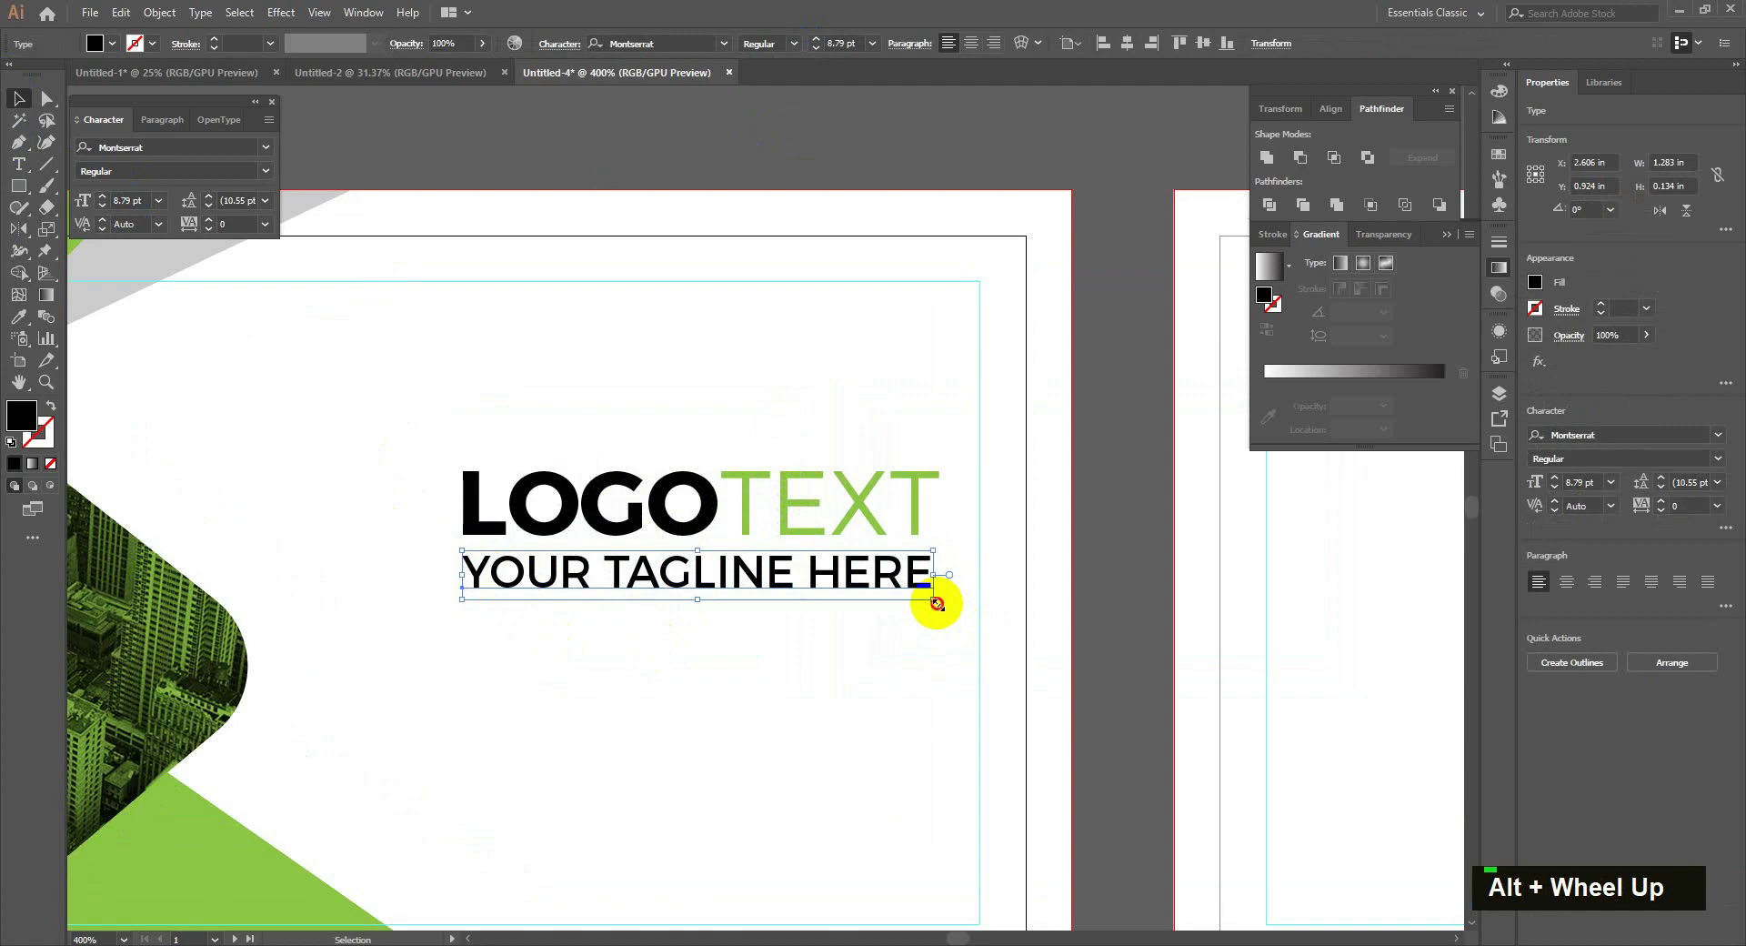
scroll(down, 3)
scroll(down, 3)
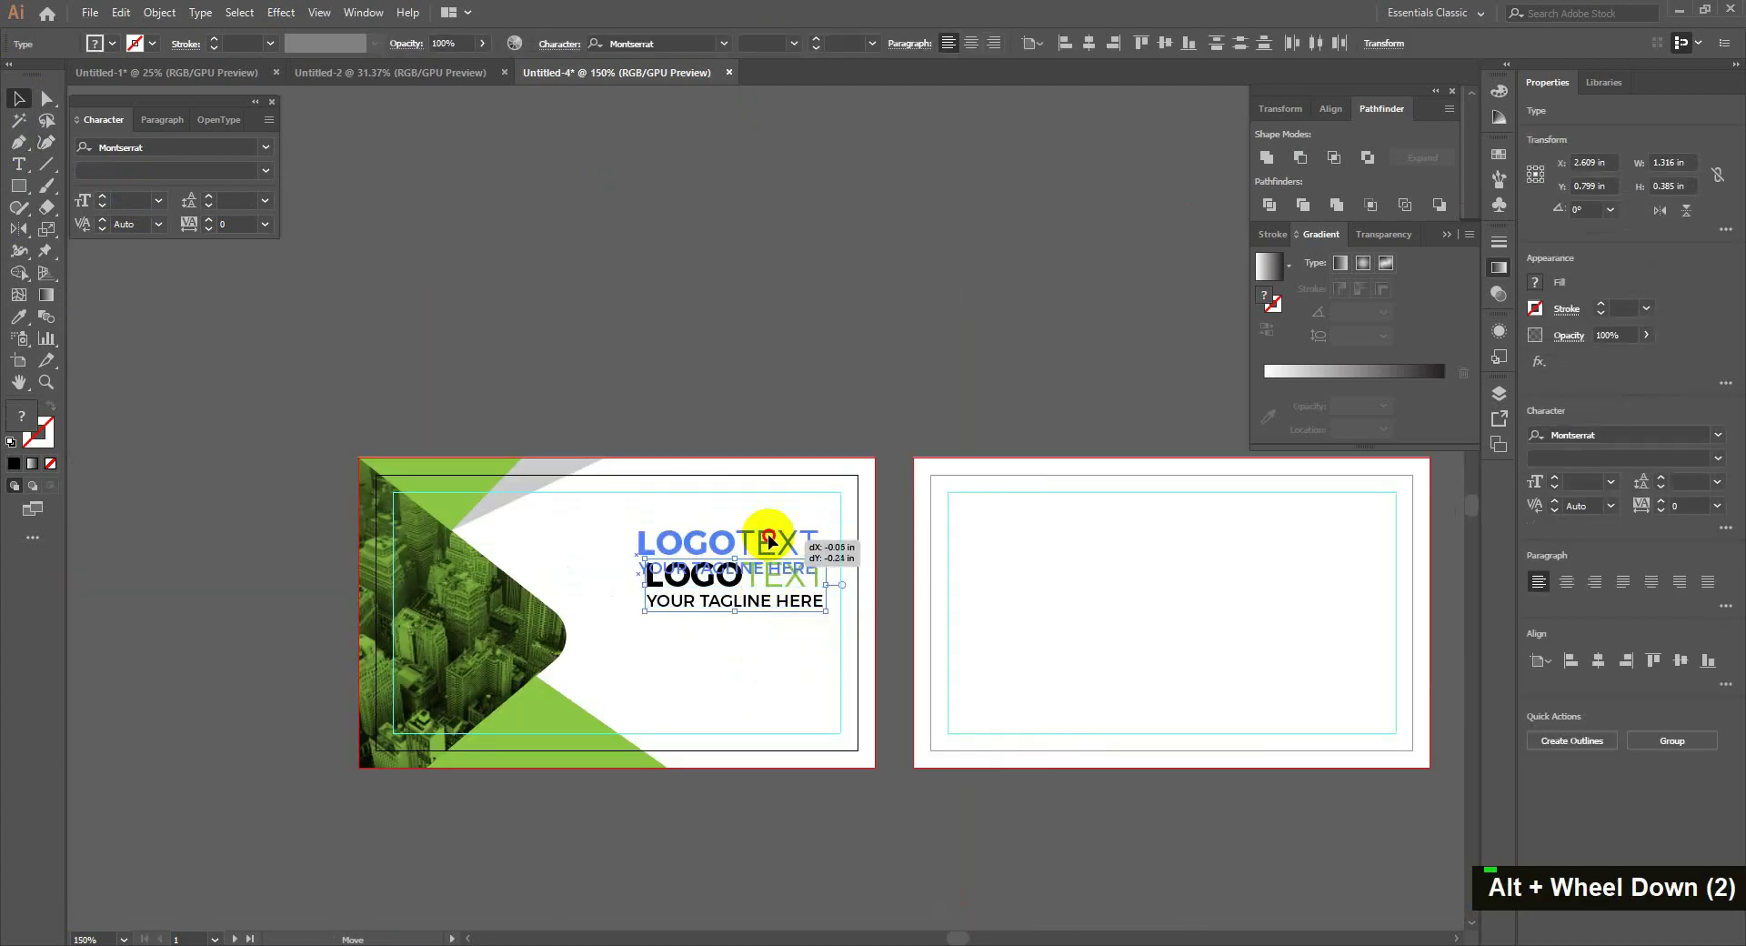
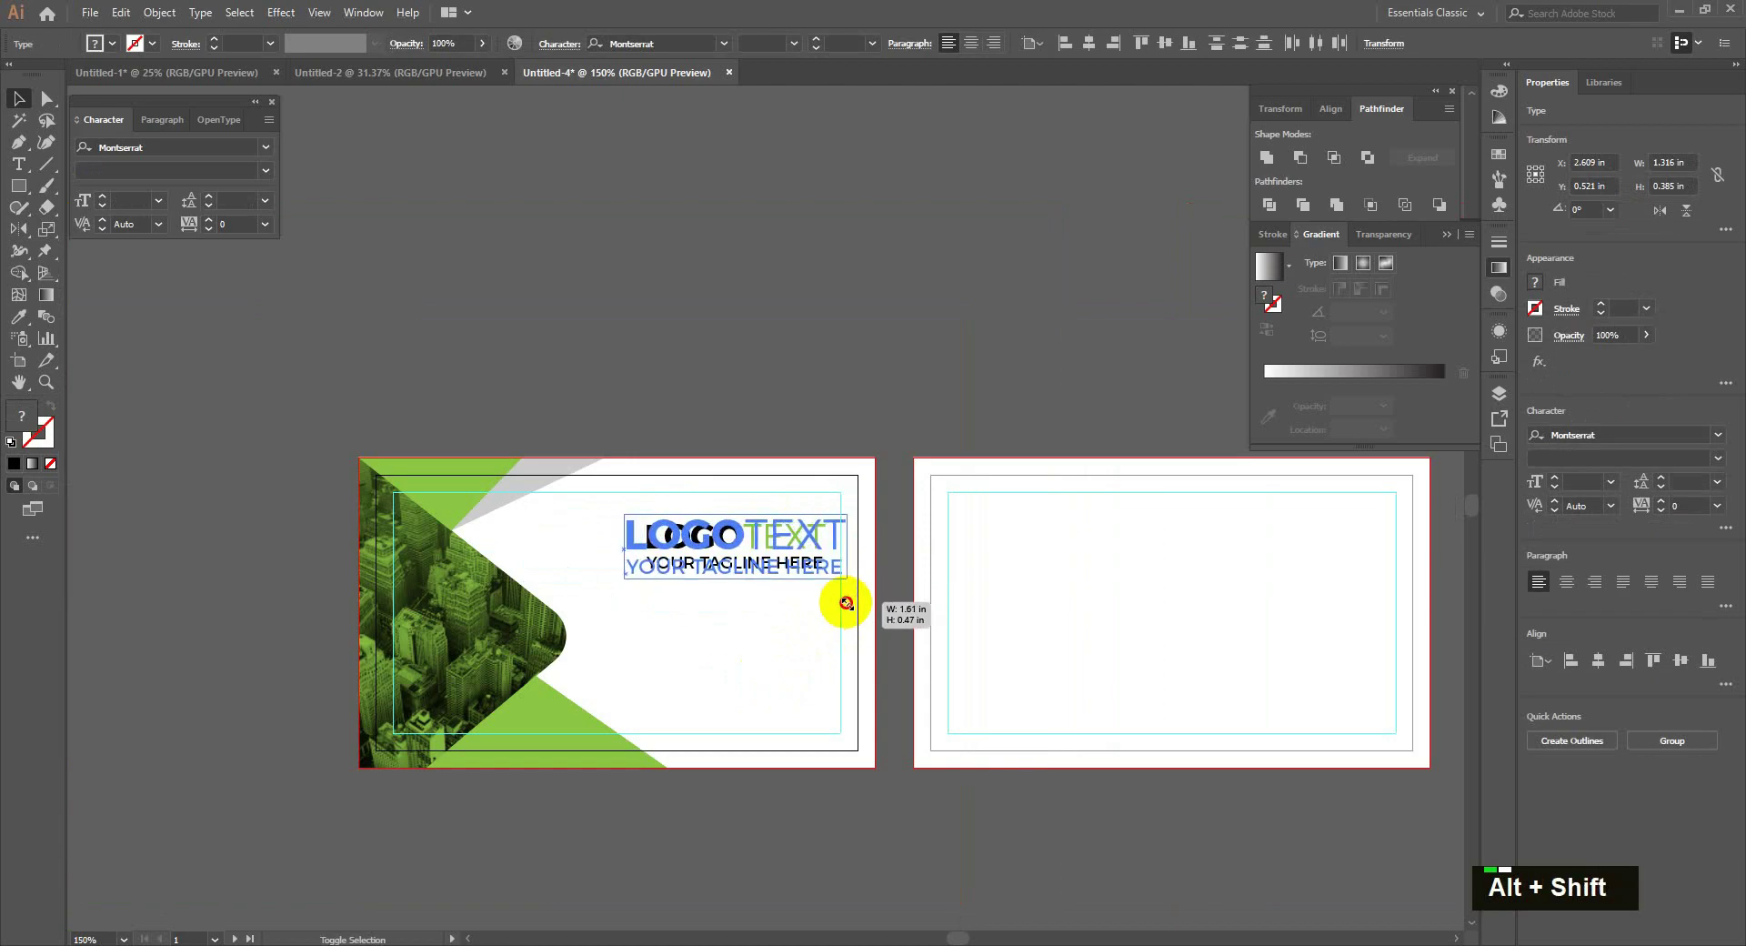
key(Left)
key(Left)
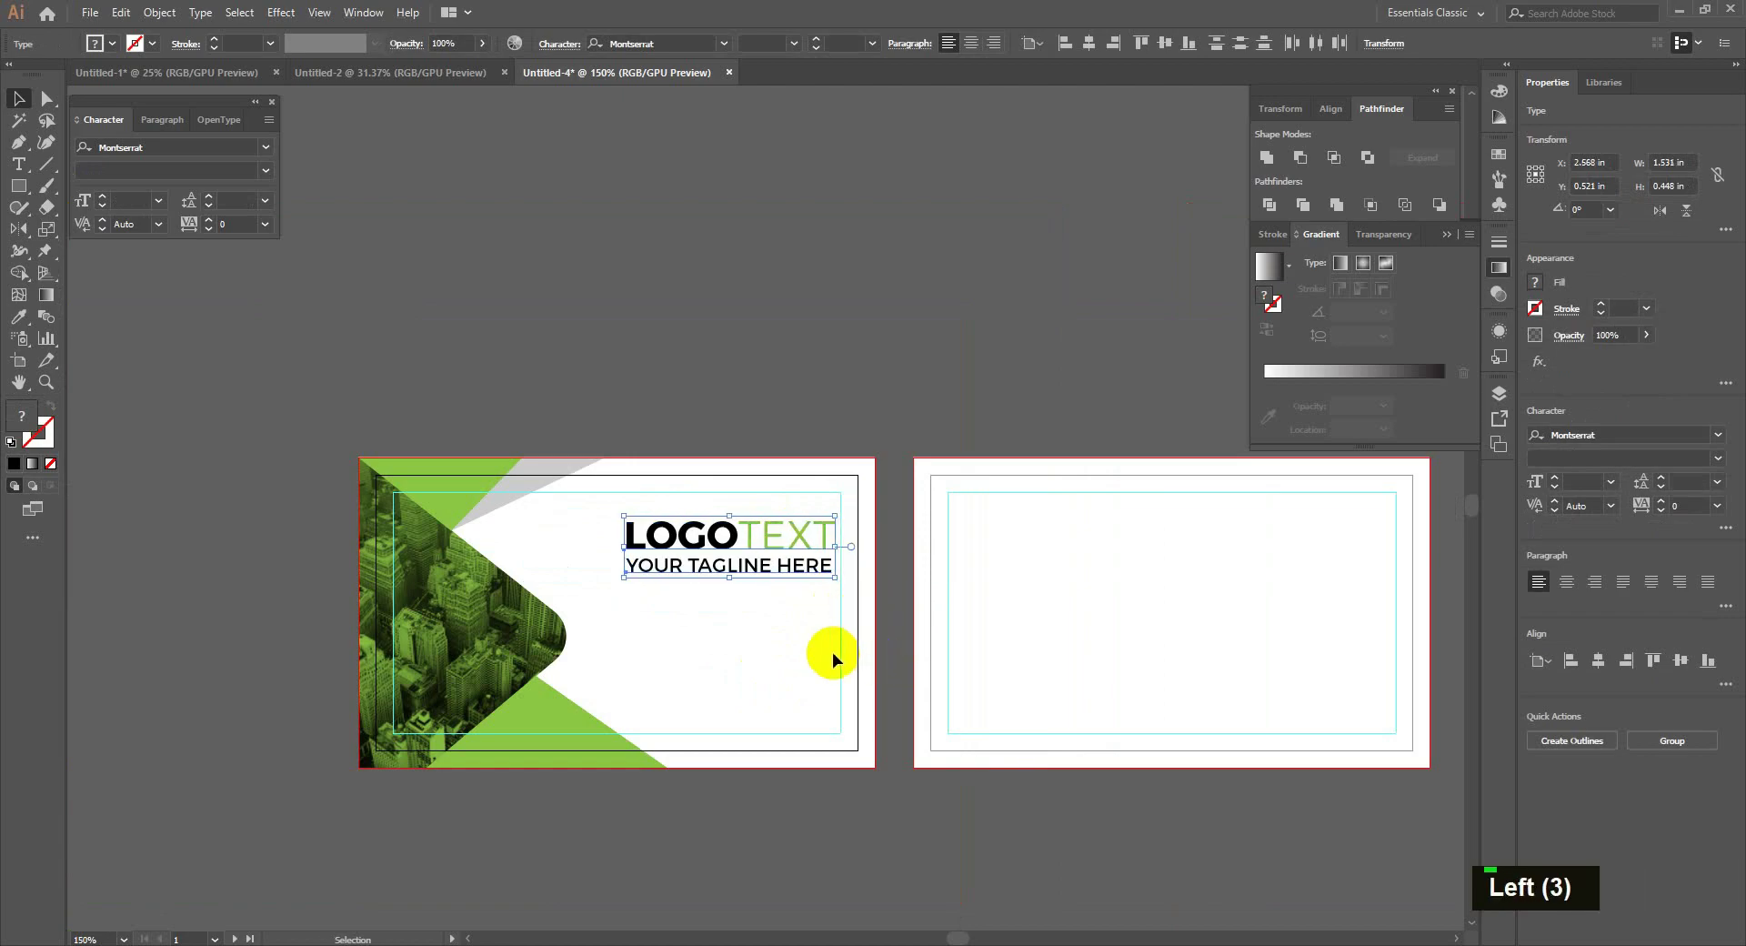
key(shift+Left)
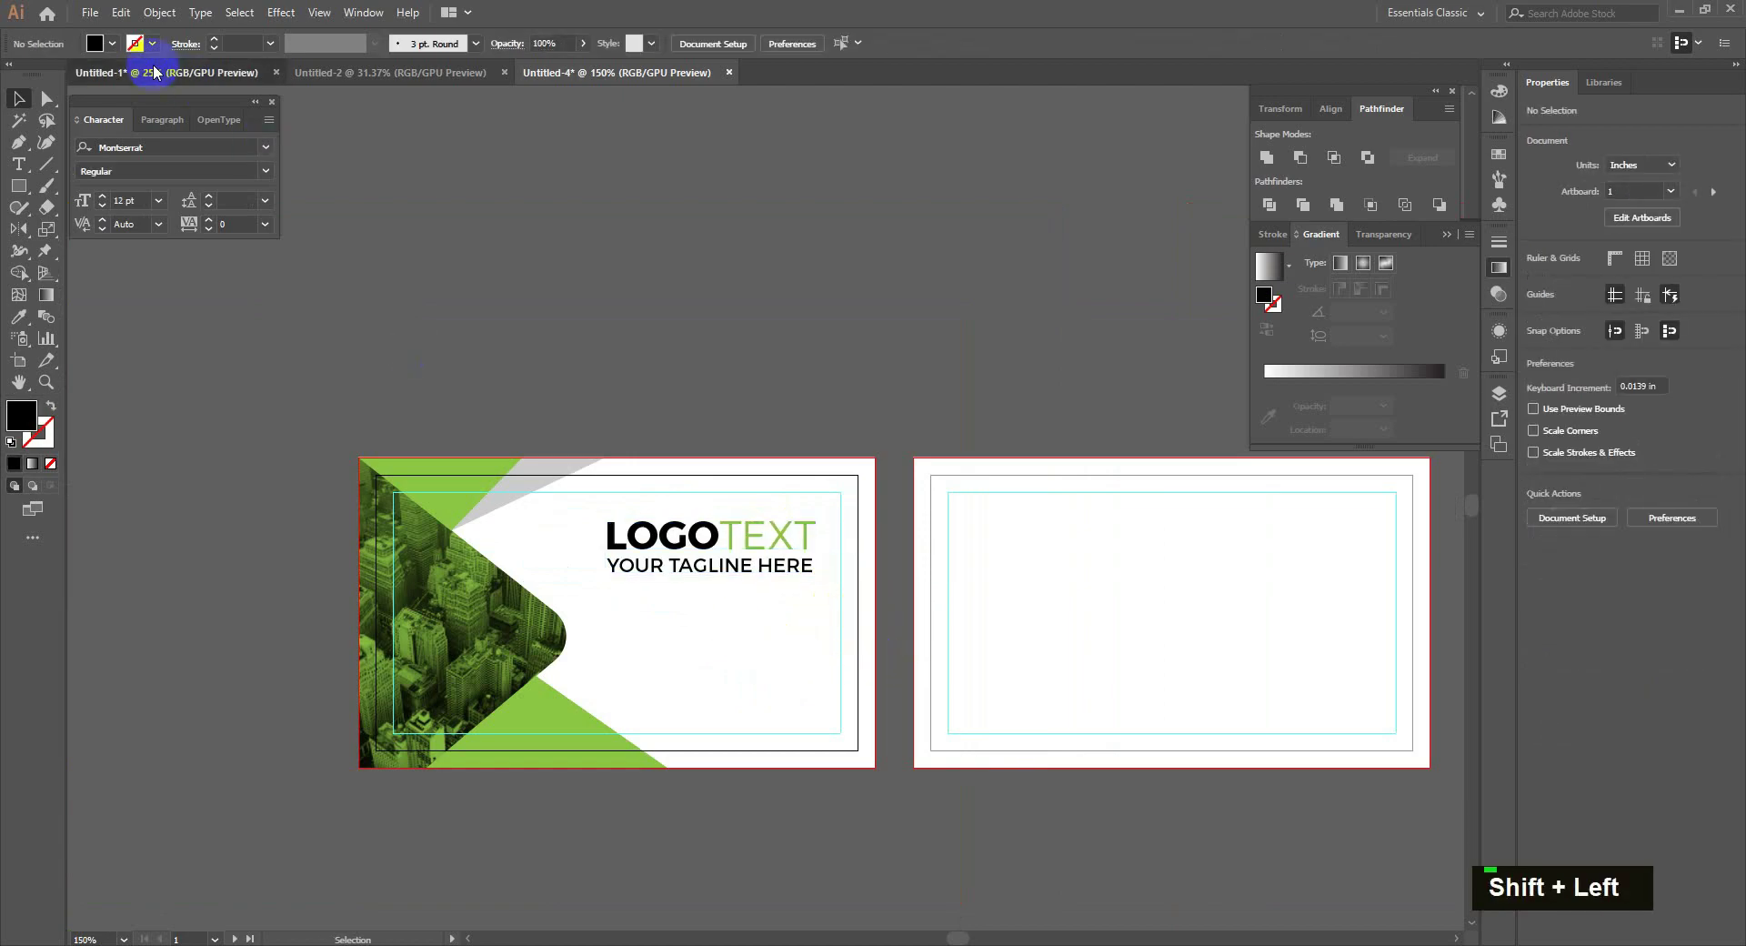
key(ctrl+c)
key(ctrl+v)
text(i)
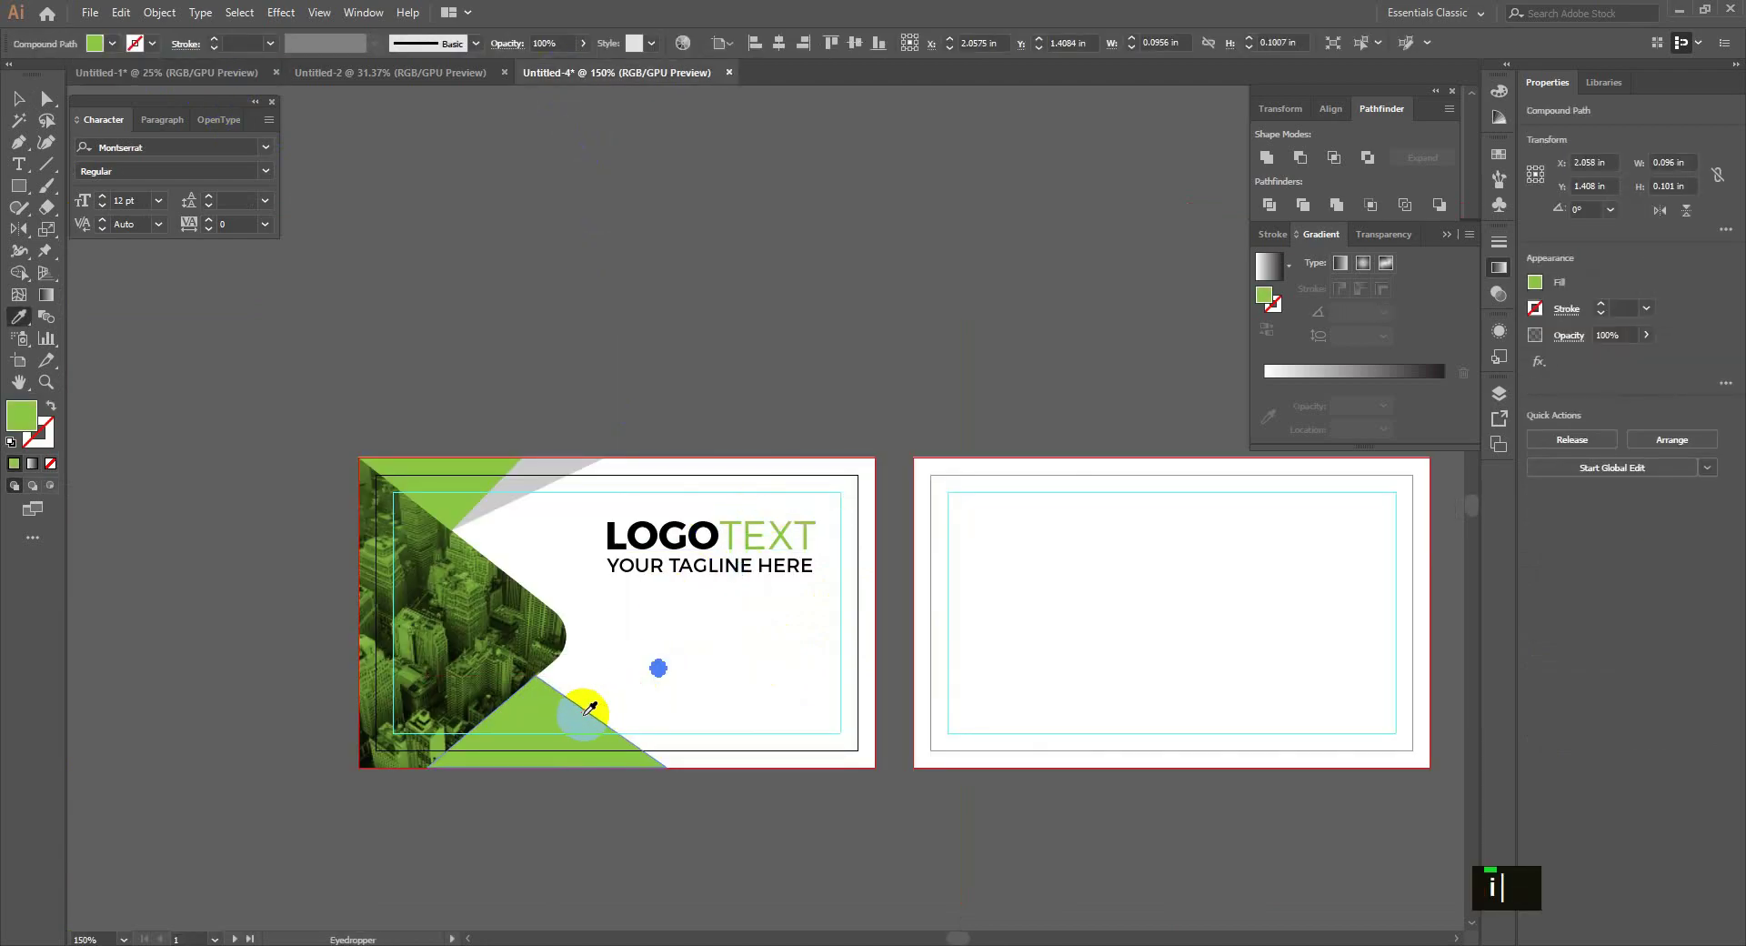
text(v)
double_click(754, 688)
scroll(up, 3)
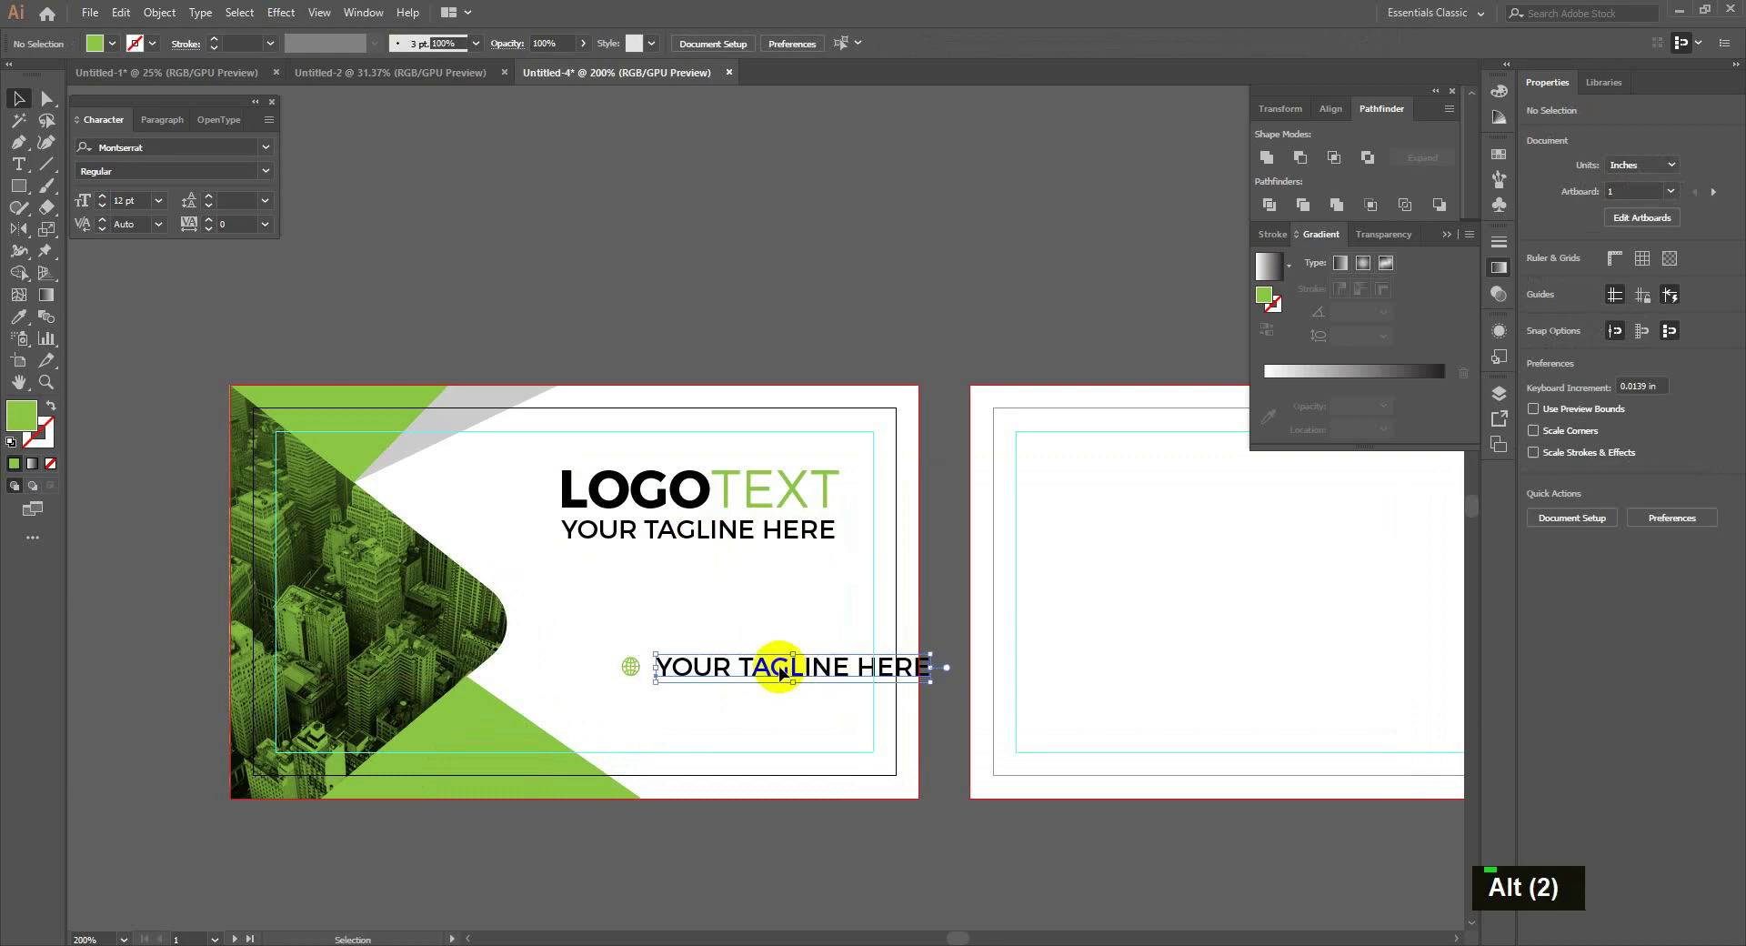
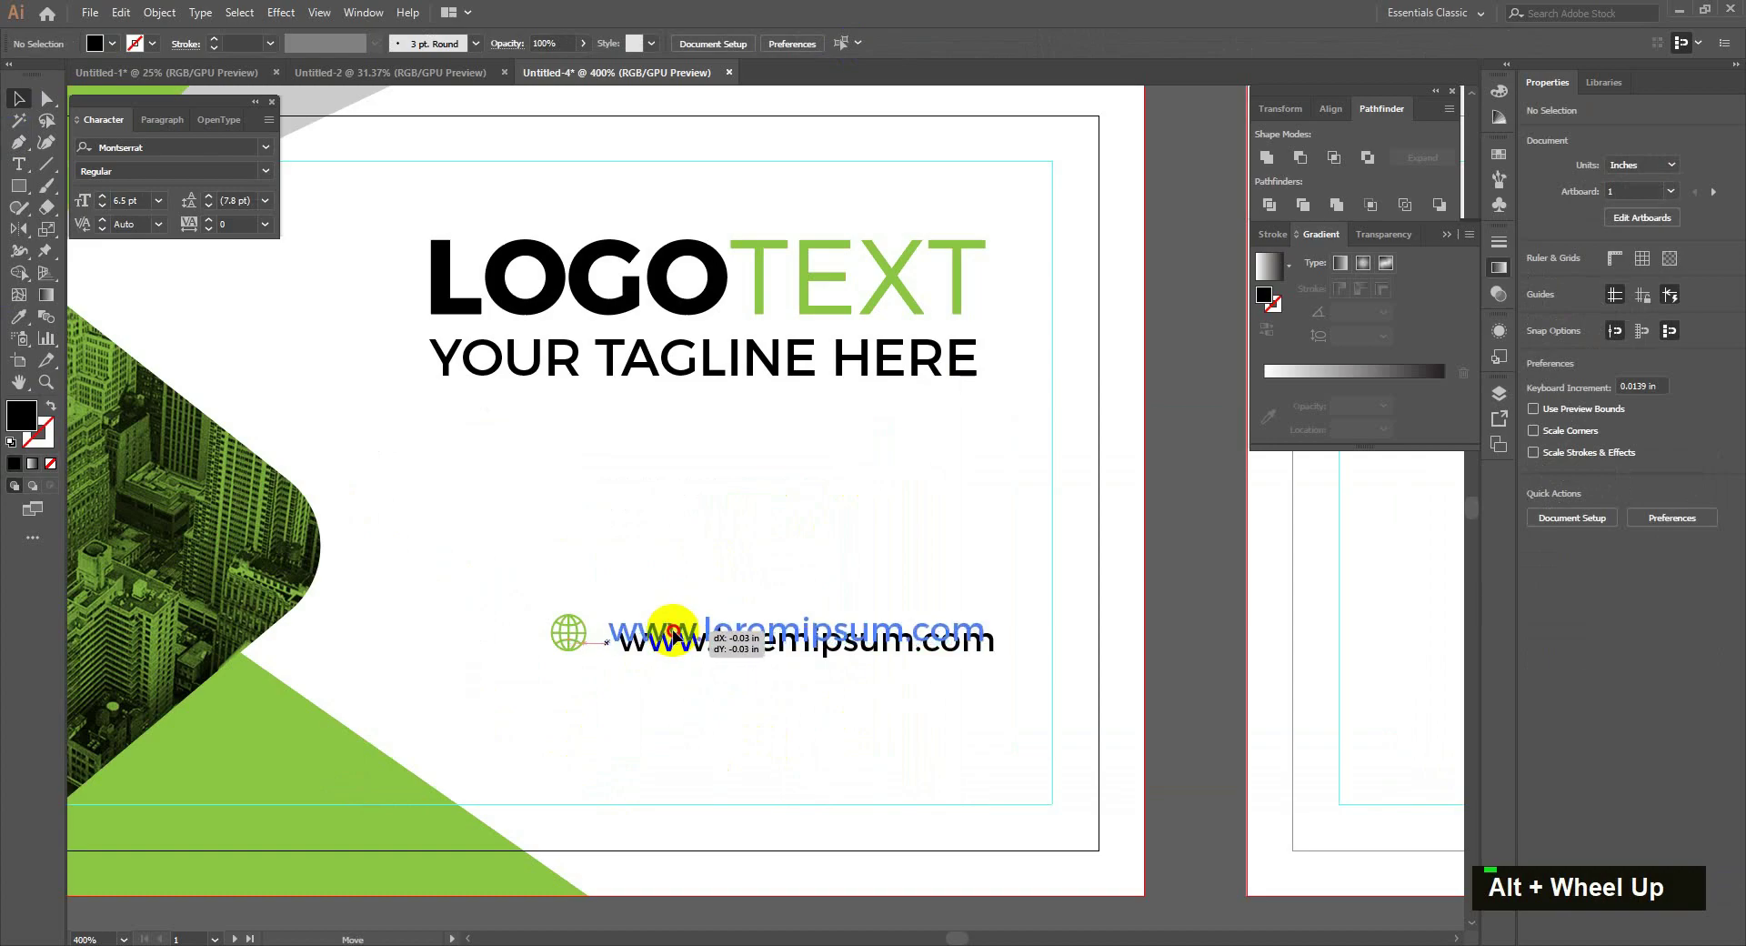
scroll(up, 3)
- Shrink the website line and align it with the globe near the card's bottom right
scroll(down, 3)
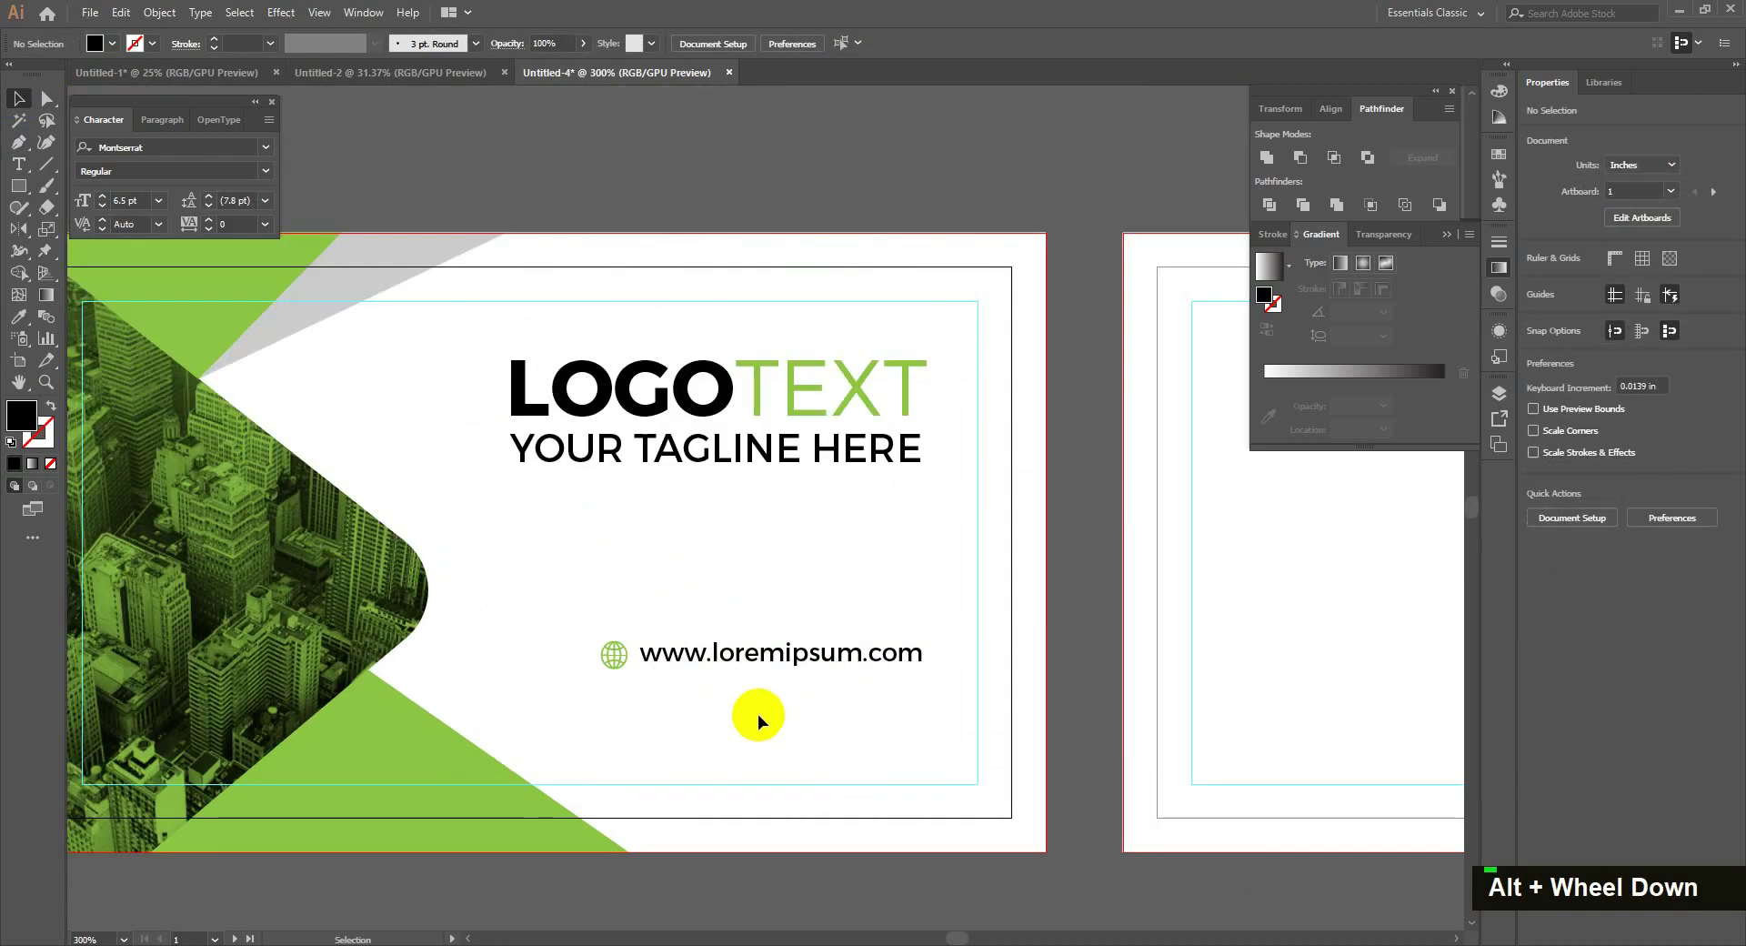
key(space)
scroll(up, 3)
scroll(down, 3)
key(space)
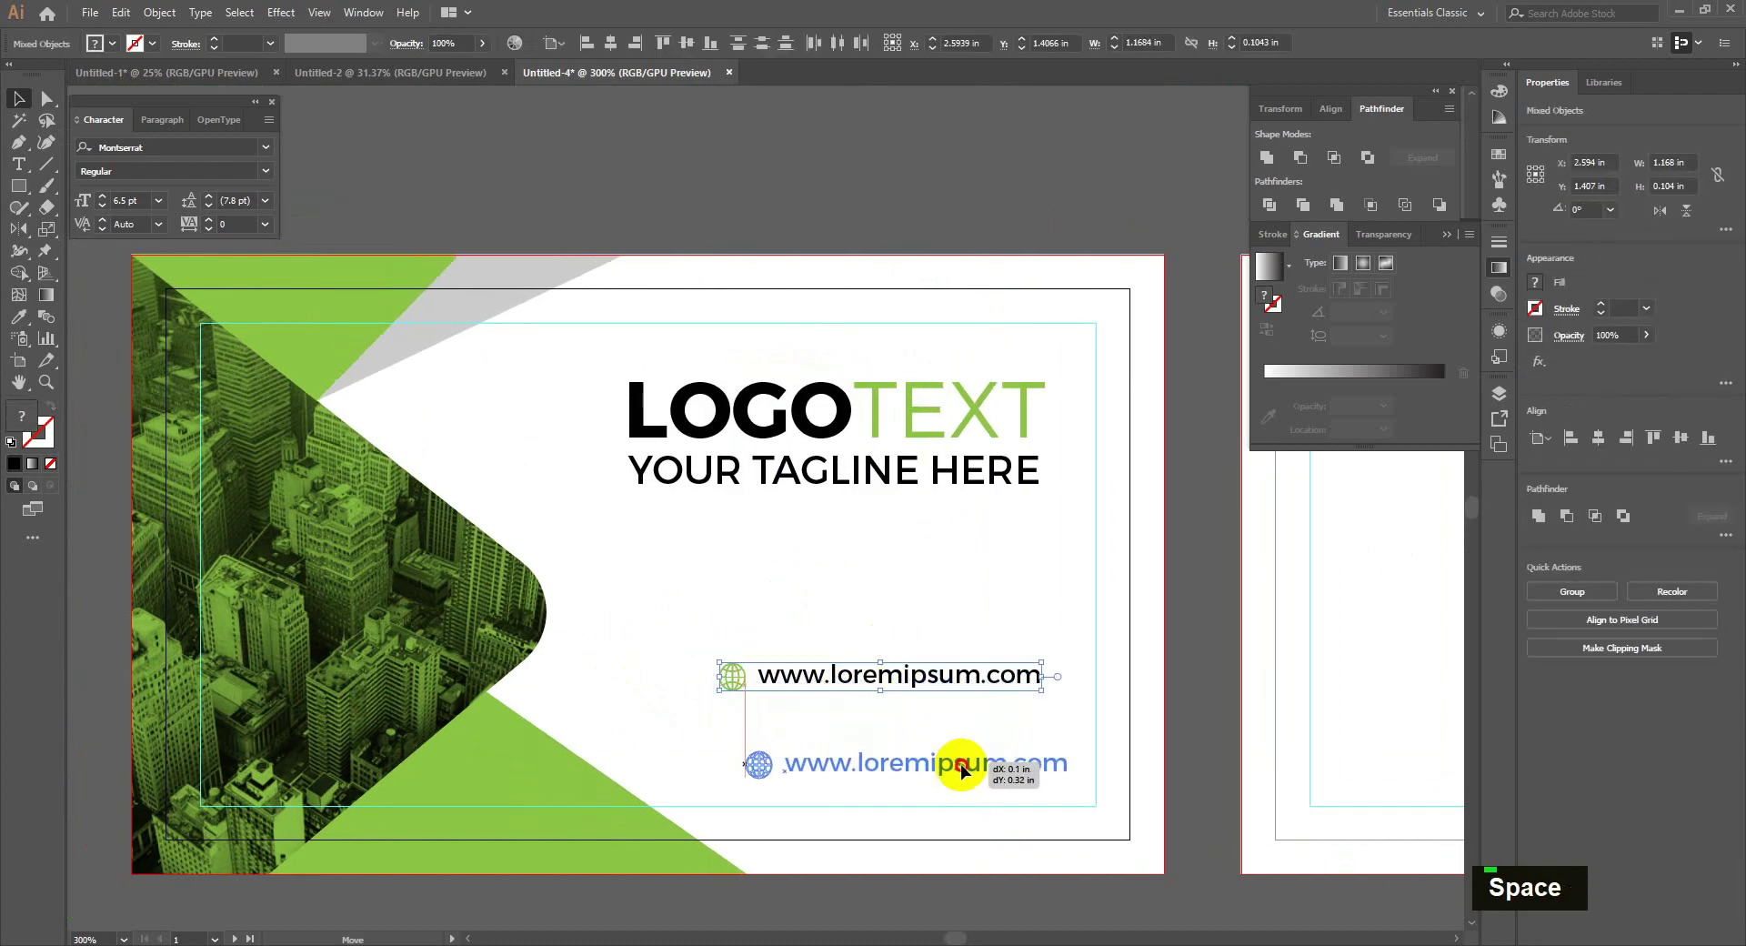
double_click(824, 332)
click(960, 412)
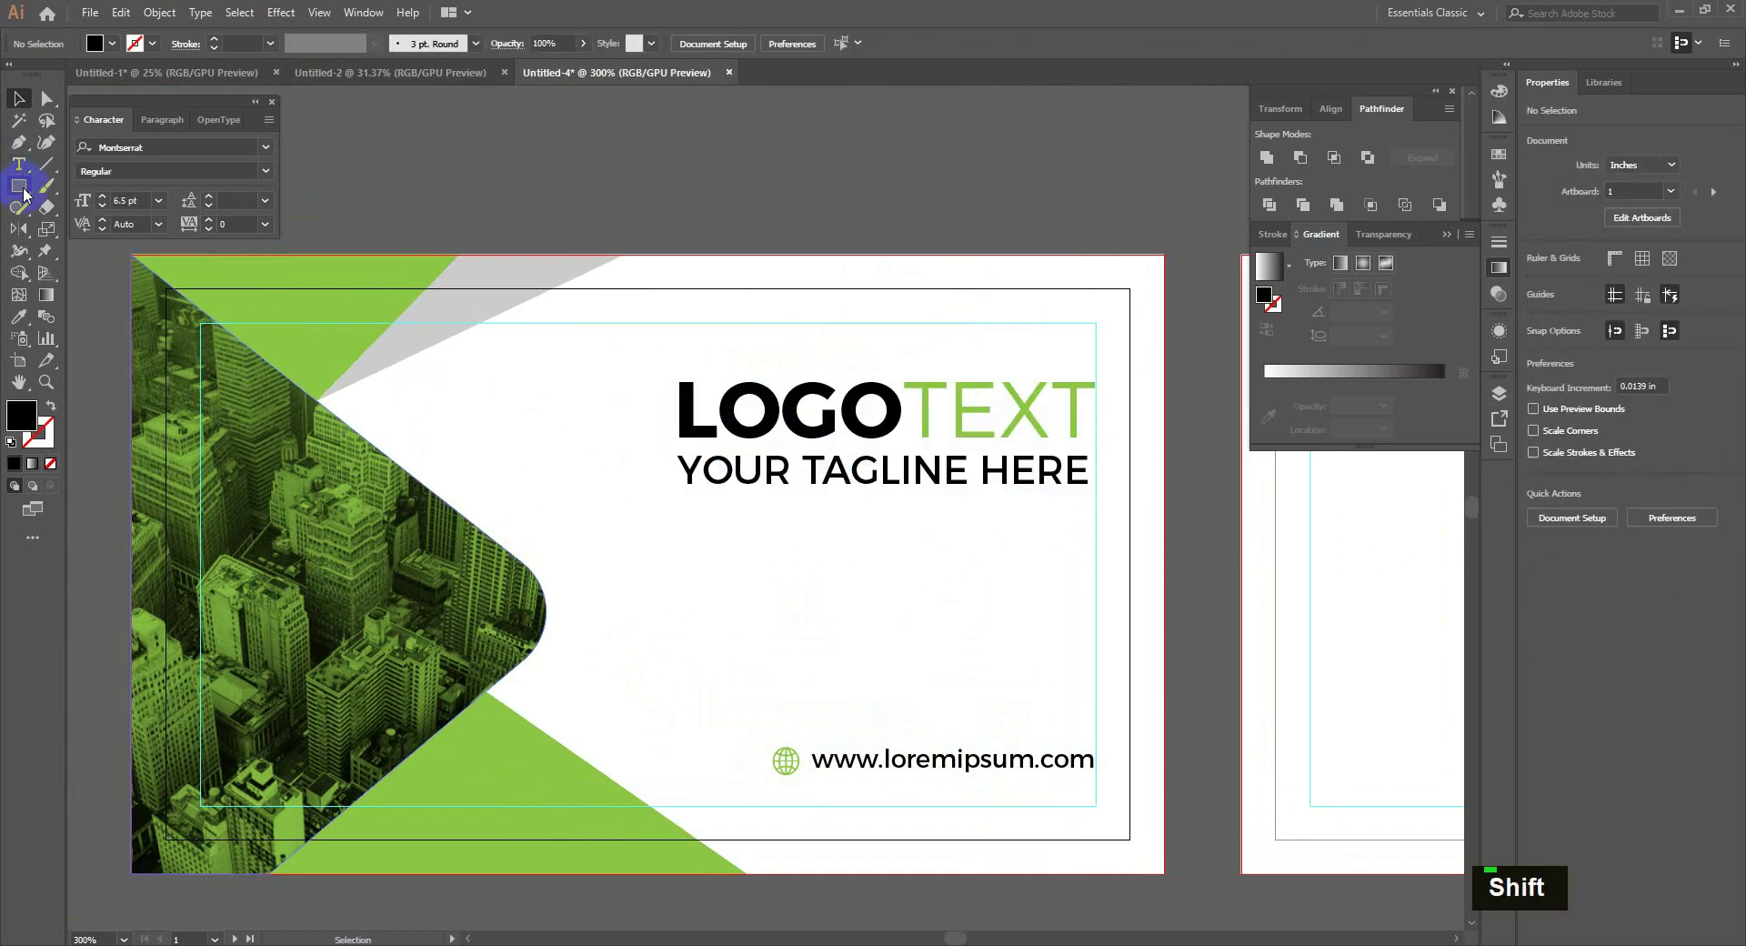
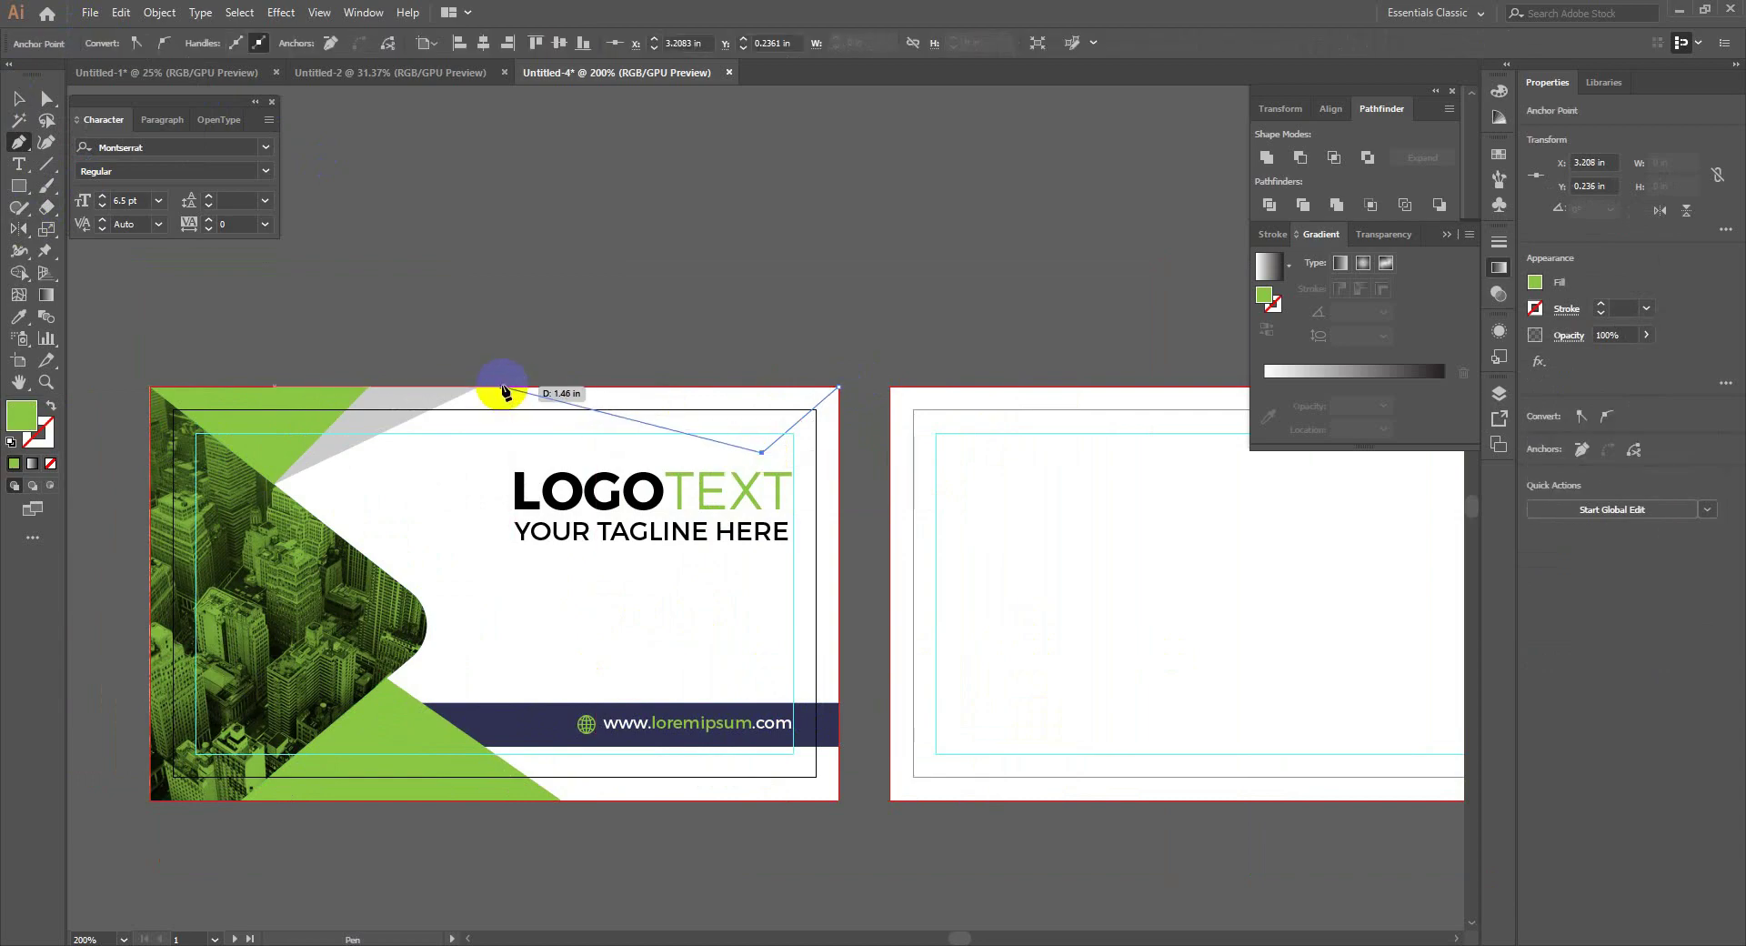
- Shape the green corner's curve with Direct Selection and zoom out to view both cards
text(a)
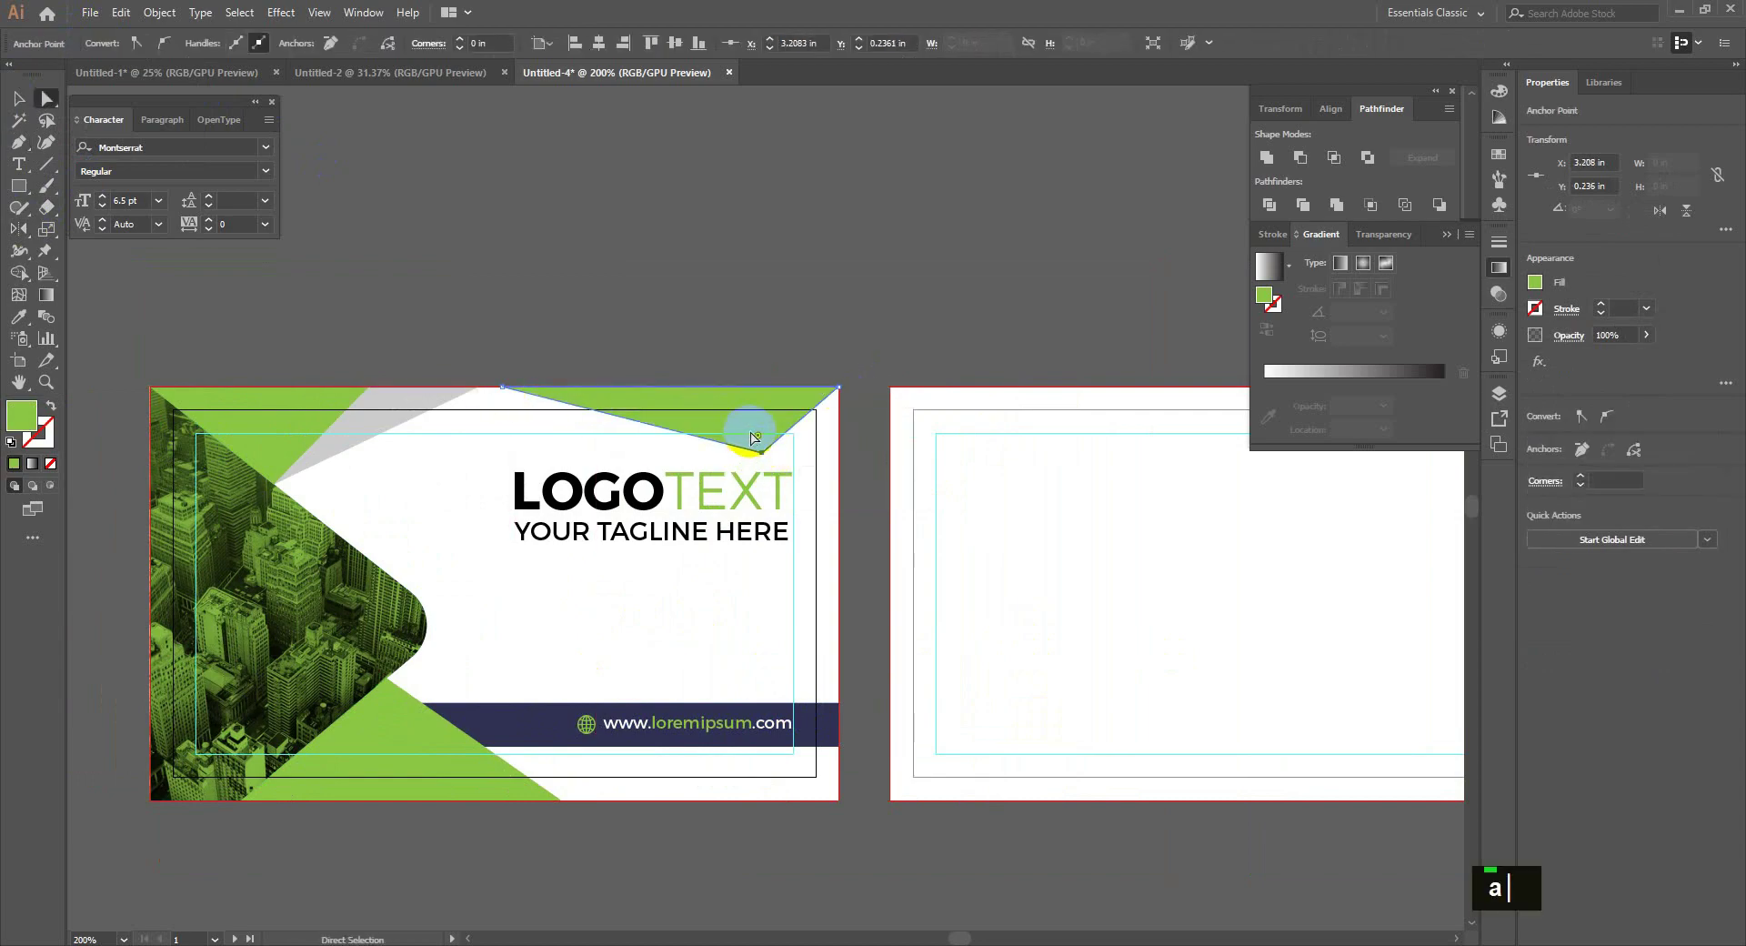
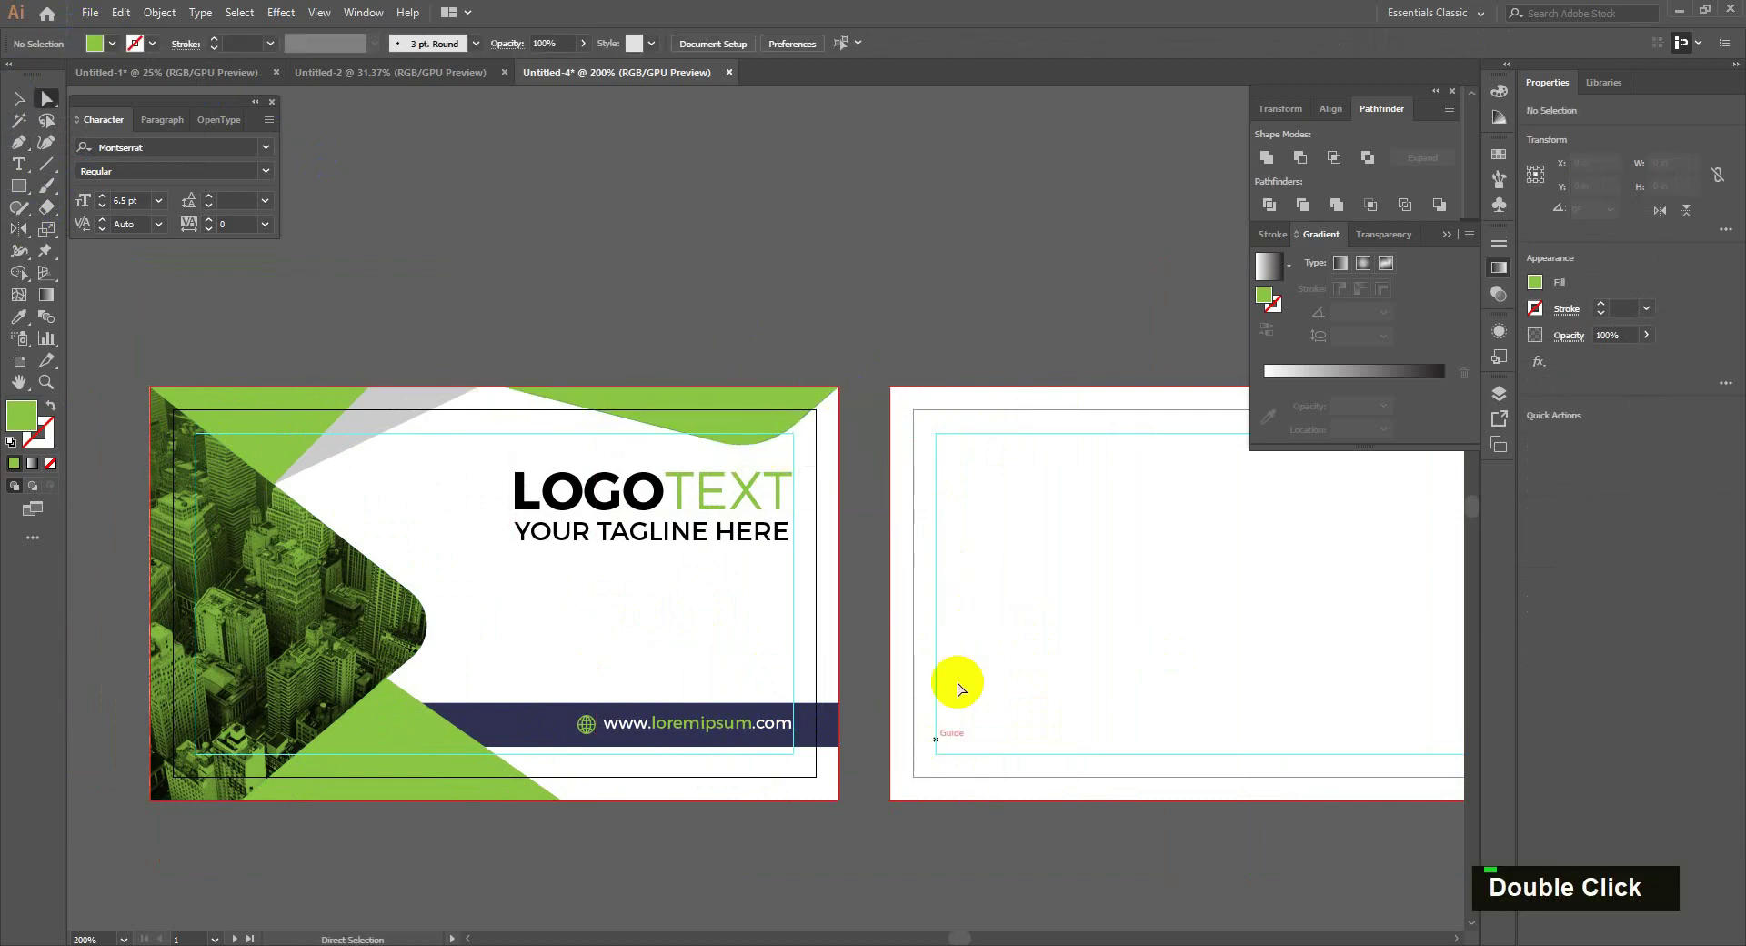
key(space)
scroll(down, 3)
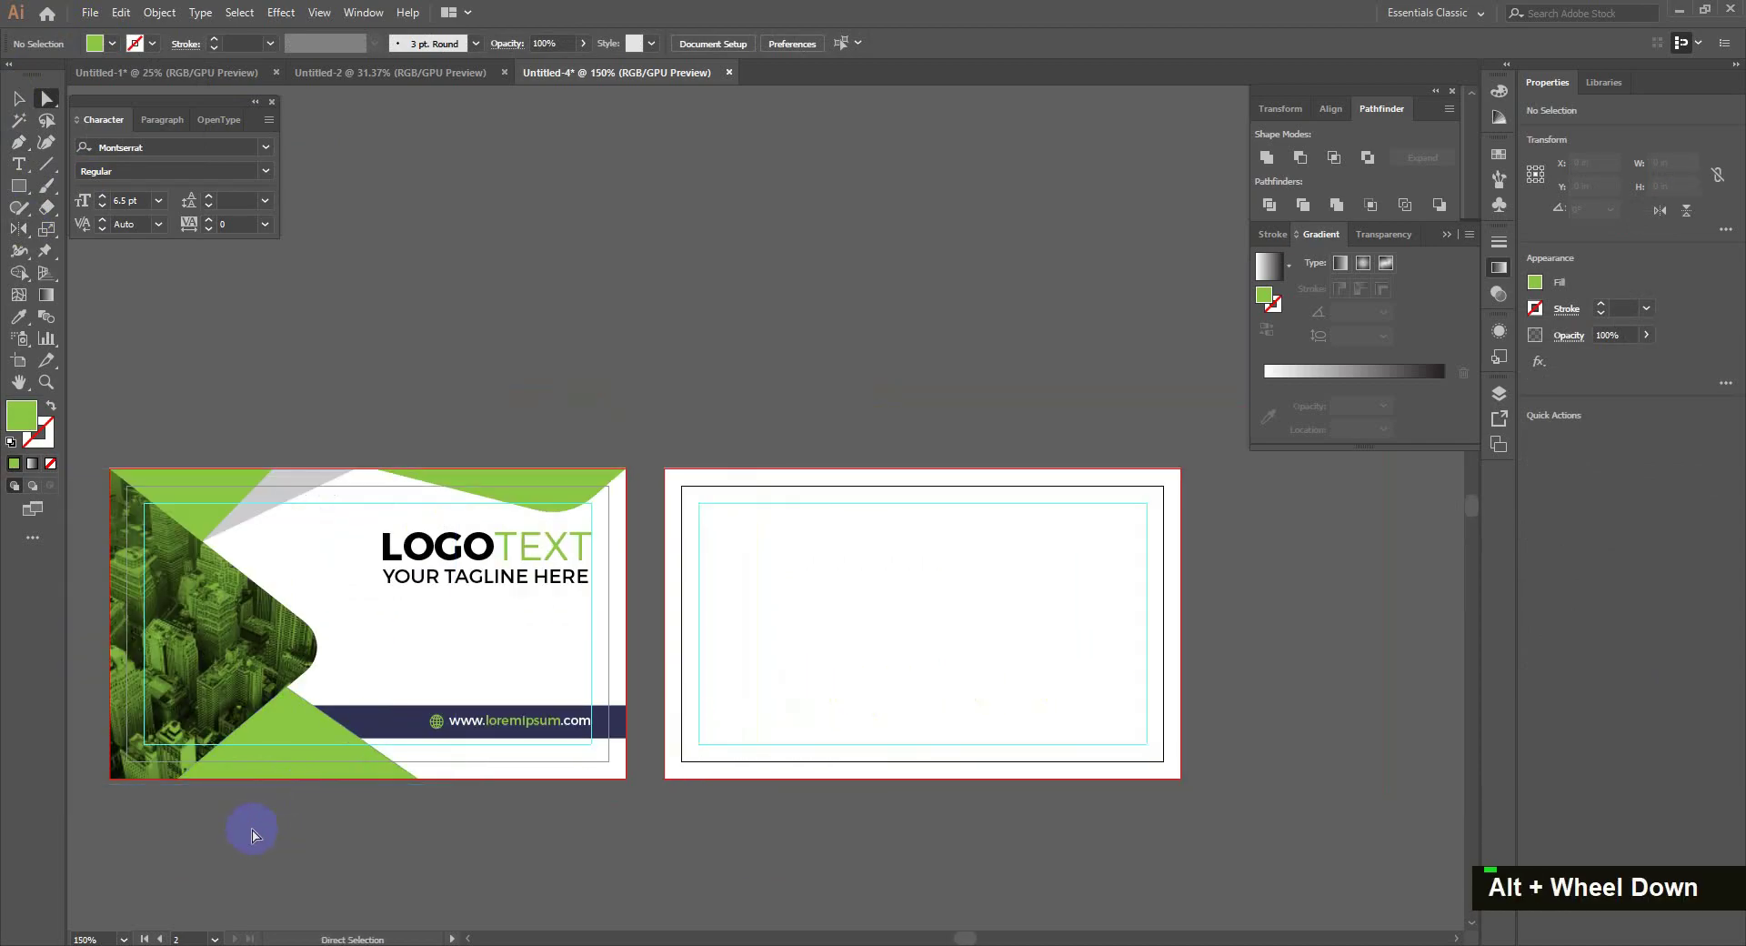
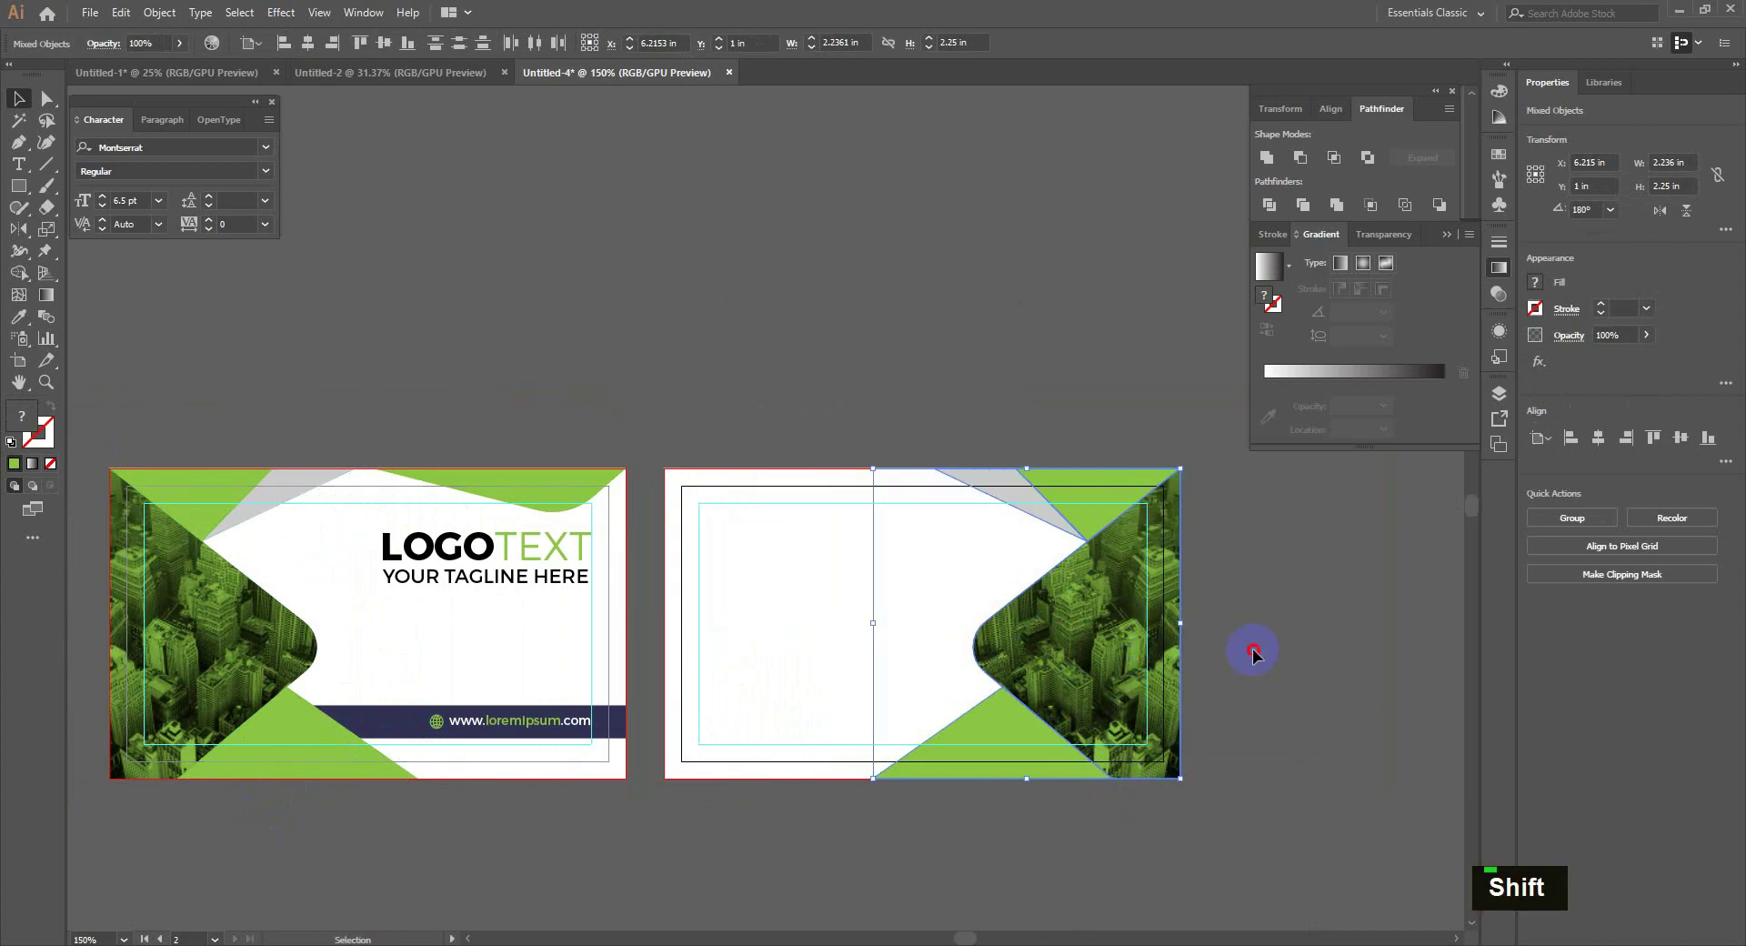
- Send a rectangle behind the back card's artwork and fill it navy with the Eyedropper
key(space)
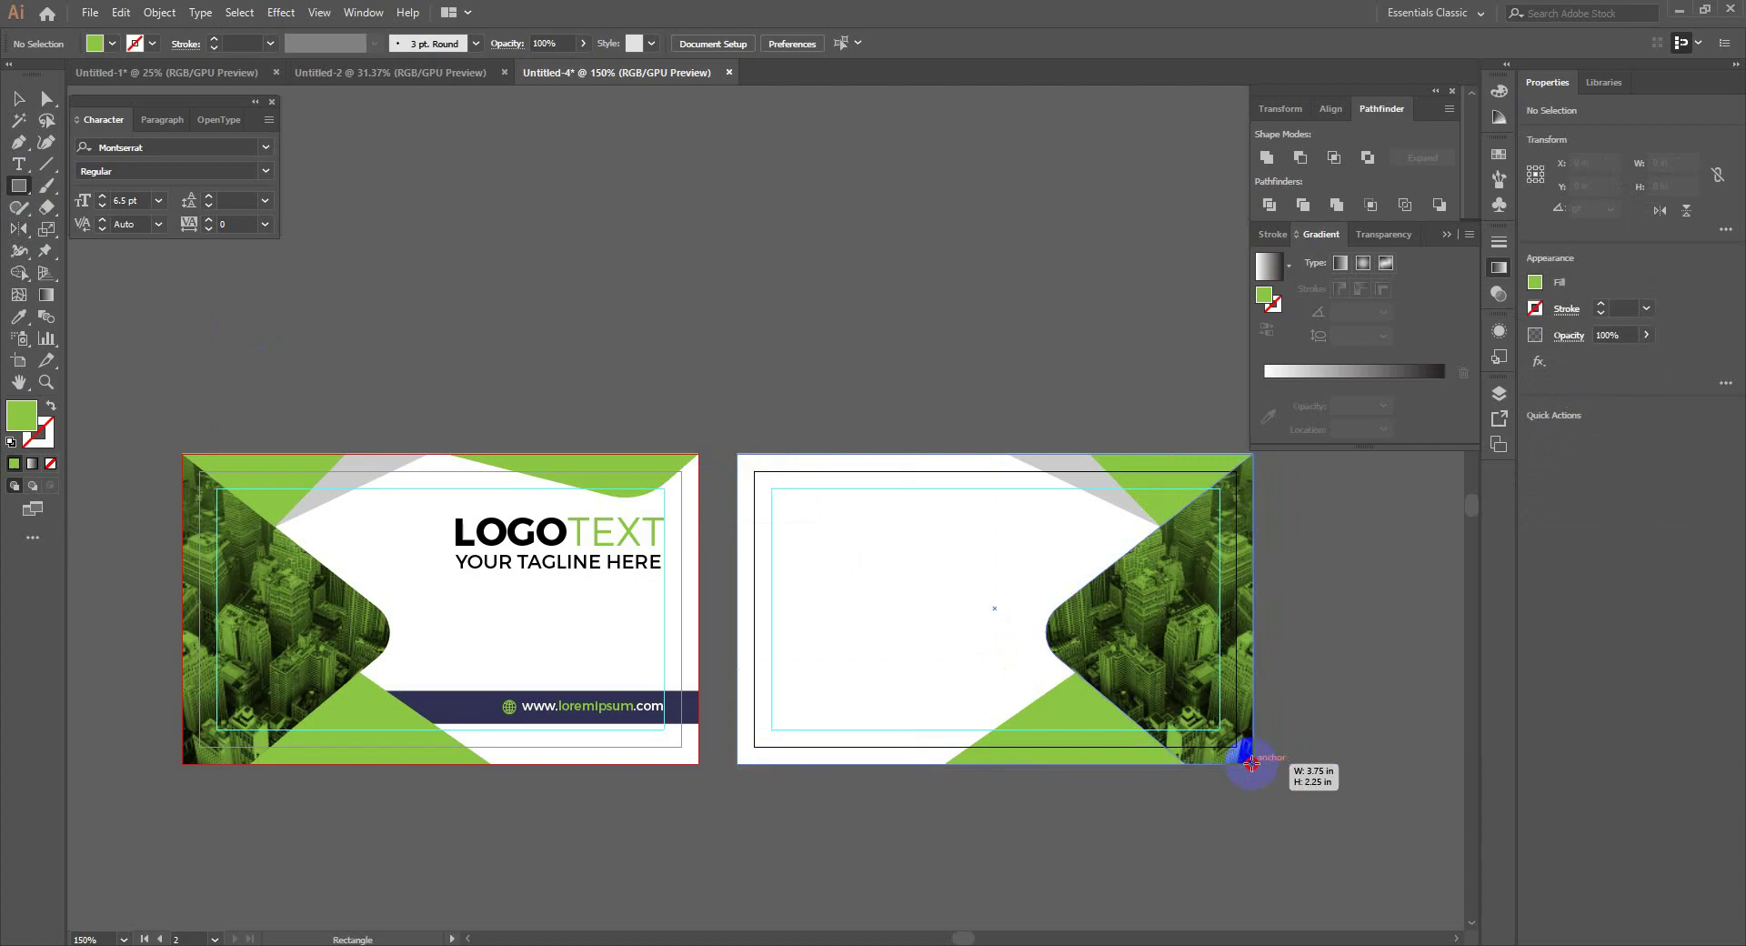
key(ctrl+shift+[)
key(ctrl+])
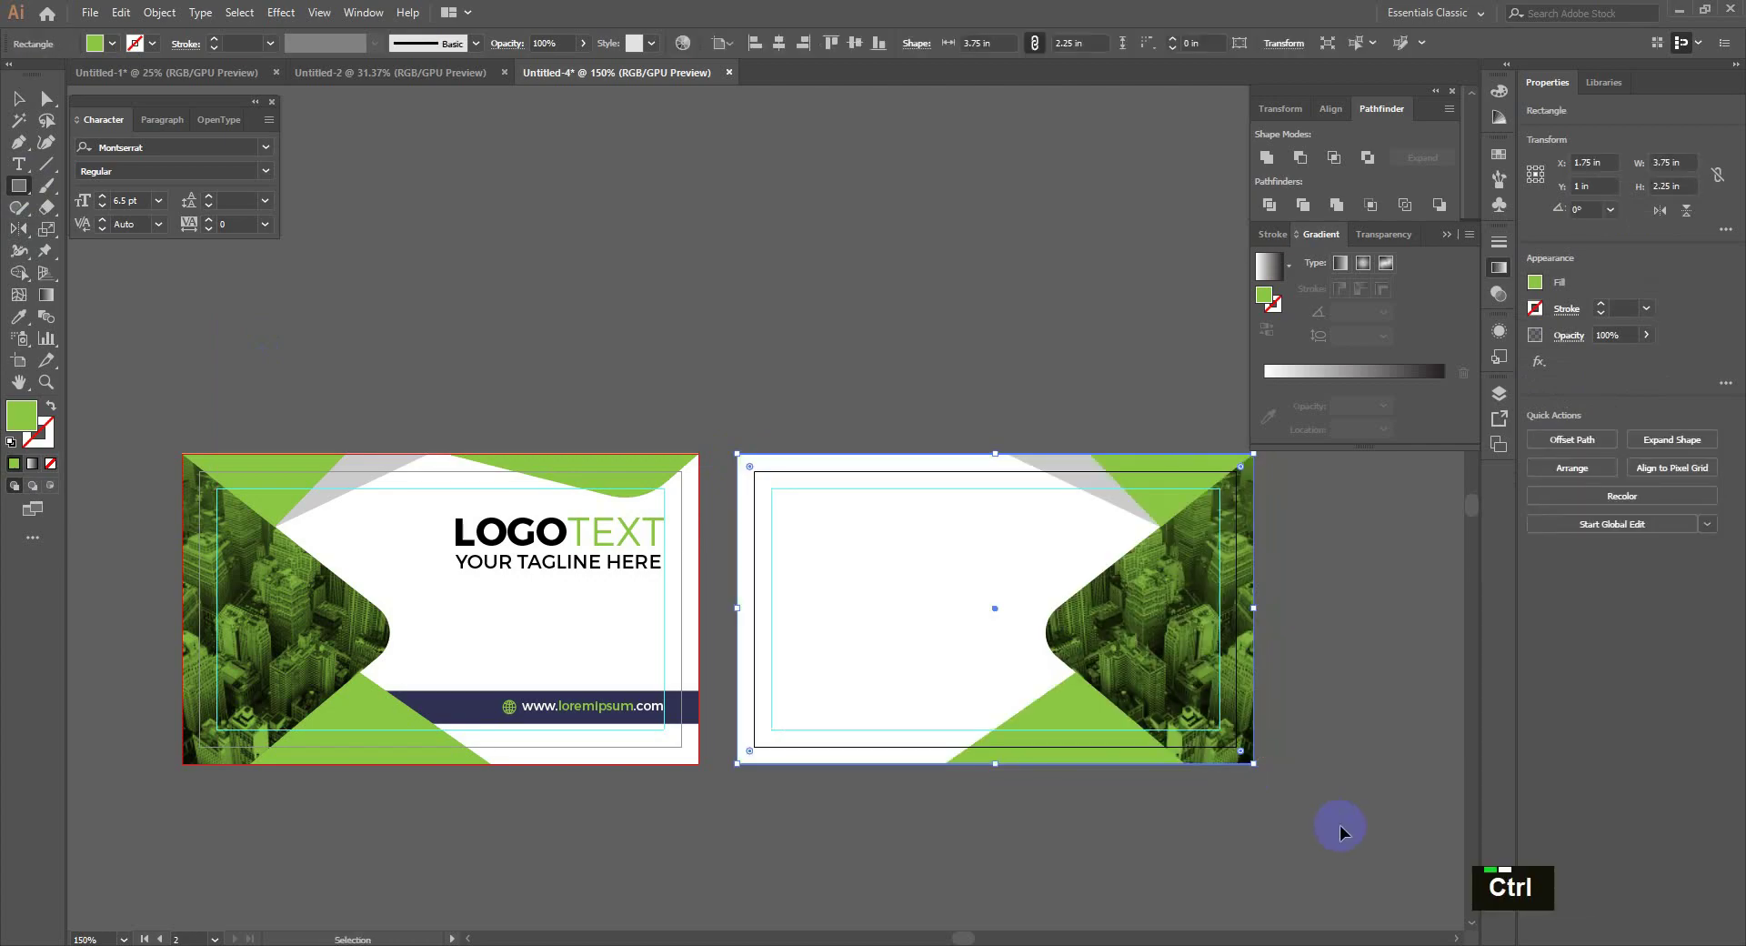
key(ctrl+])
key(ctrl+])
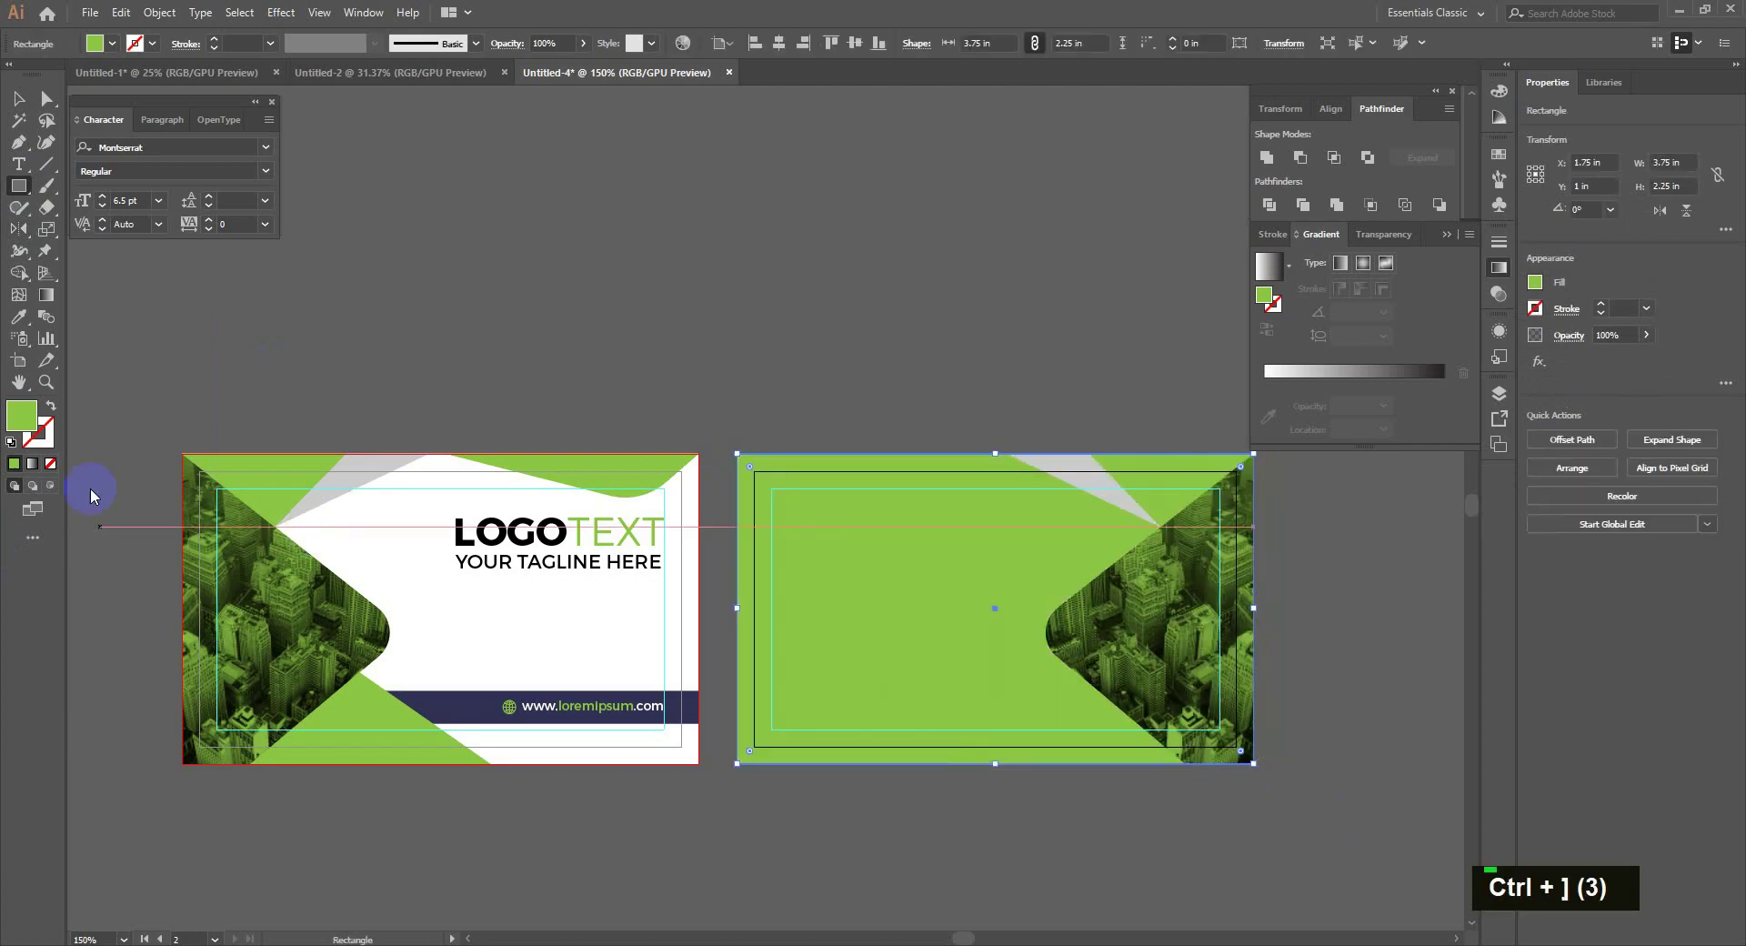
text(iv)
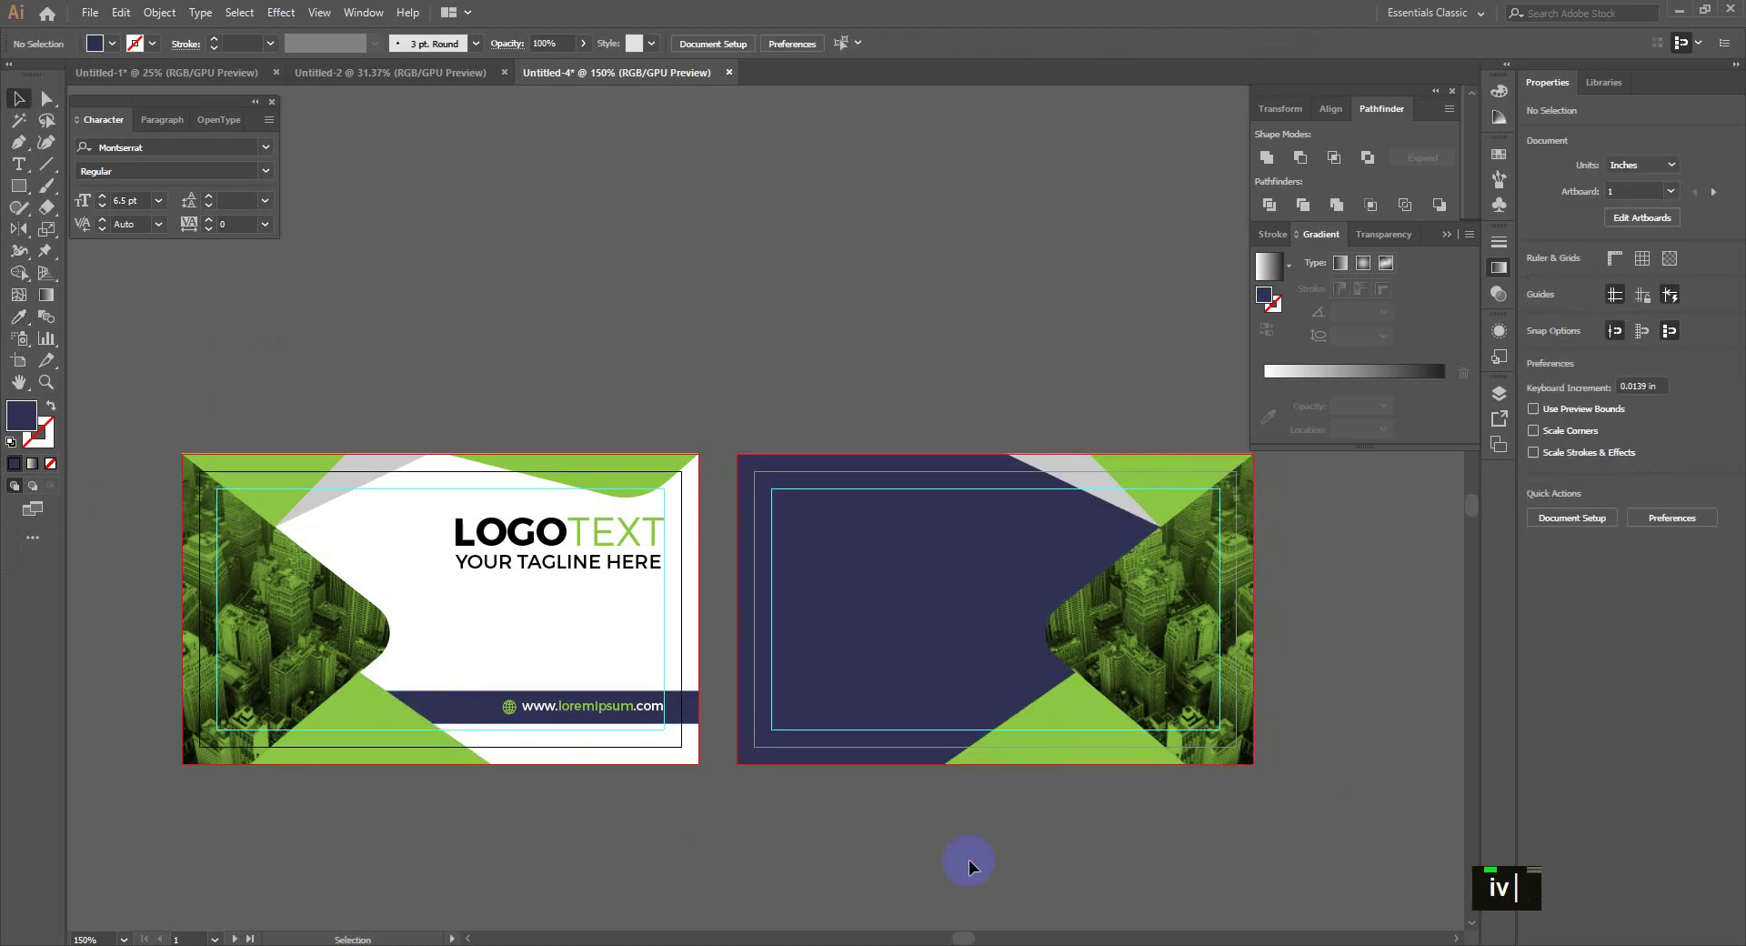
scroll(up, 3)
key(space)
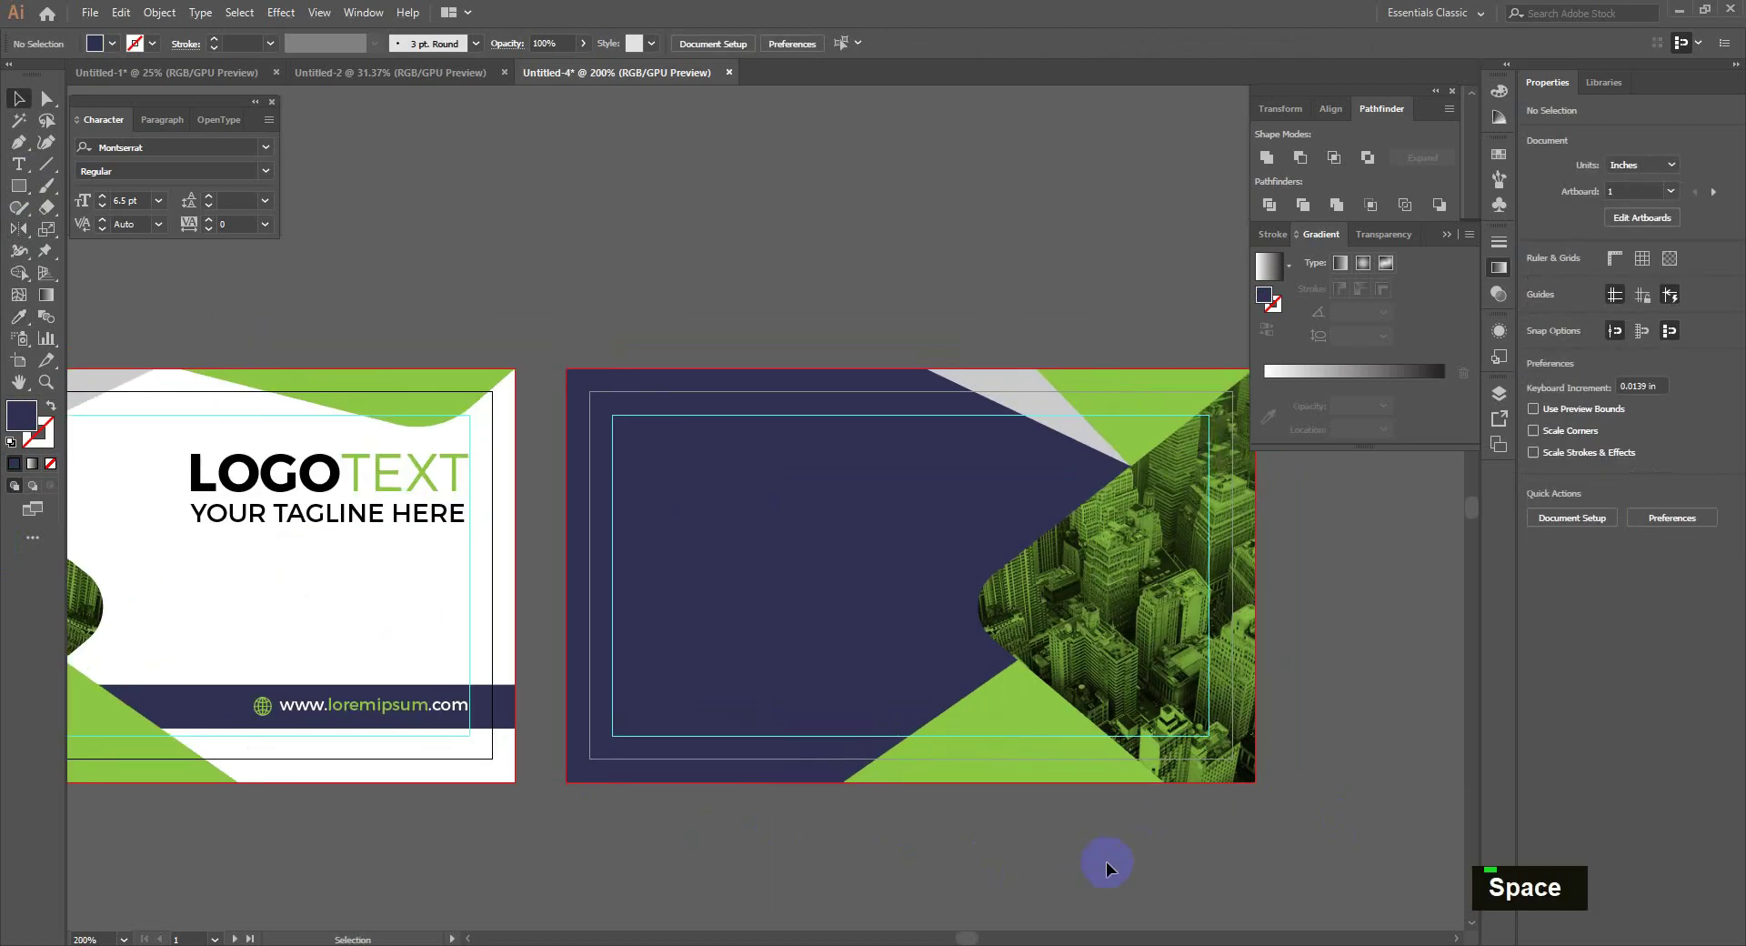
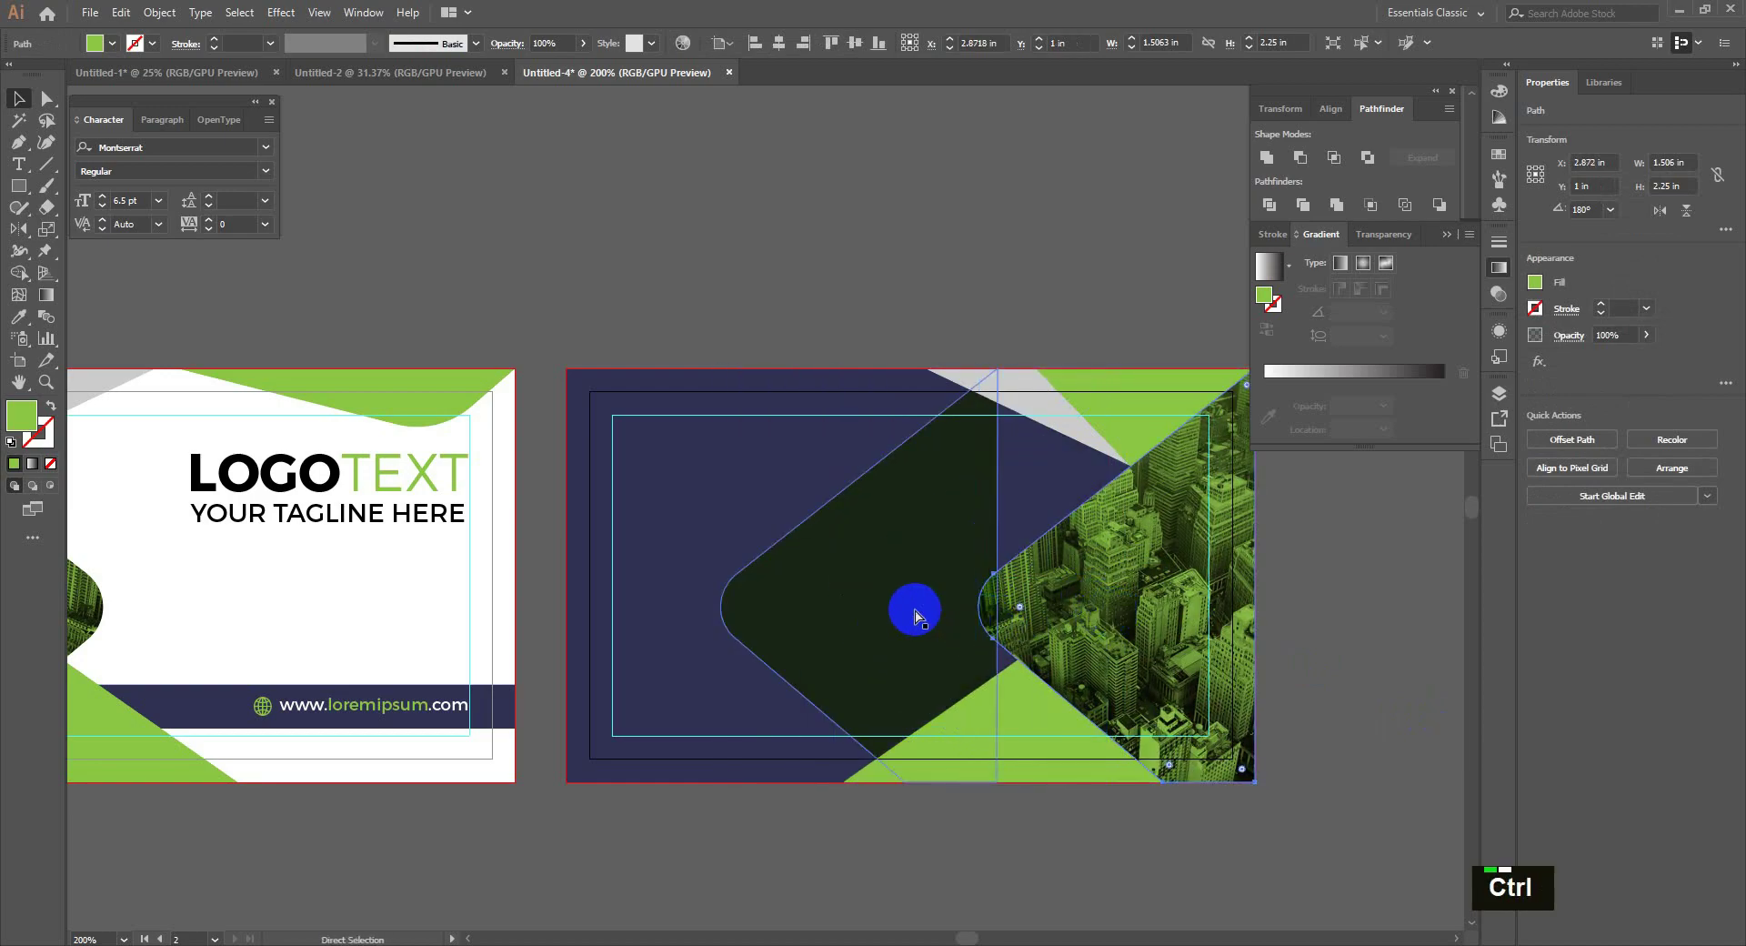
- Remove stray leftover pieces on the back card and paste a copy of LOGOTEXT at its top left
key(ctrl+z)
key(Delete)
key(ctrl+z)
key(ctrl+z)
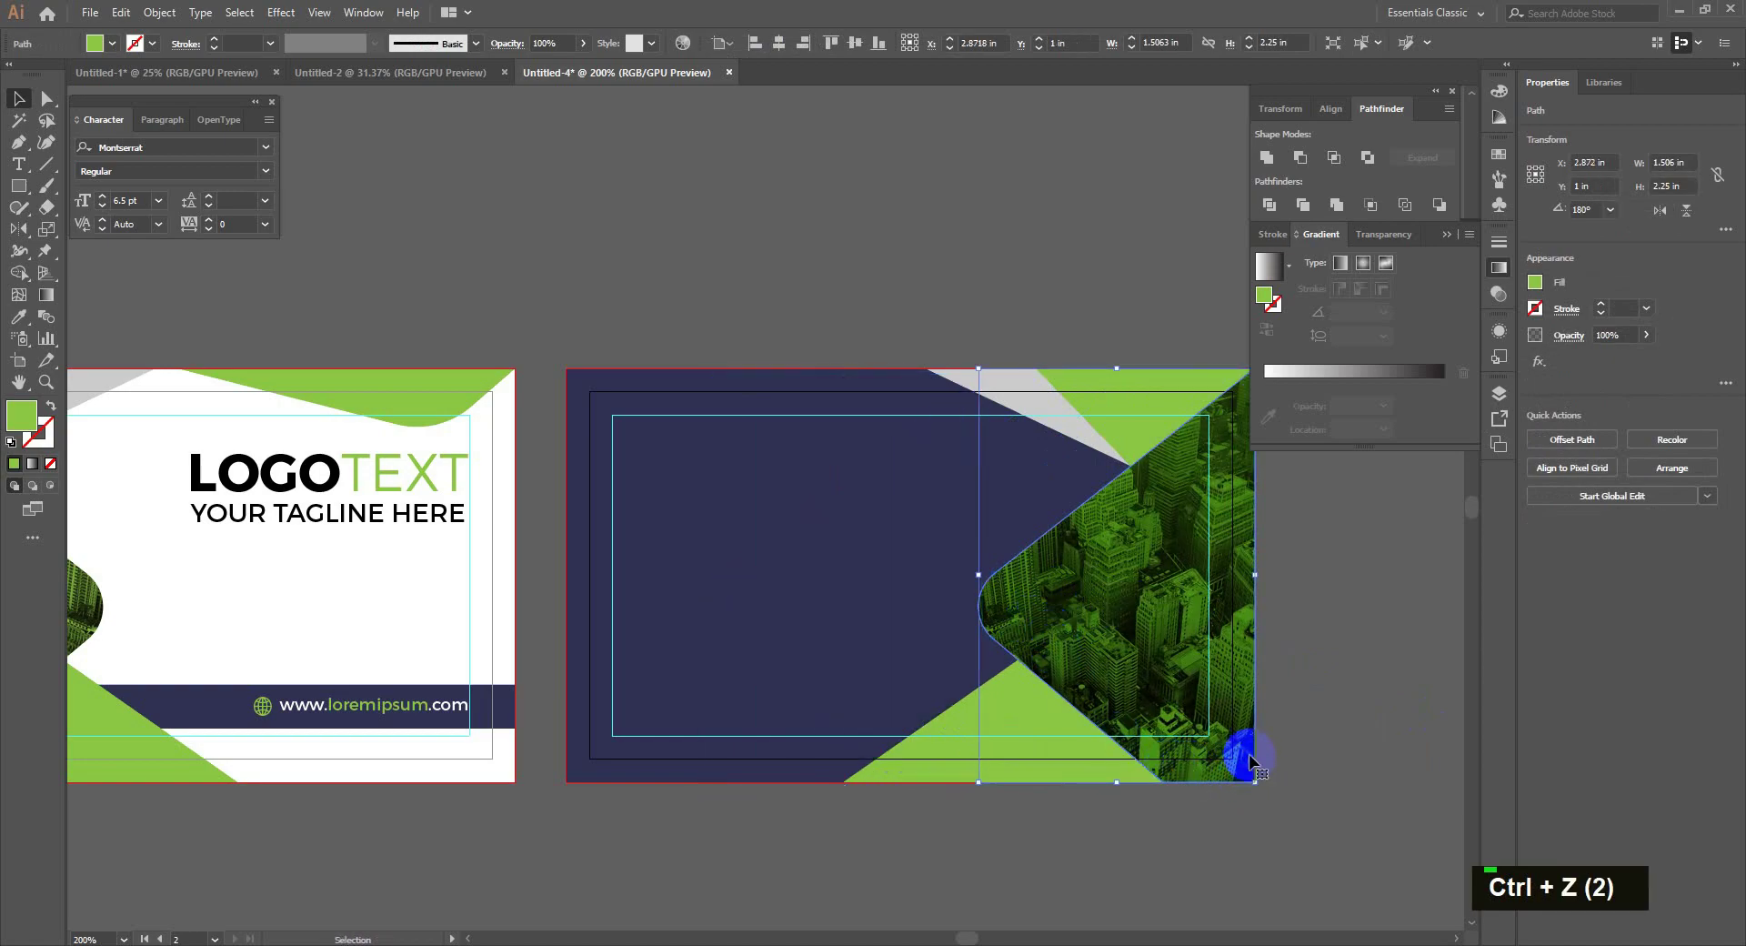
key(Delete)
key(Delete)
scroll(down, 3)
scroll(down, 3)
scroll(up, 3)
key(space)
- Retype the pasted logo as NAME HERE in white bold and a copy beneath as green LOREM IPSUM
click(571, 448)
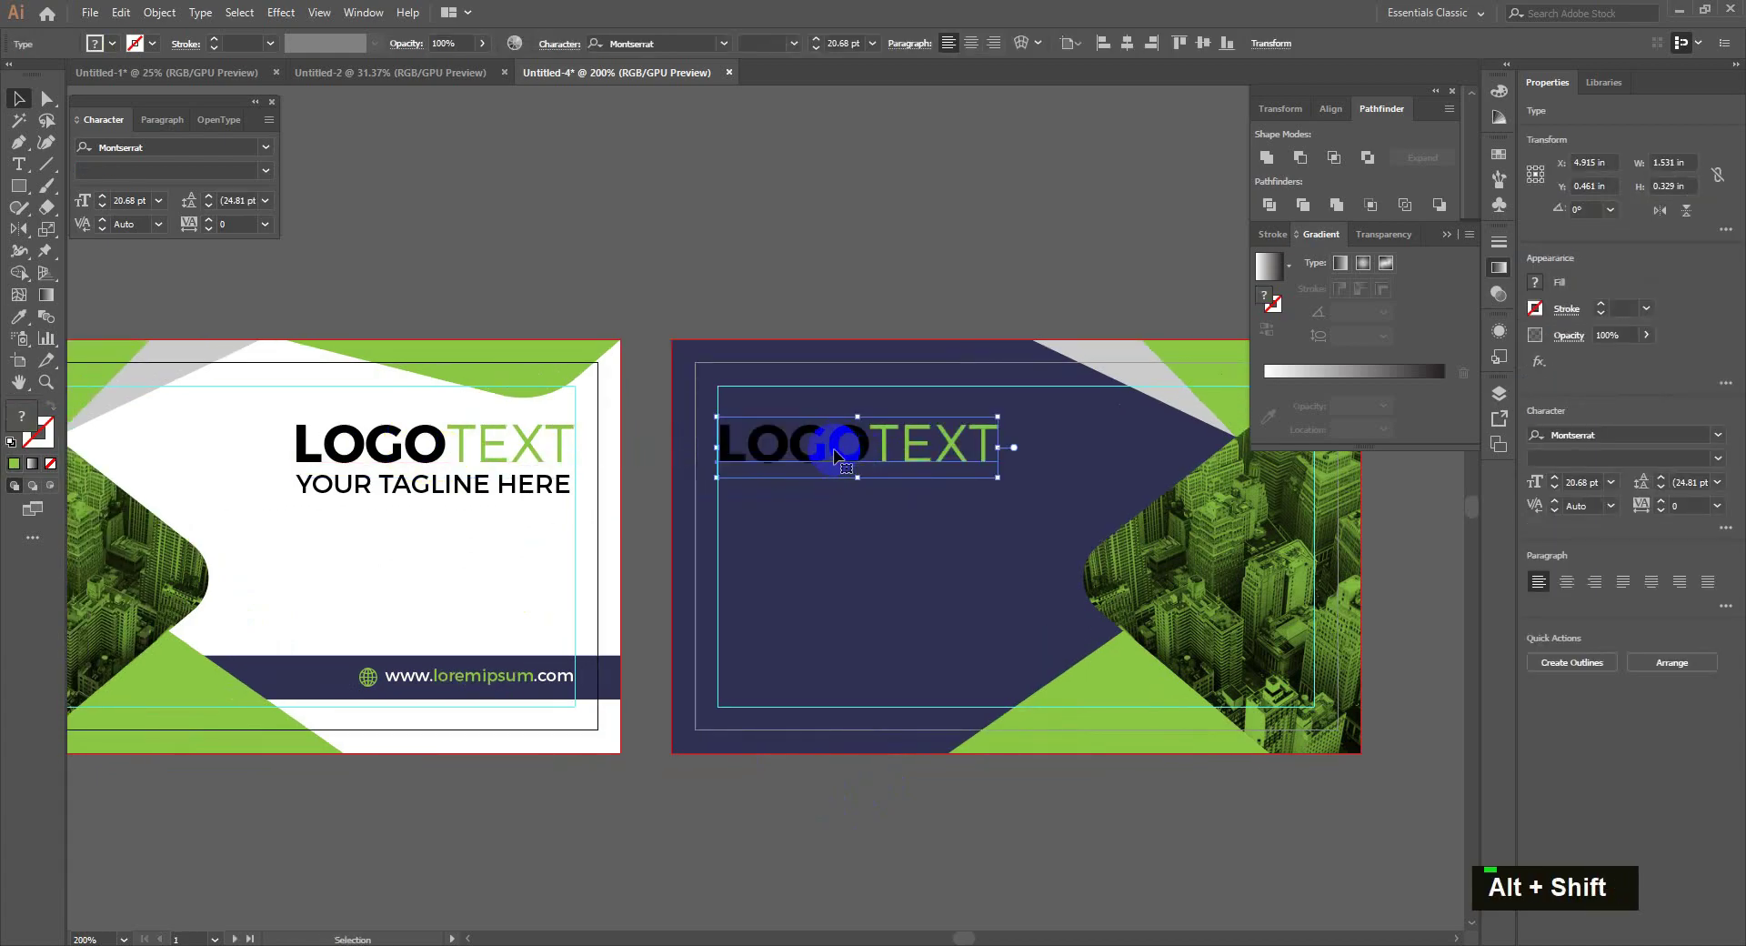
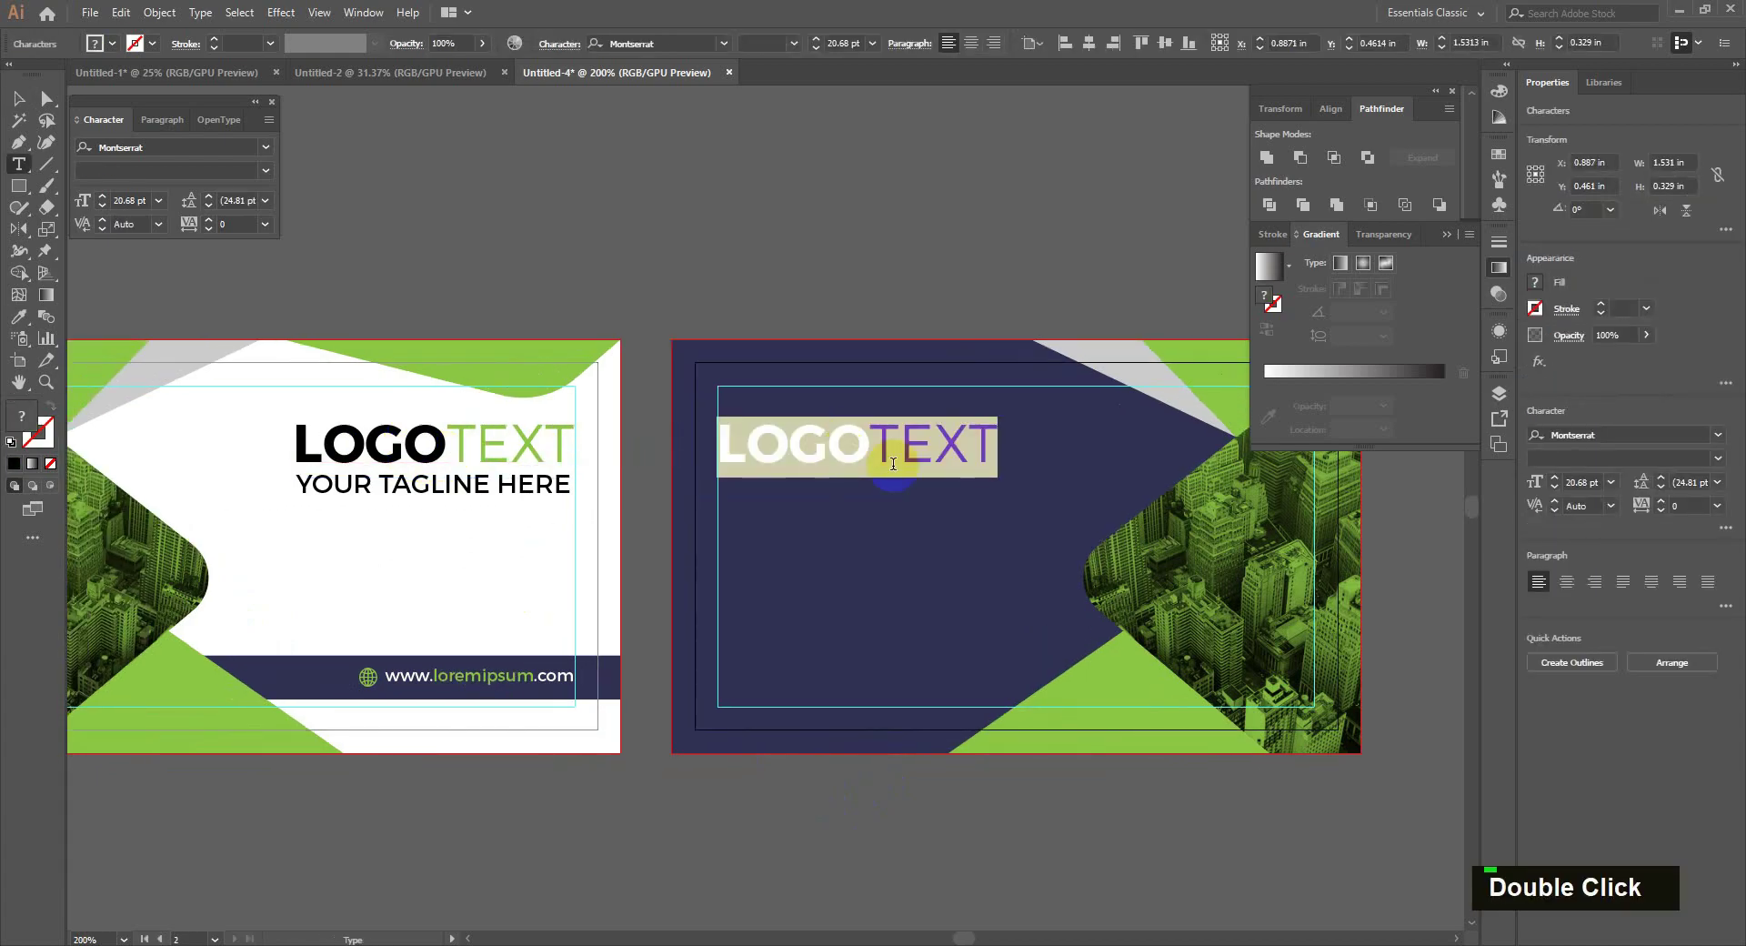
key(Caps_Lock)
text(name here)
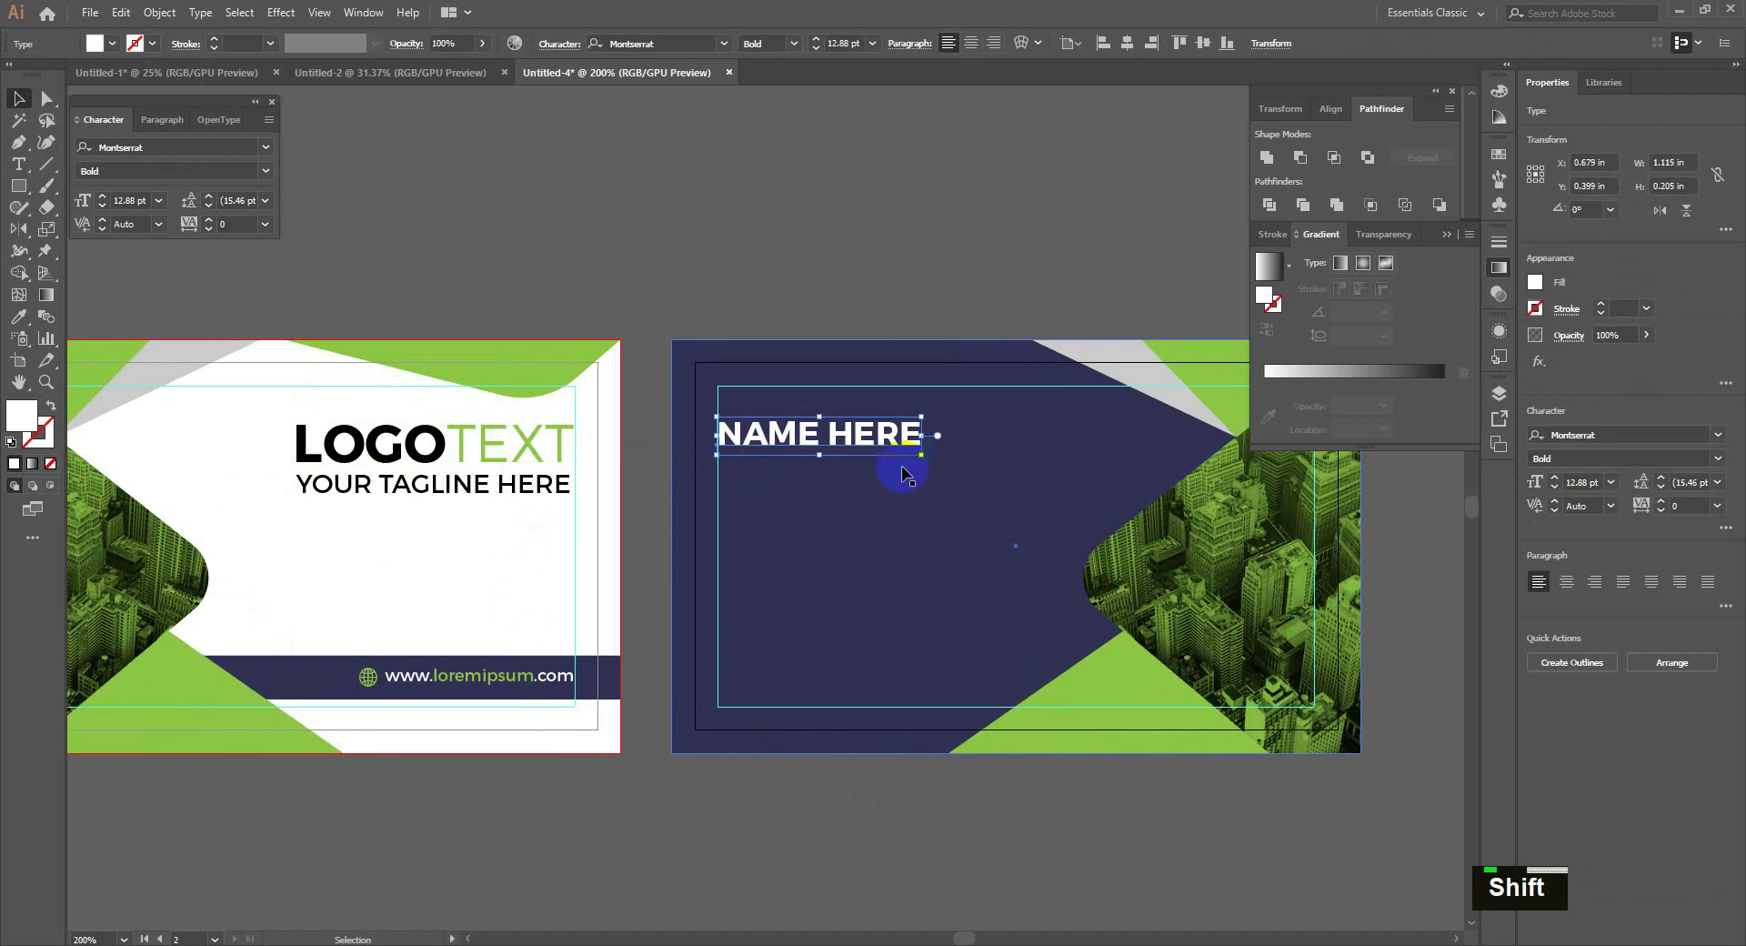
text(NAME HERE)
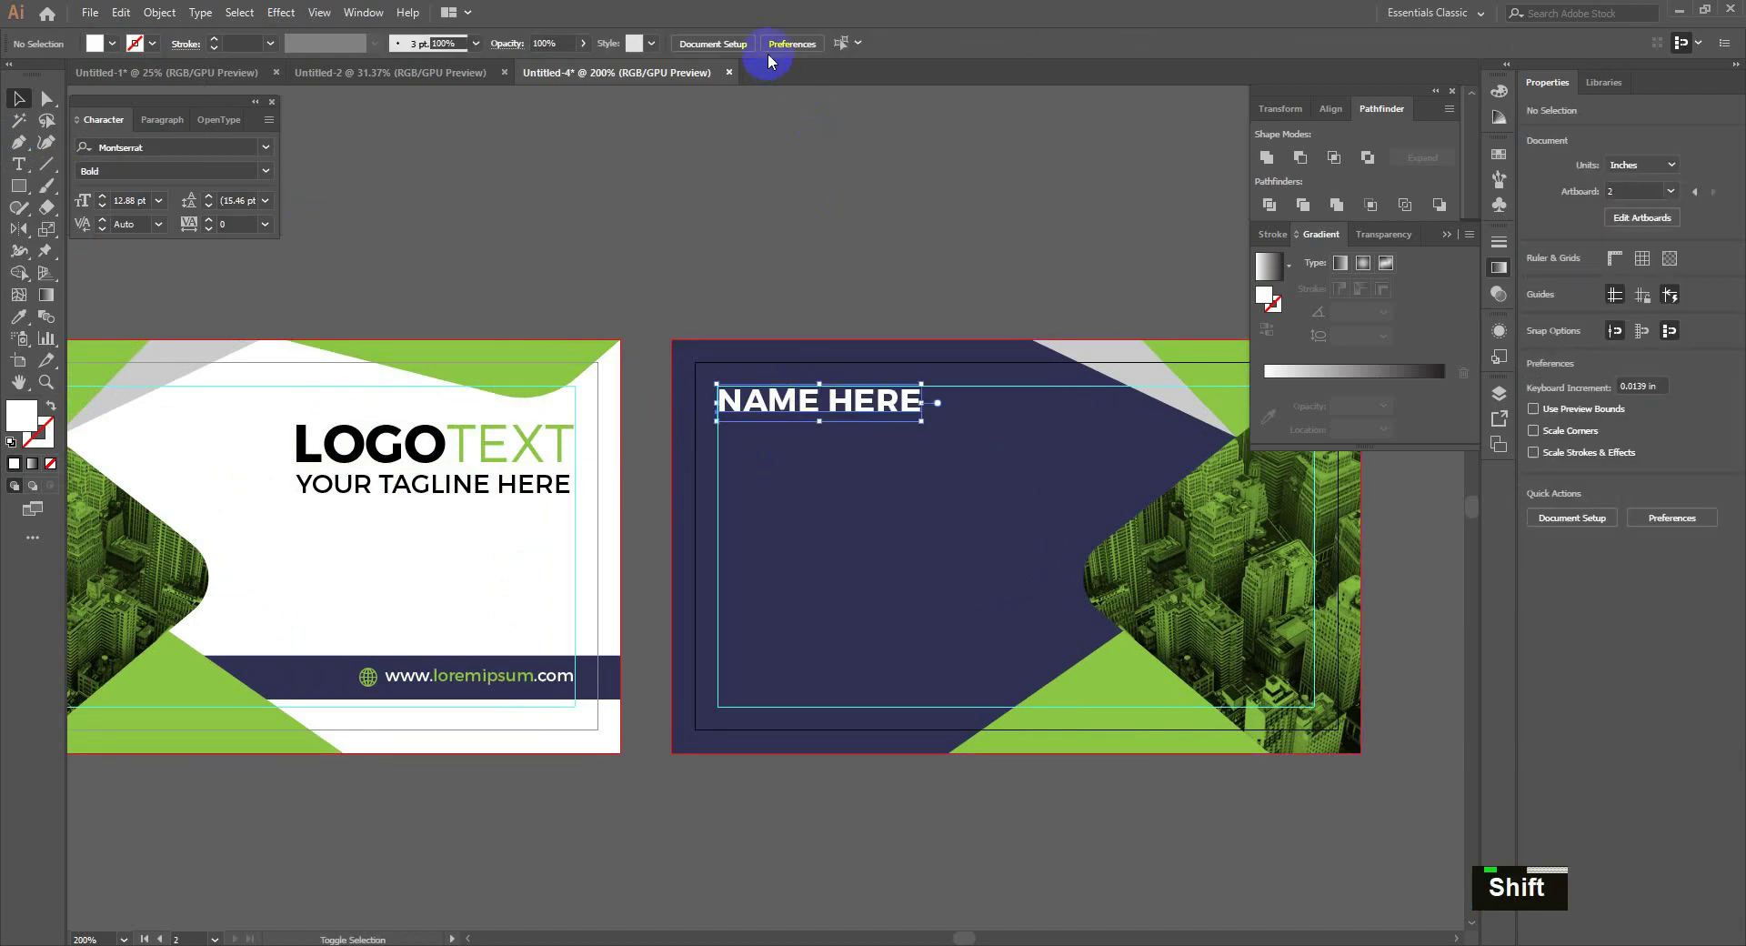
text(NAME HERE)
double_click(794, 54)
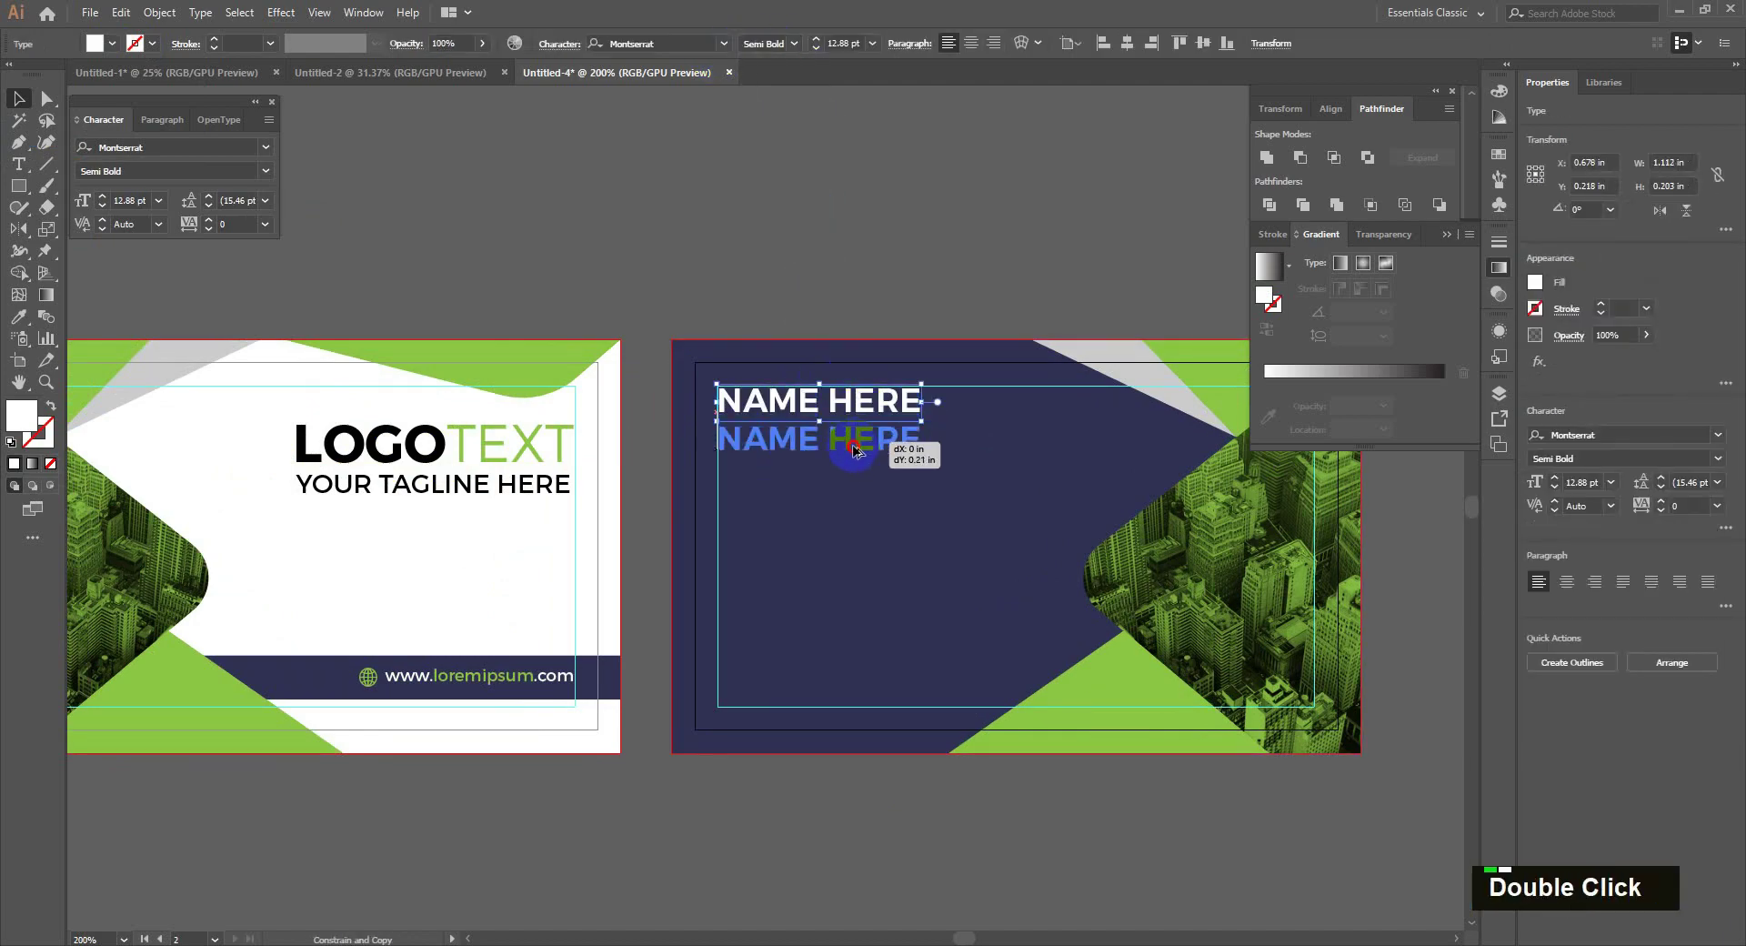
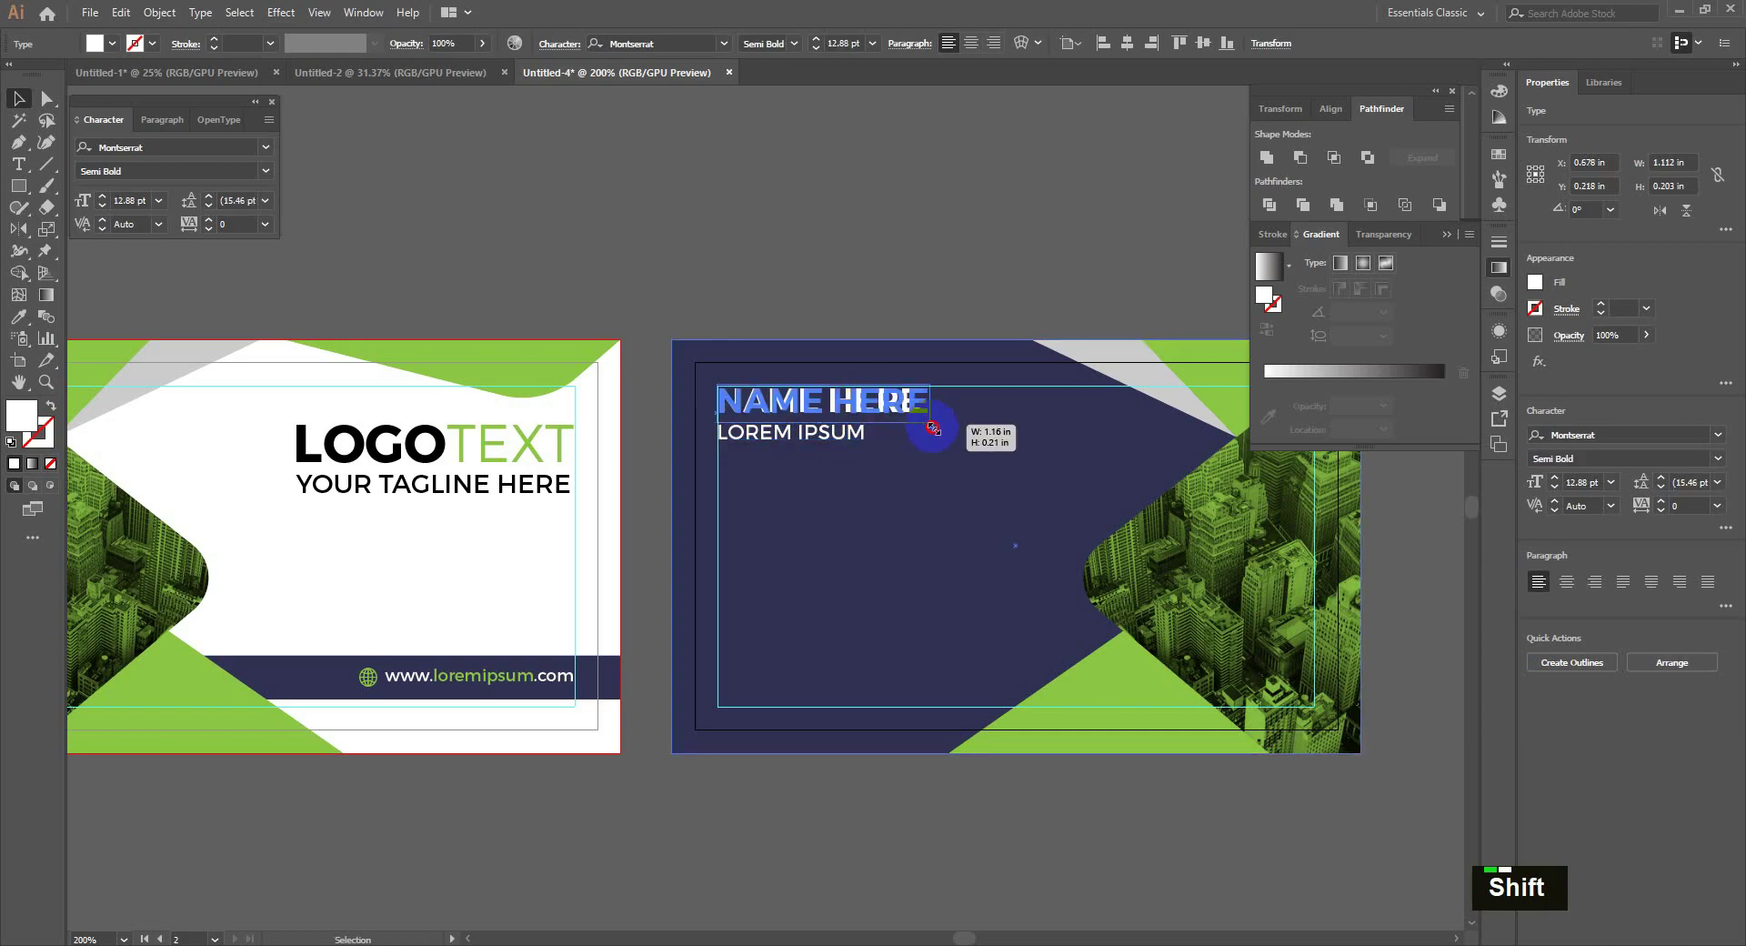
text(iv)
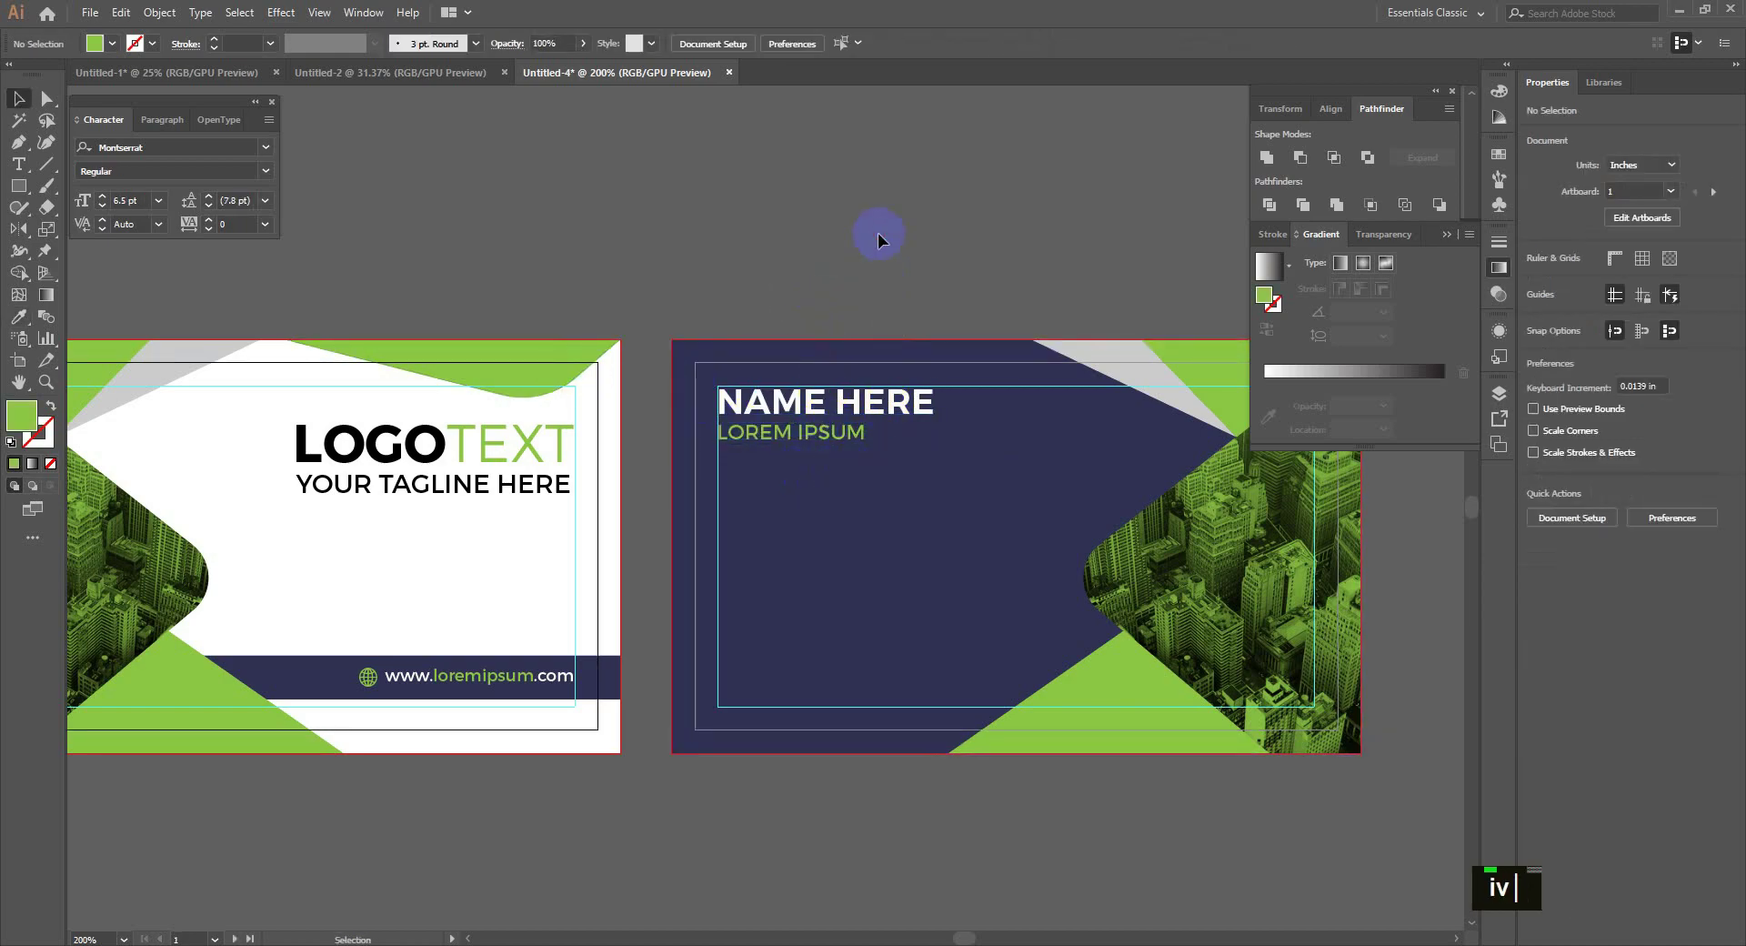
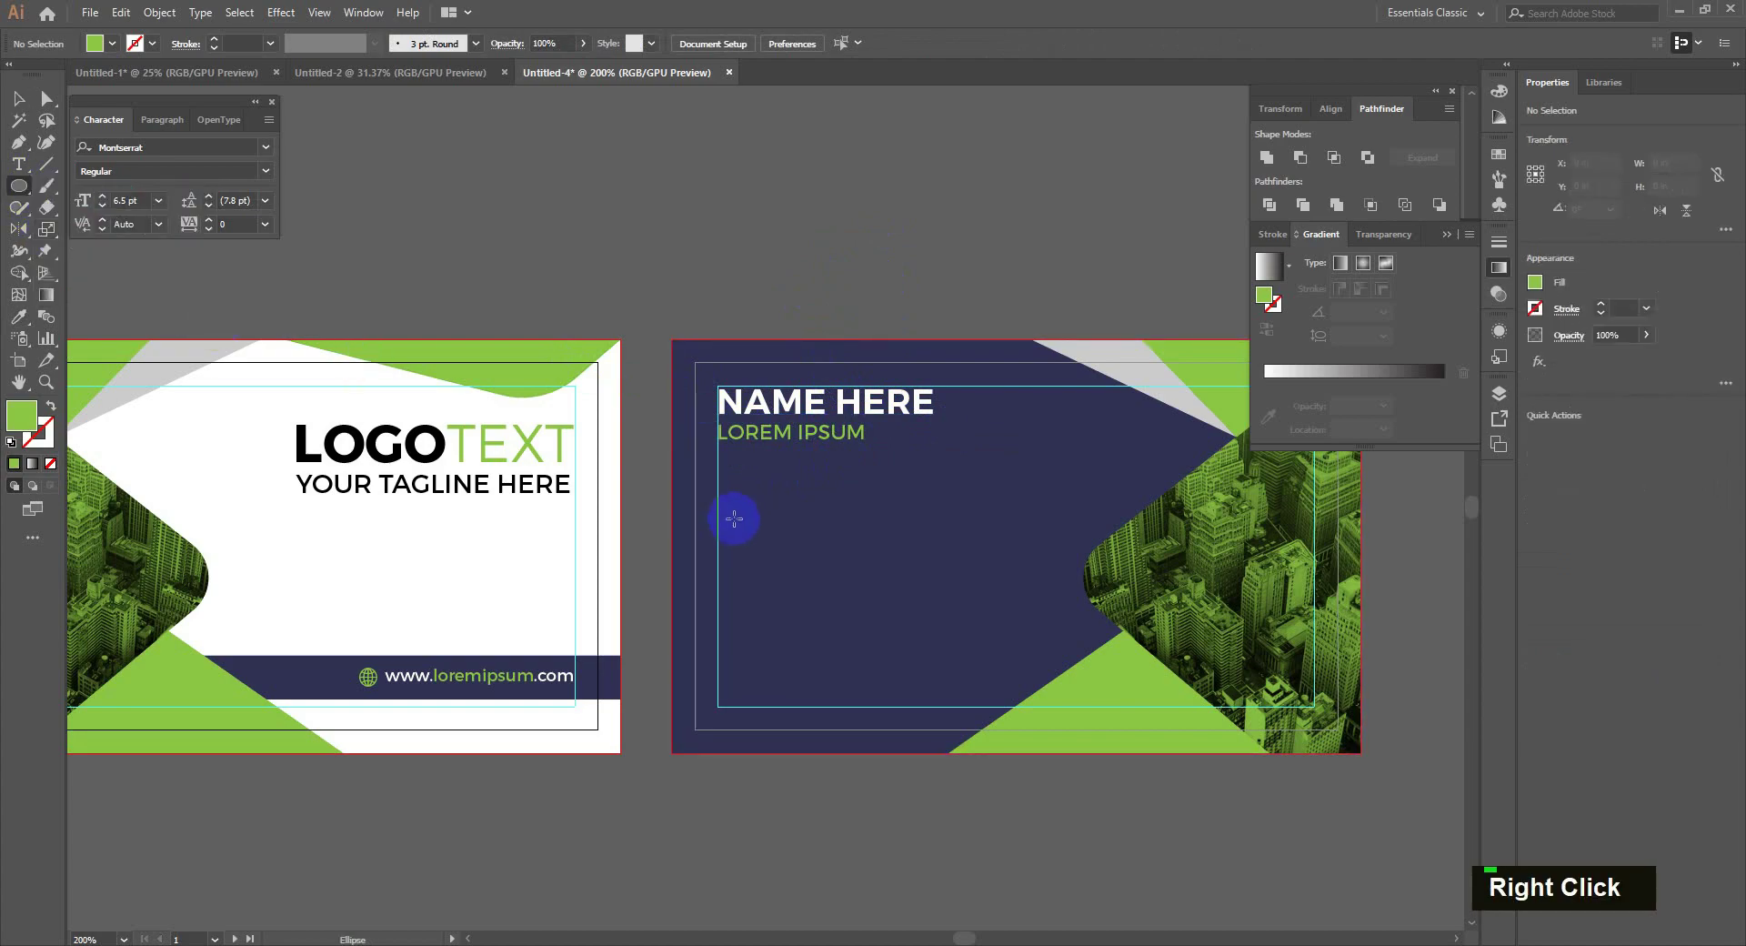
- Copy the LOGOTEXT logo and tagline from the front card and shrink it with arrow nudges
key(v)
click(812, 413)
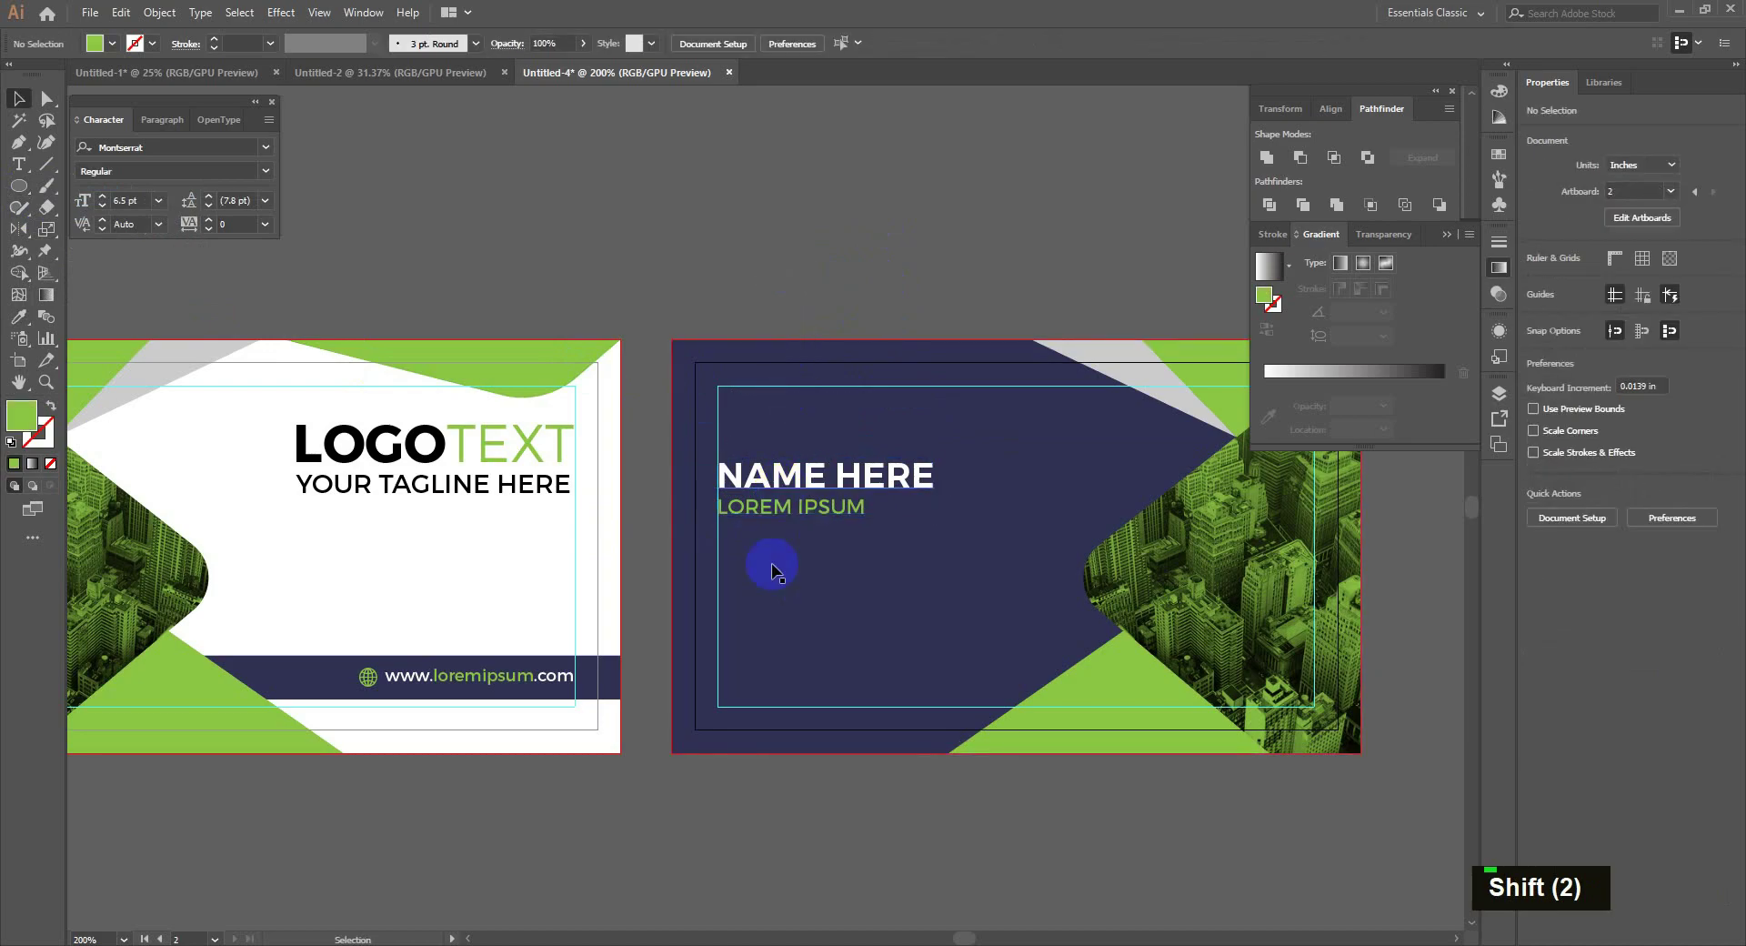
click(491, 493)
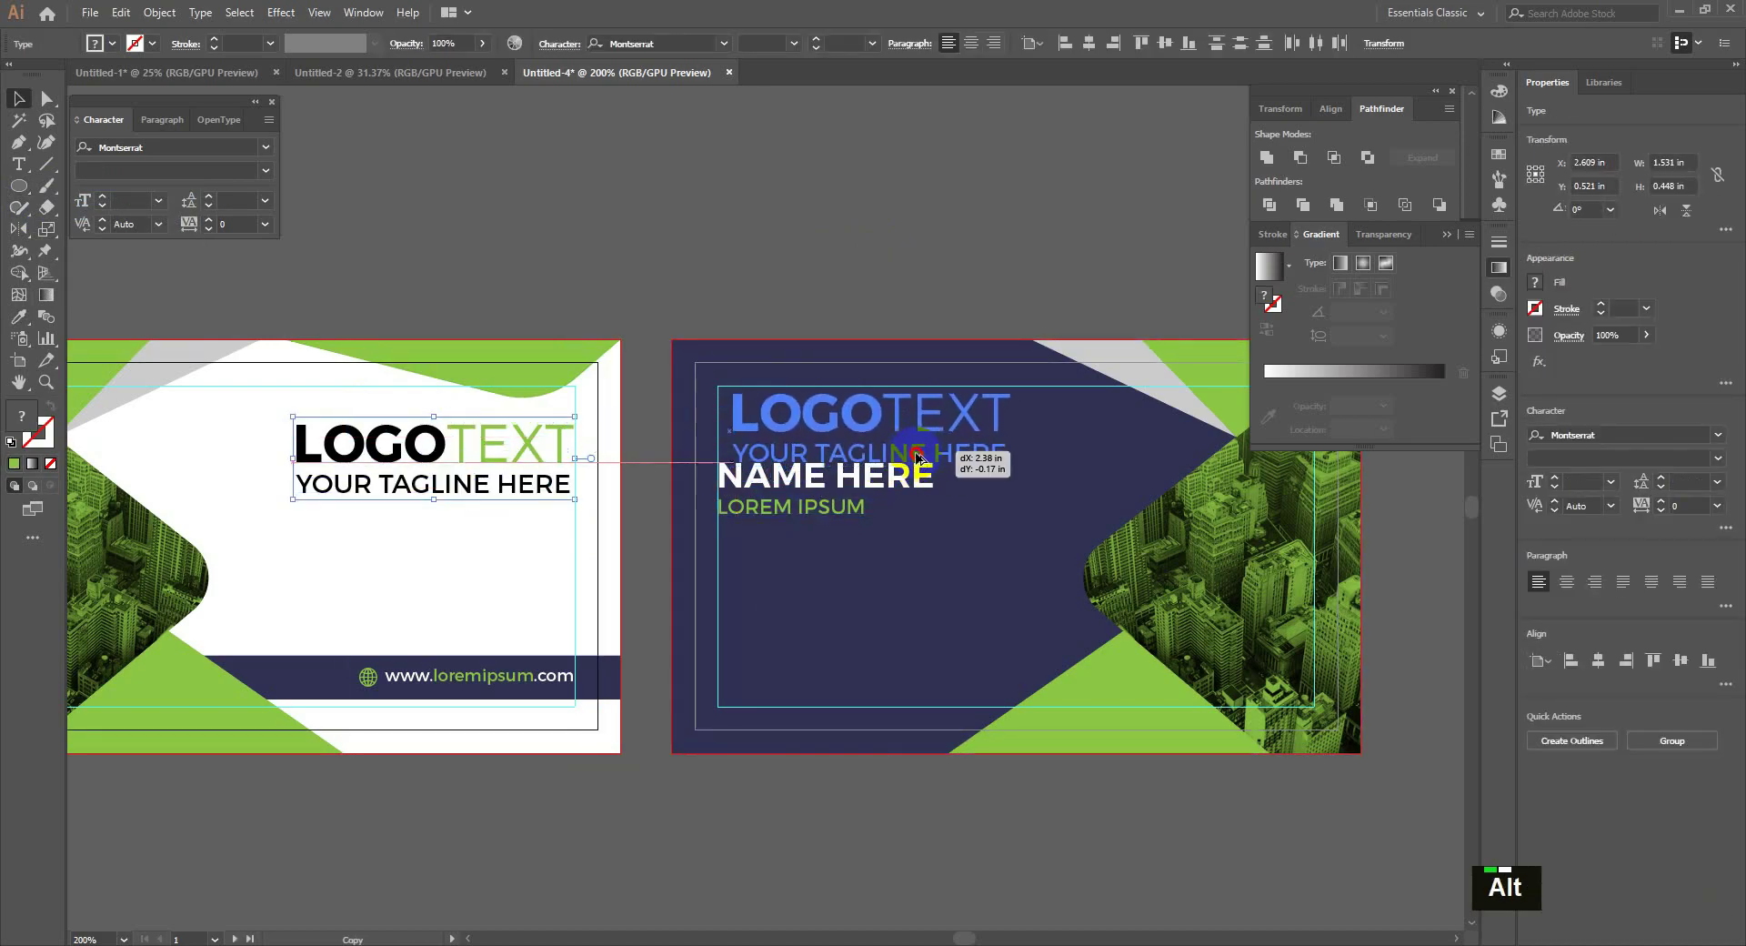
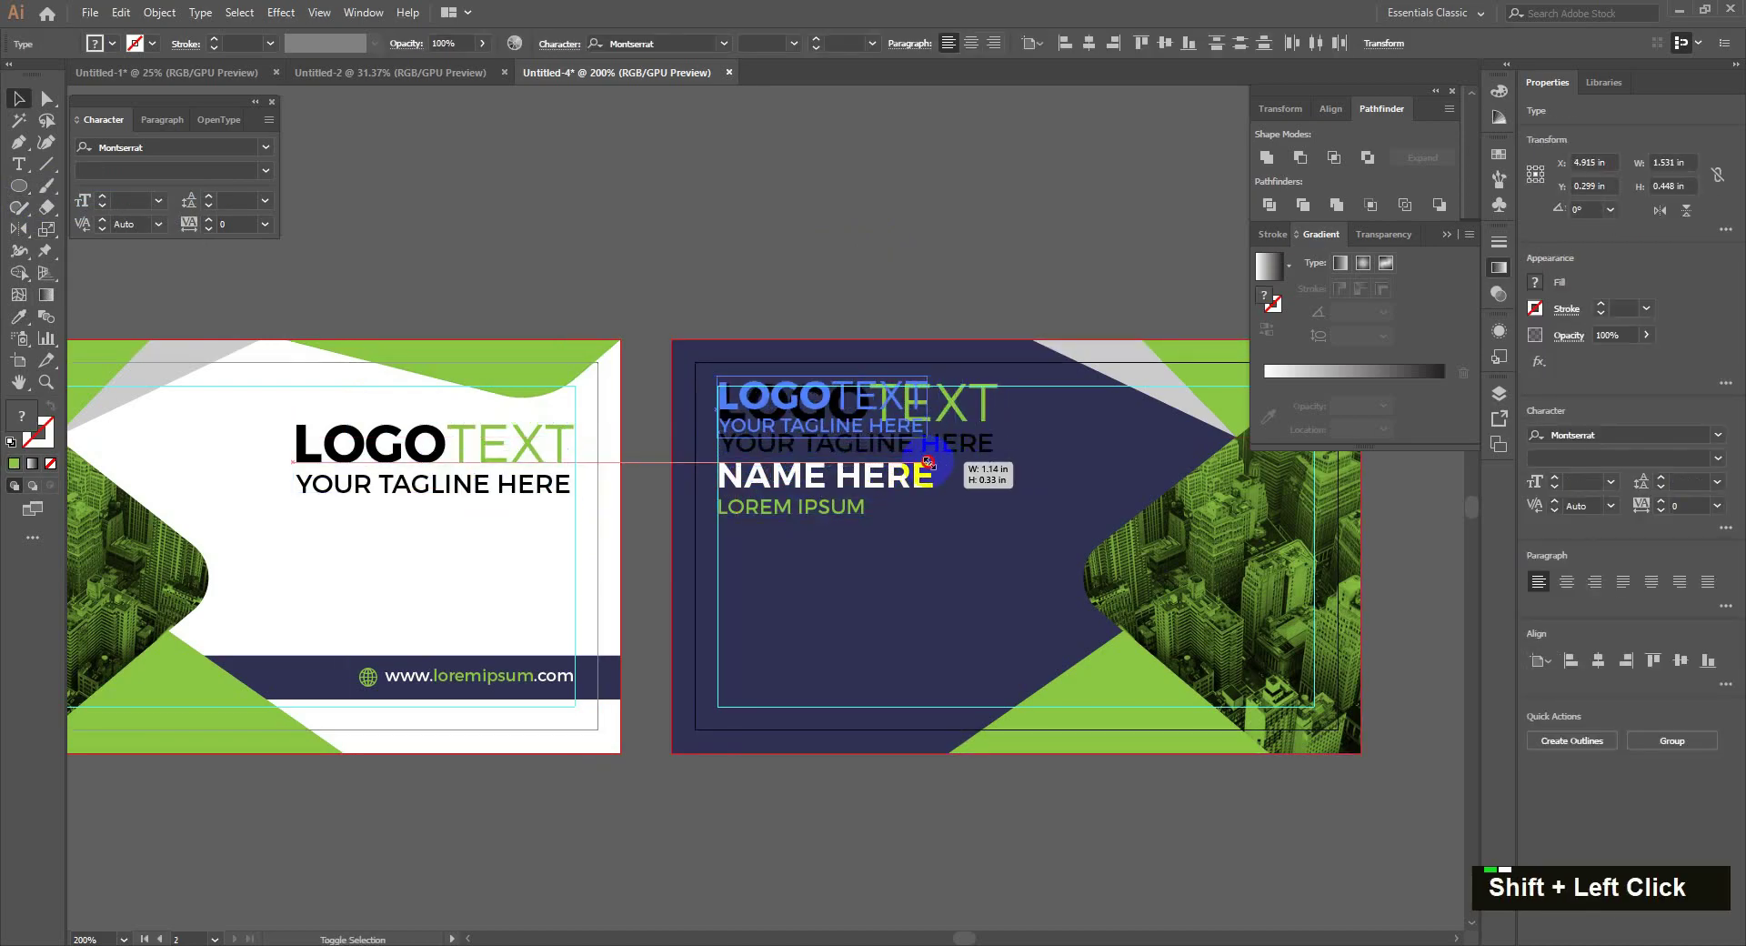
key(Down)
key(Down)
key(Up)
key(Down)
key(Up)
key(Down)
key(Up)
key(Down)
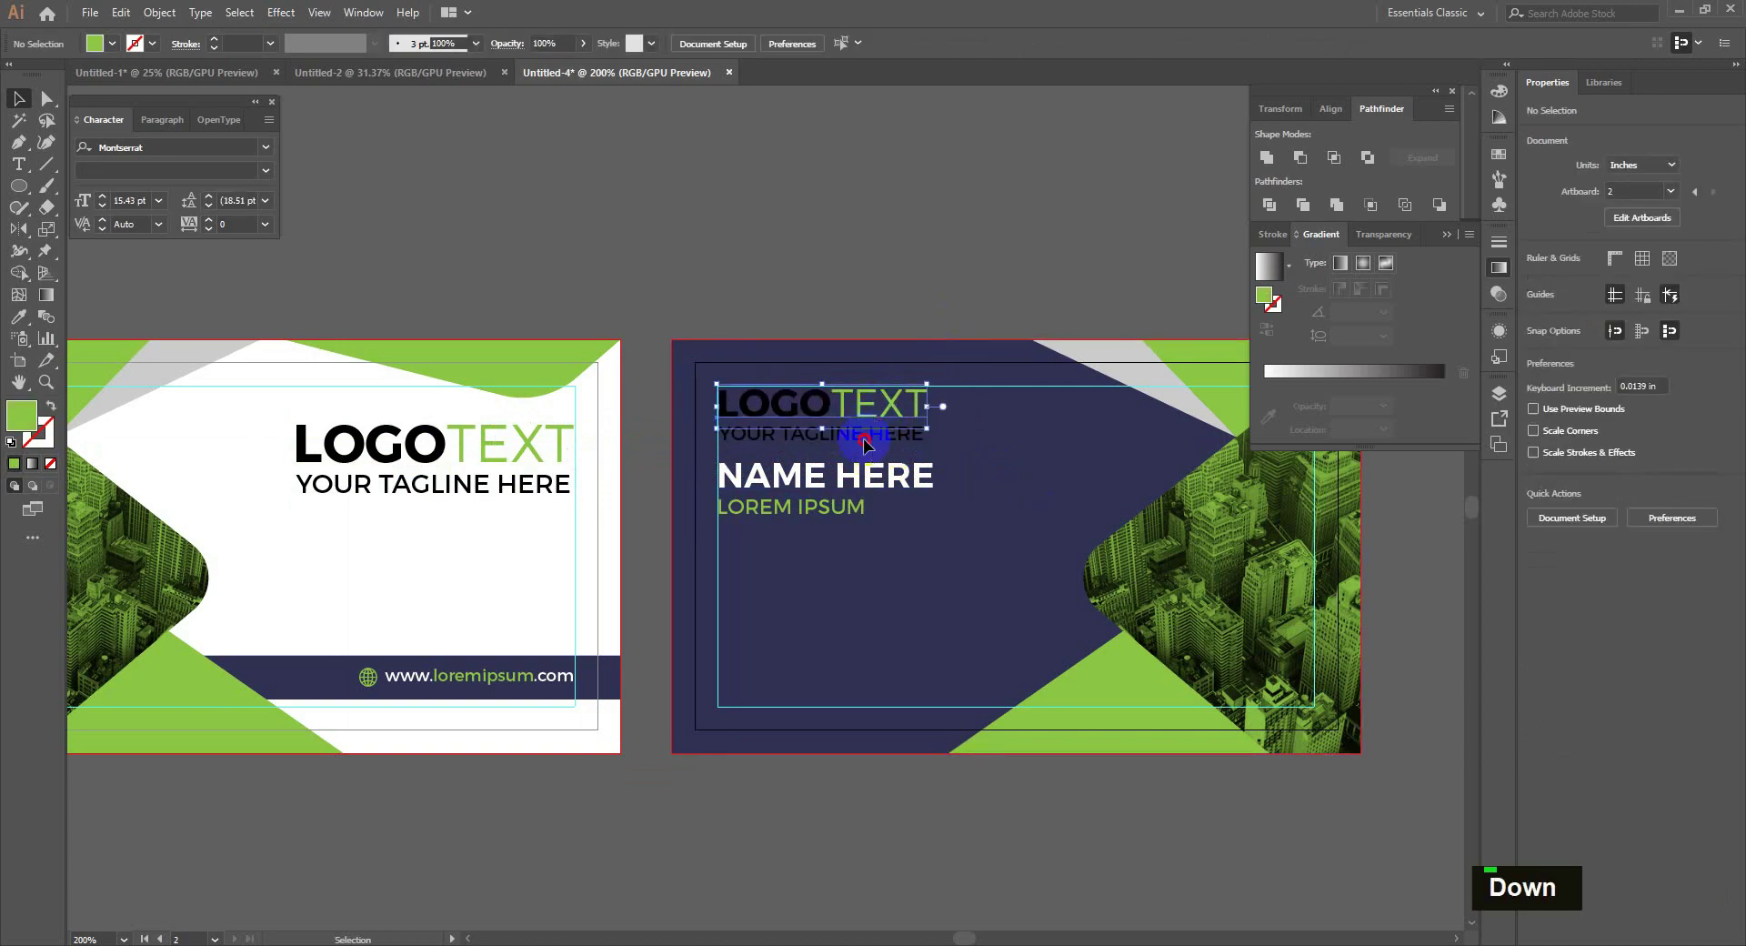
- Recolour the copied tagline text white above NAME HERE on the navy back card
double_click(103, 65)
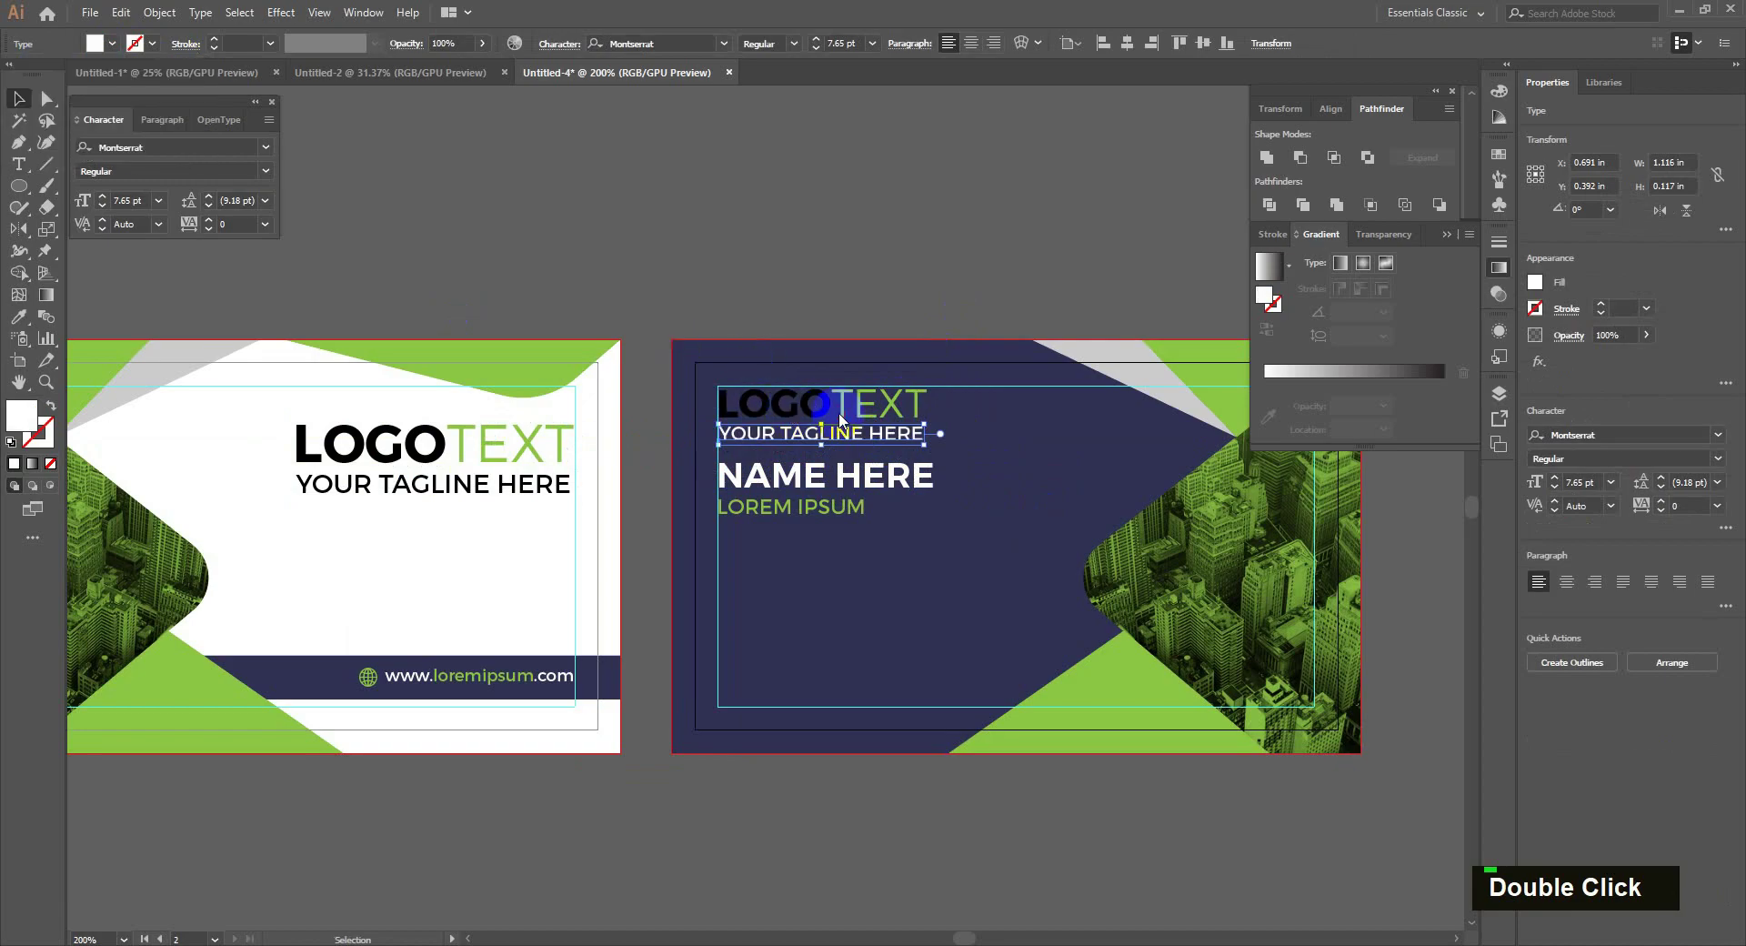
text(t)
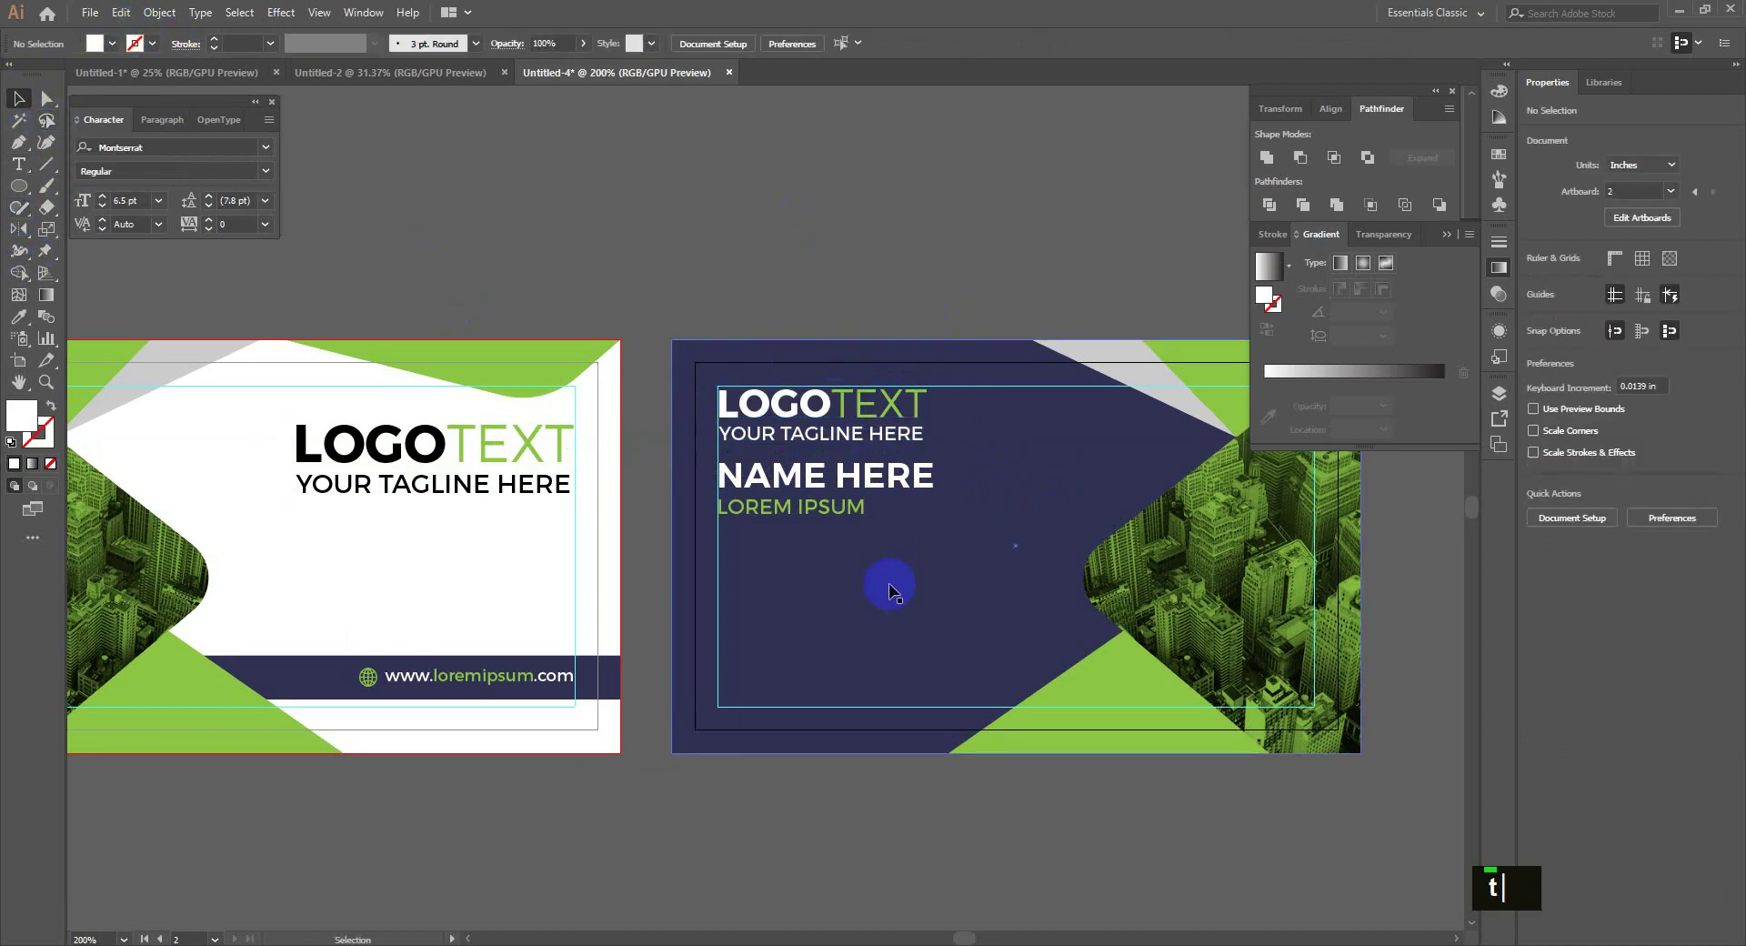
- Copy the phone, email and location icons from the other document and paste them onto the back card
scroll(up, 3)
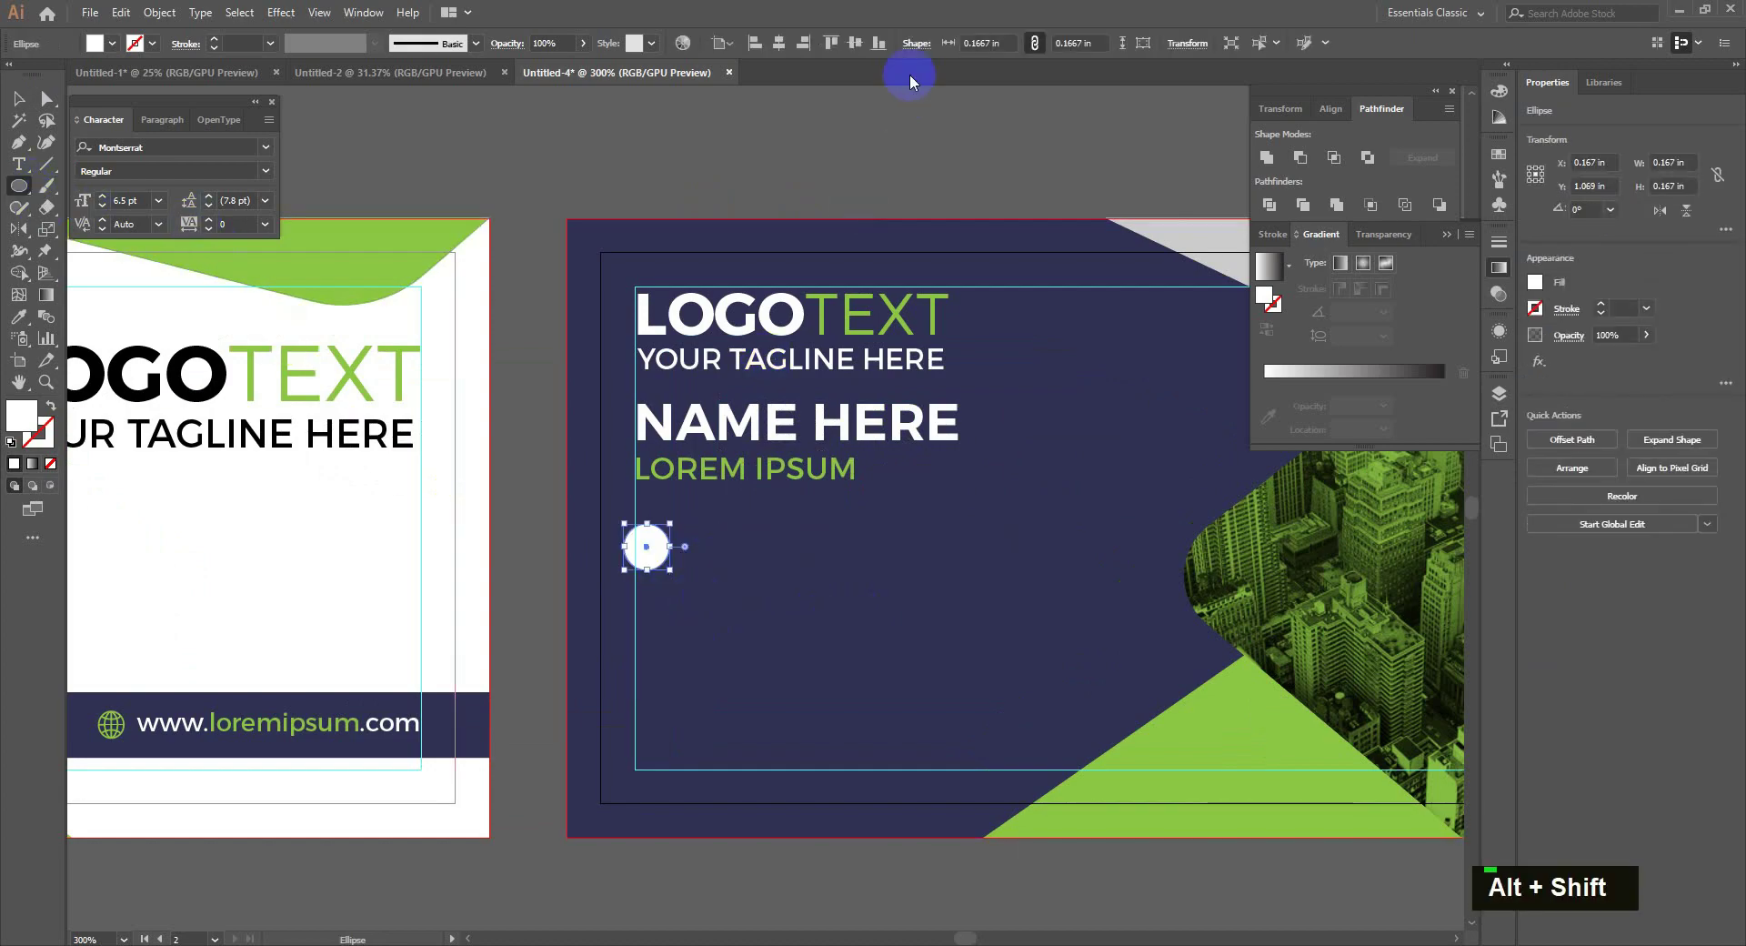
text(v)
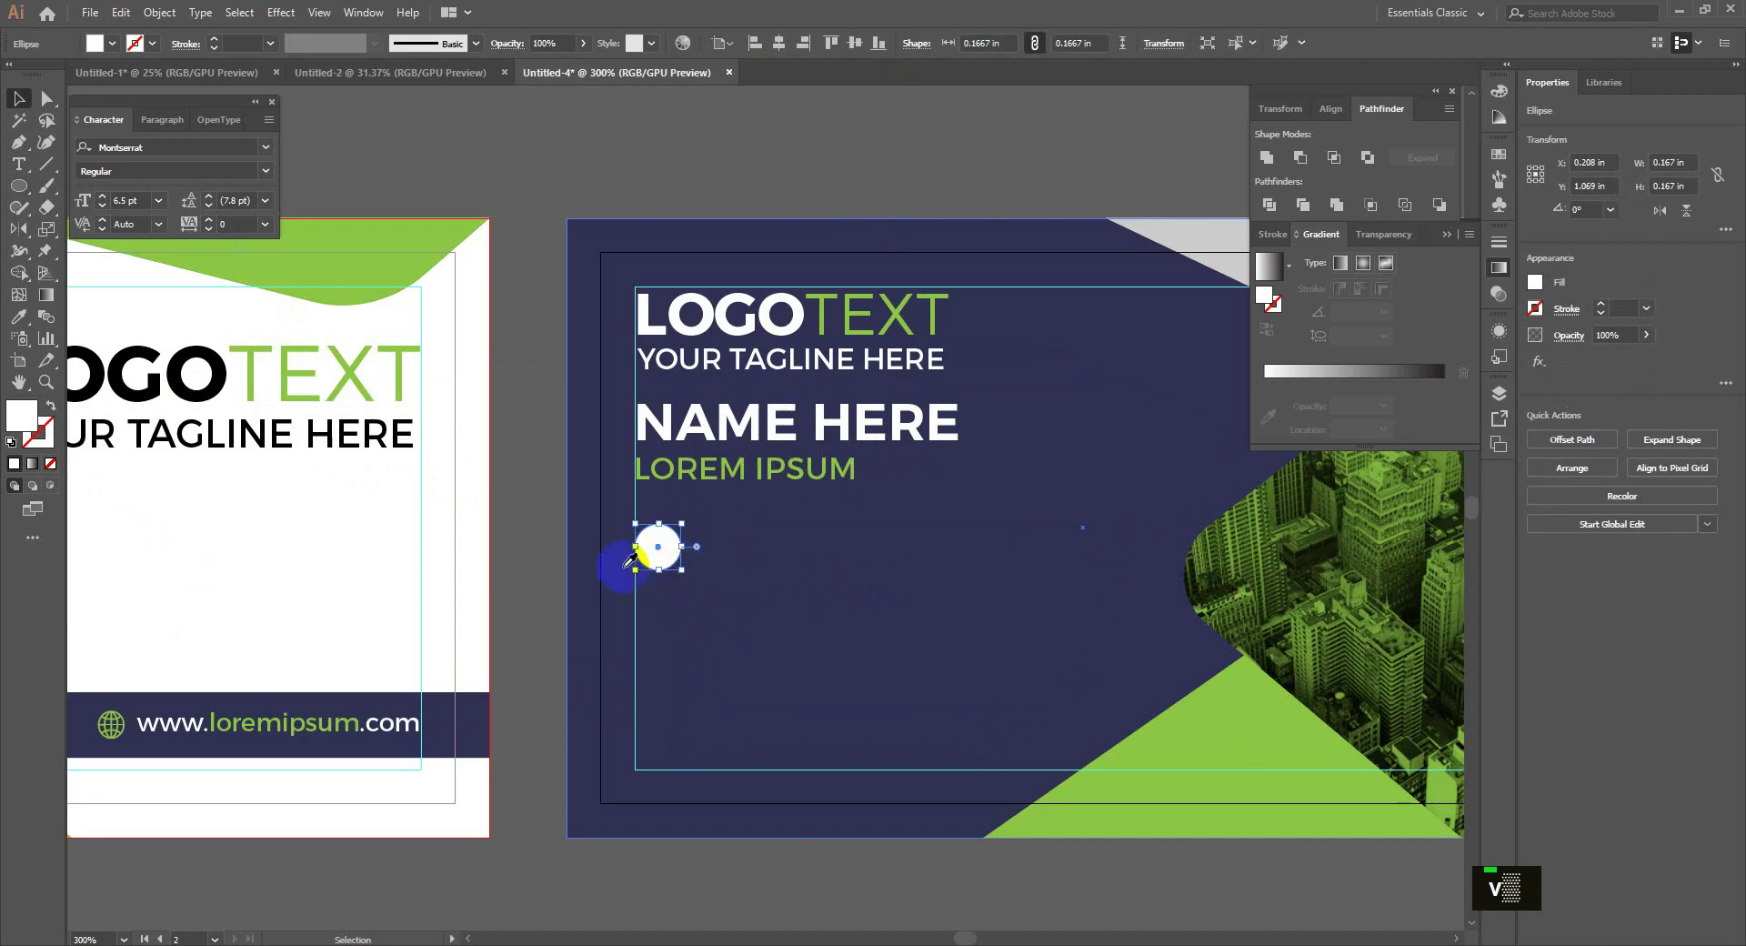
text(iv)
key(ctrl+d)
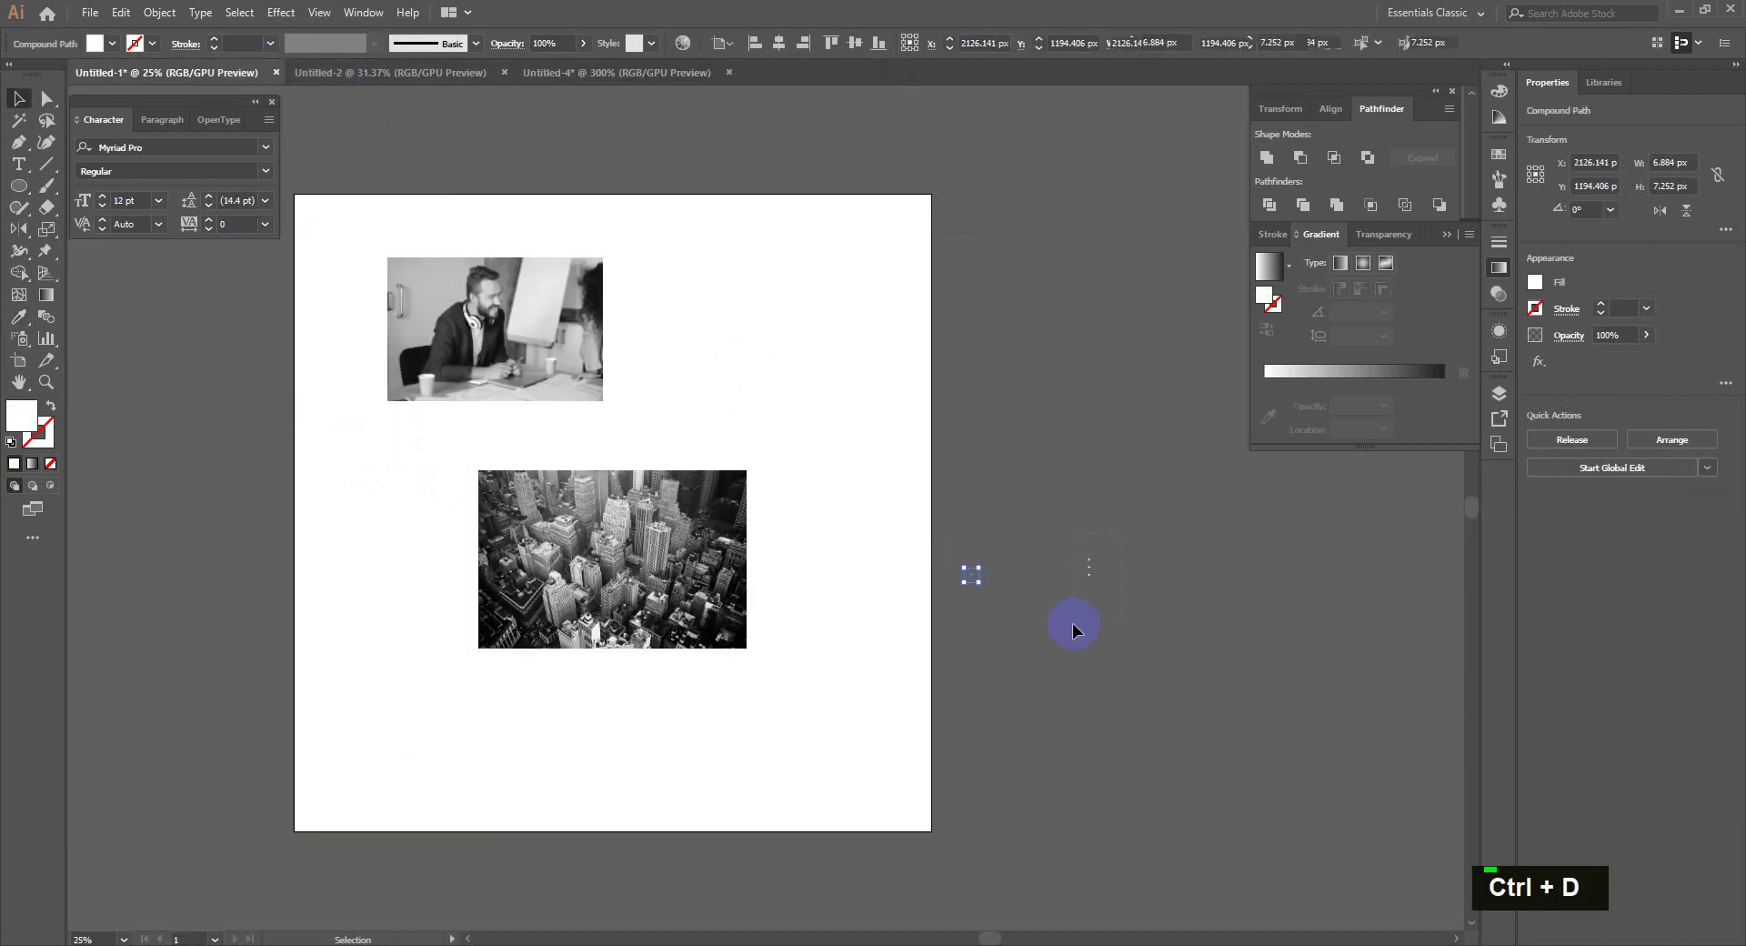
key(ctrl+c)
key(ctrl+v)
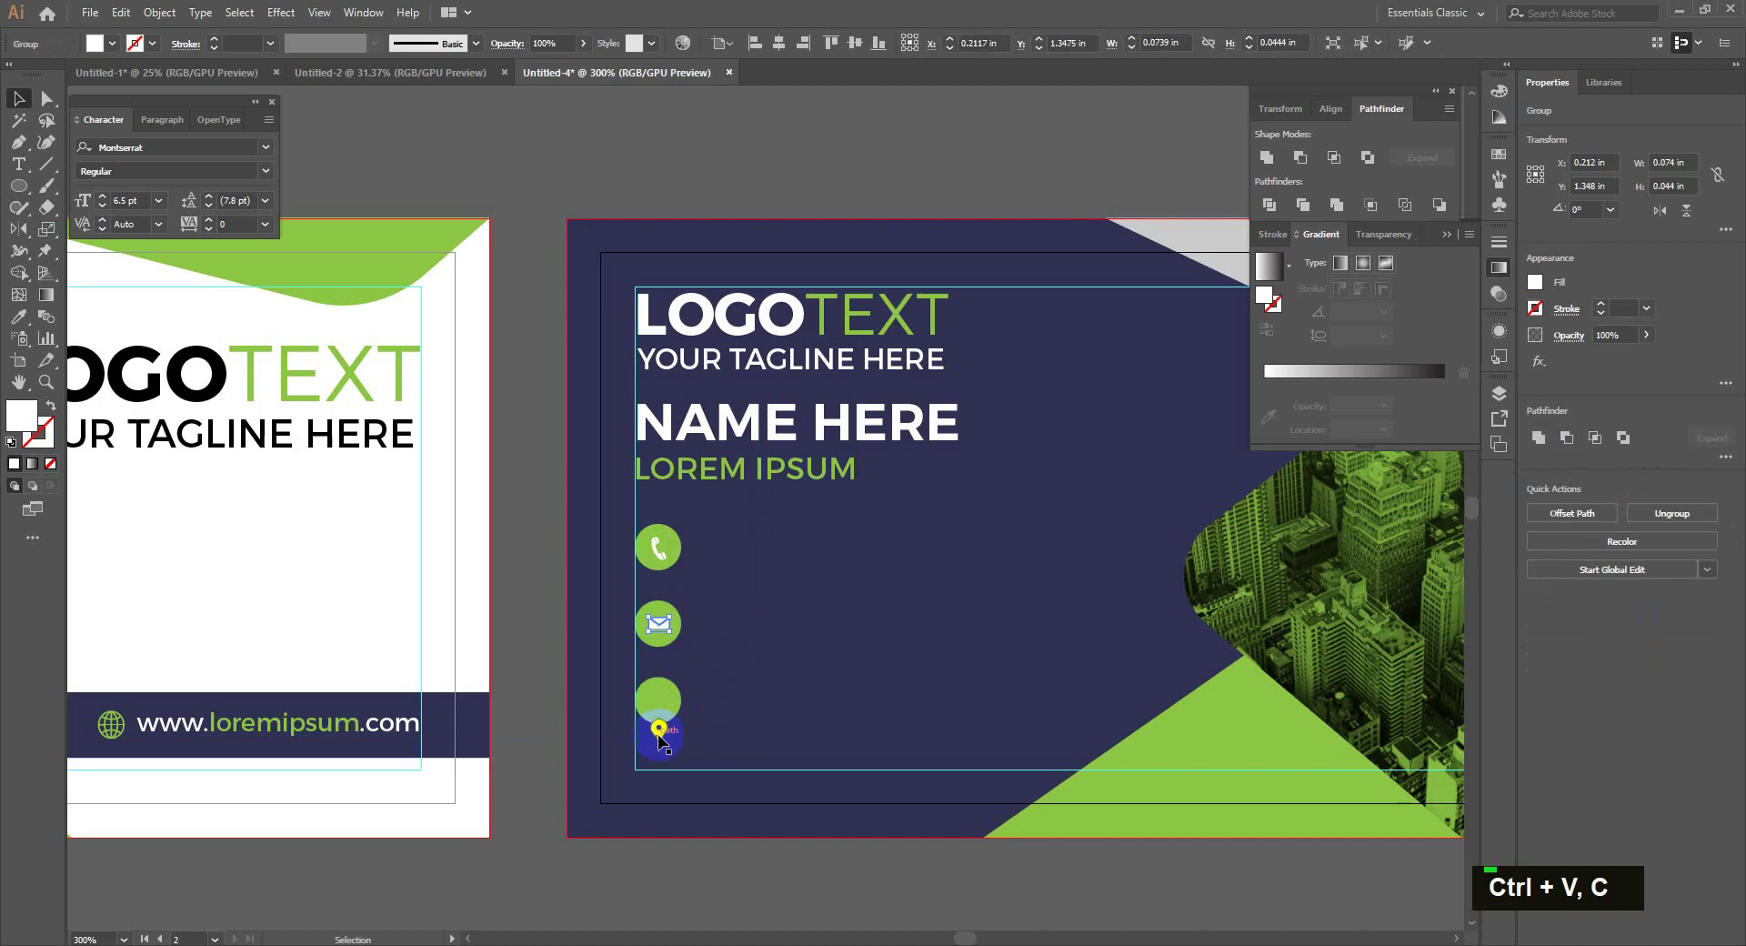
- Center the phone and email icons on their green circles below LOREM IPSUM
scroll(up, 3)
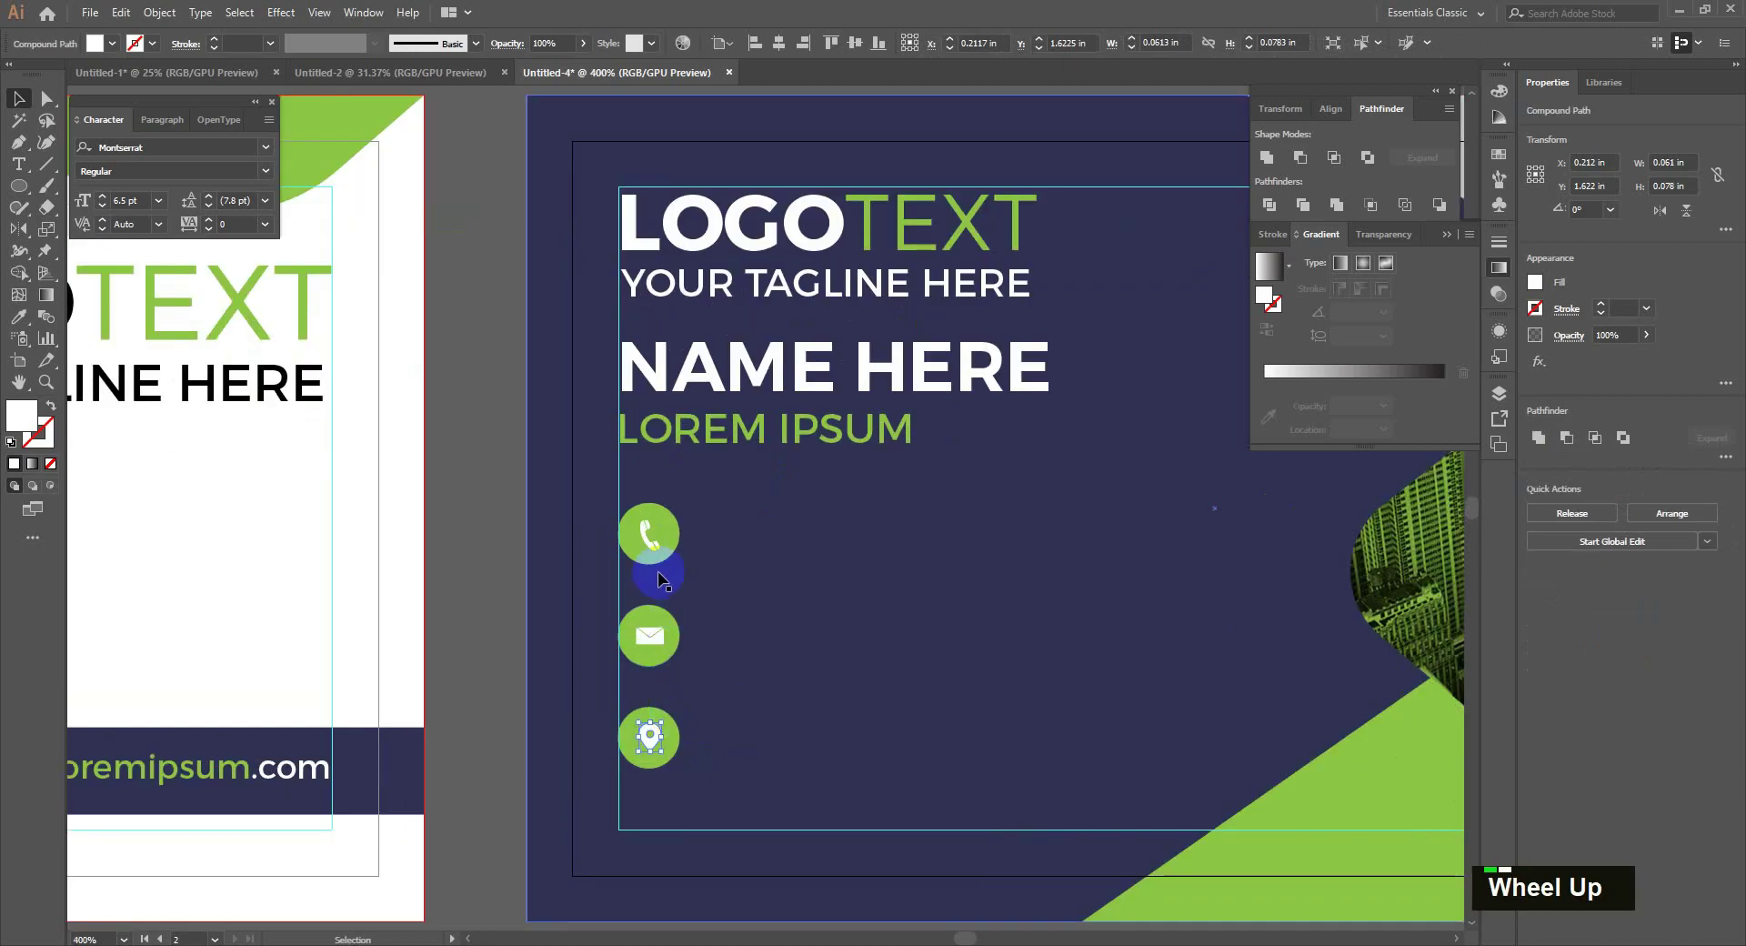
scroll(up, 3)
scroll(up, 3)
click(650, 538)
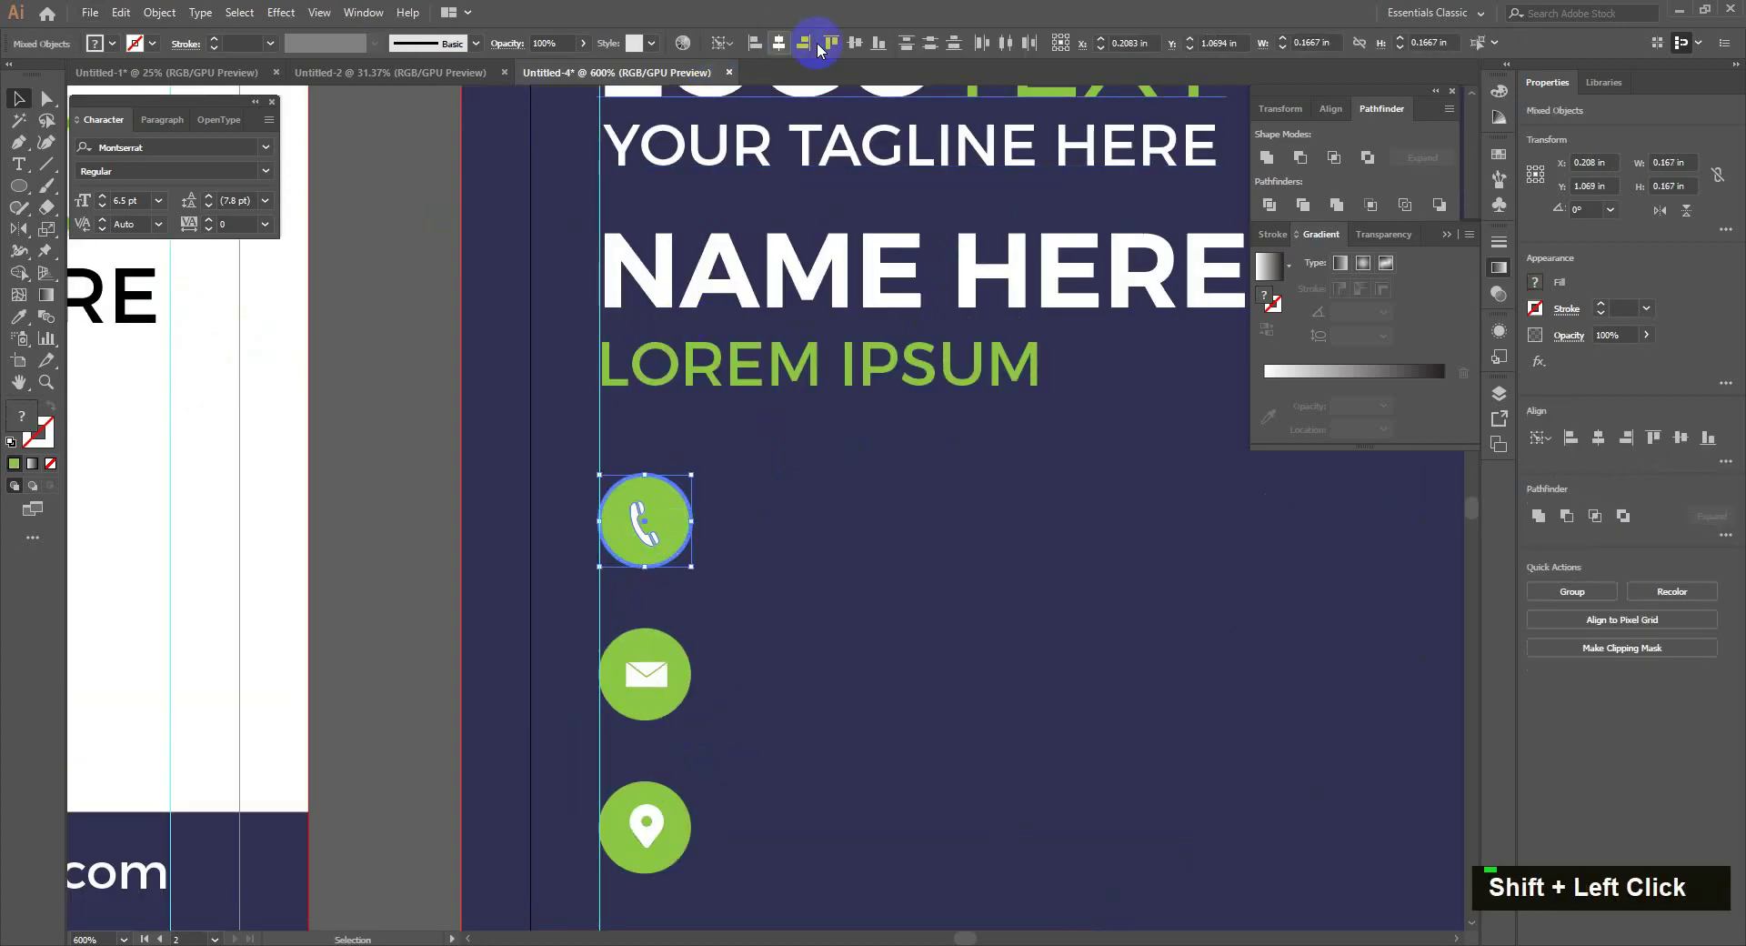
click(661, 682)
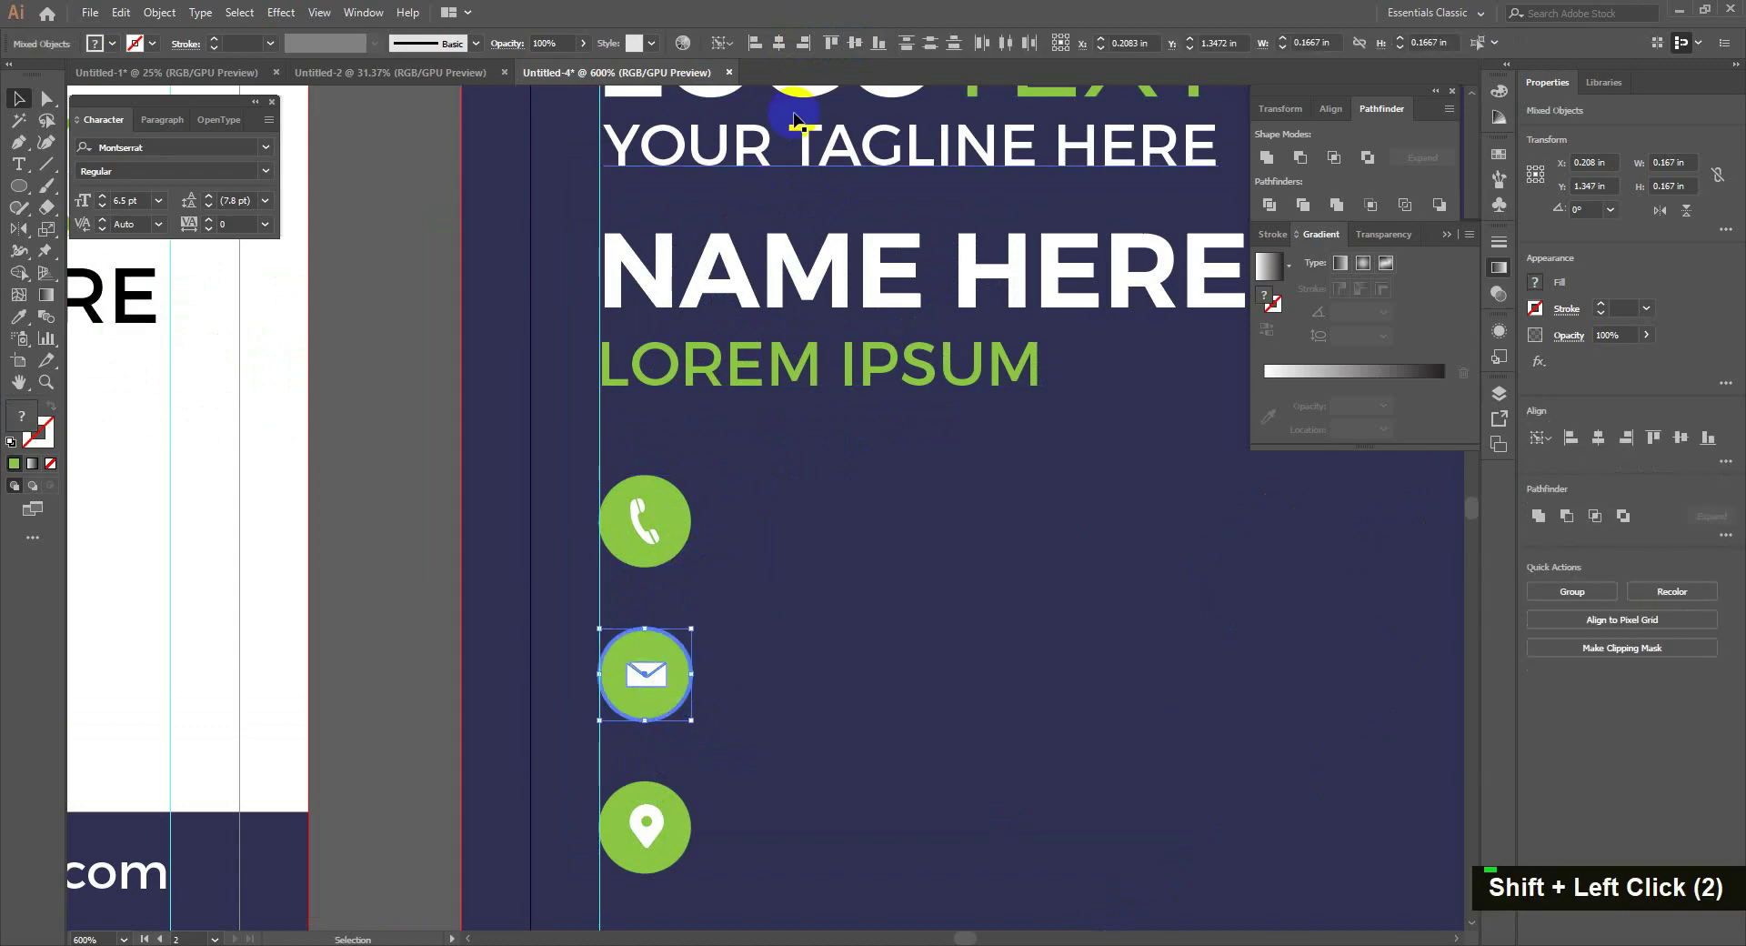
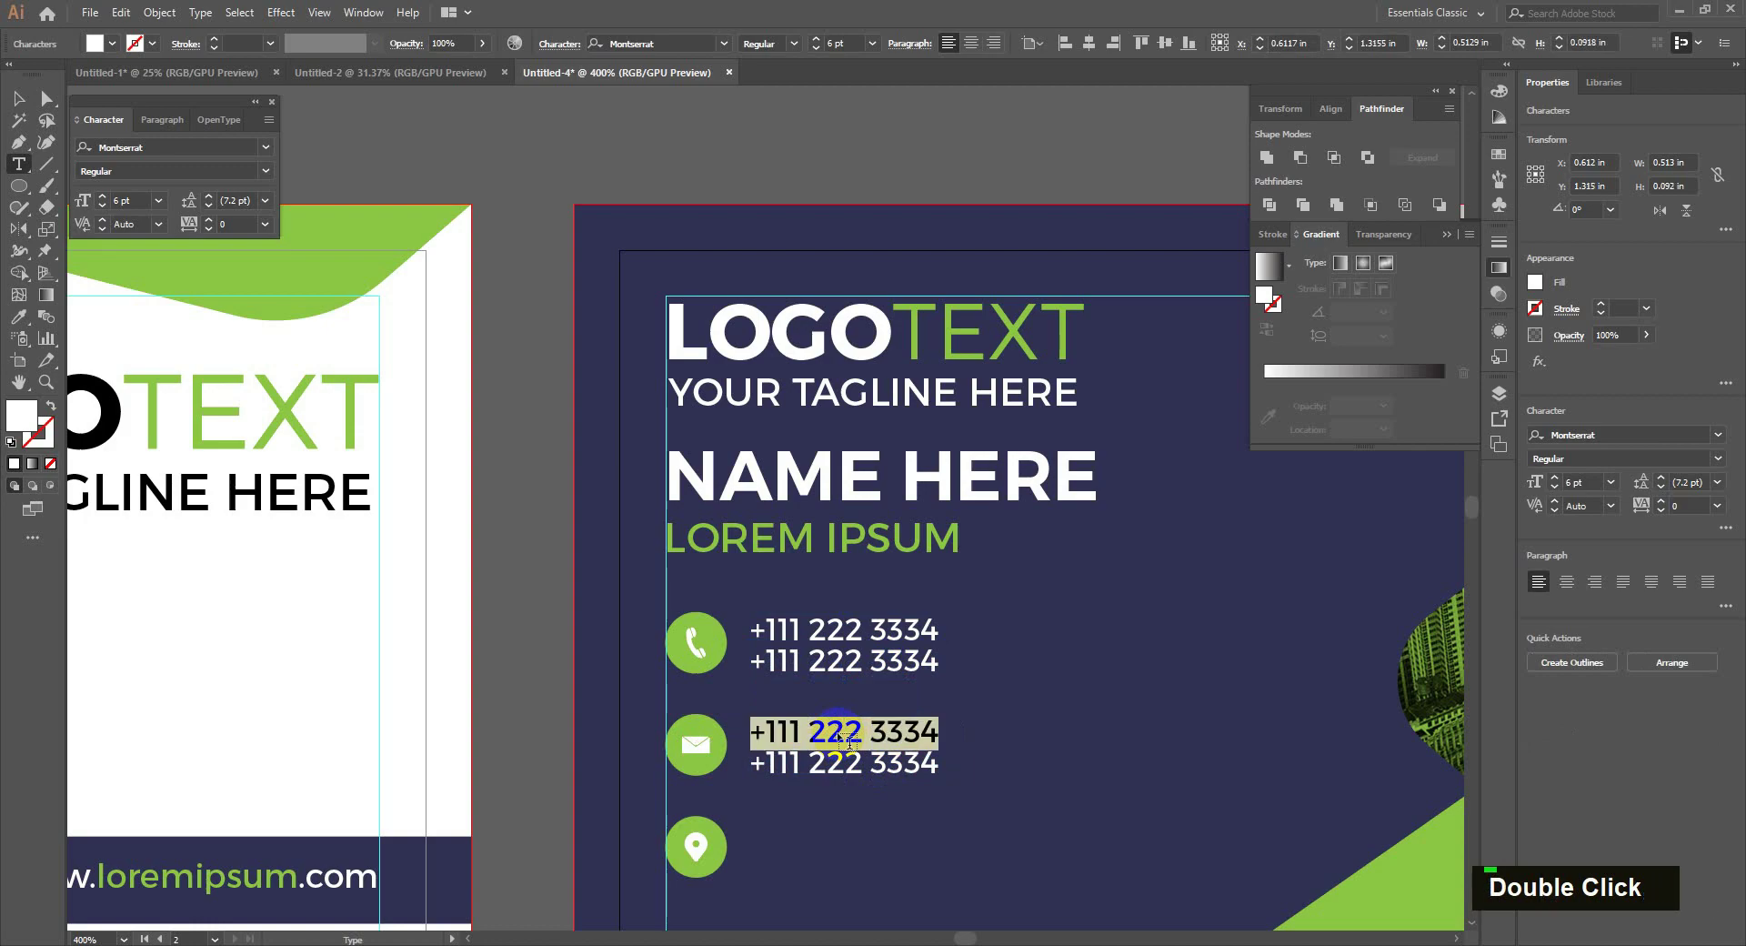
- Replace the placeholder contact lines with the phone numbers and www email addresses
key(BackSpace)
text(l)
key(BackSpace)
text(www)
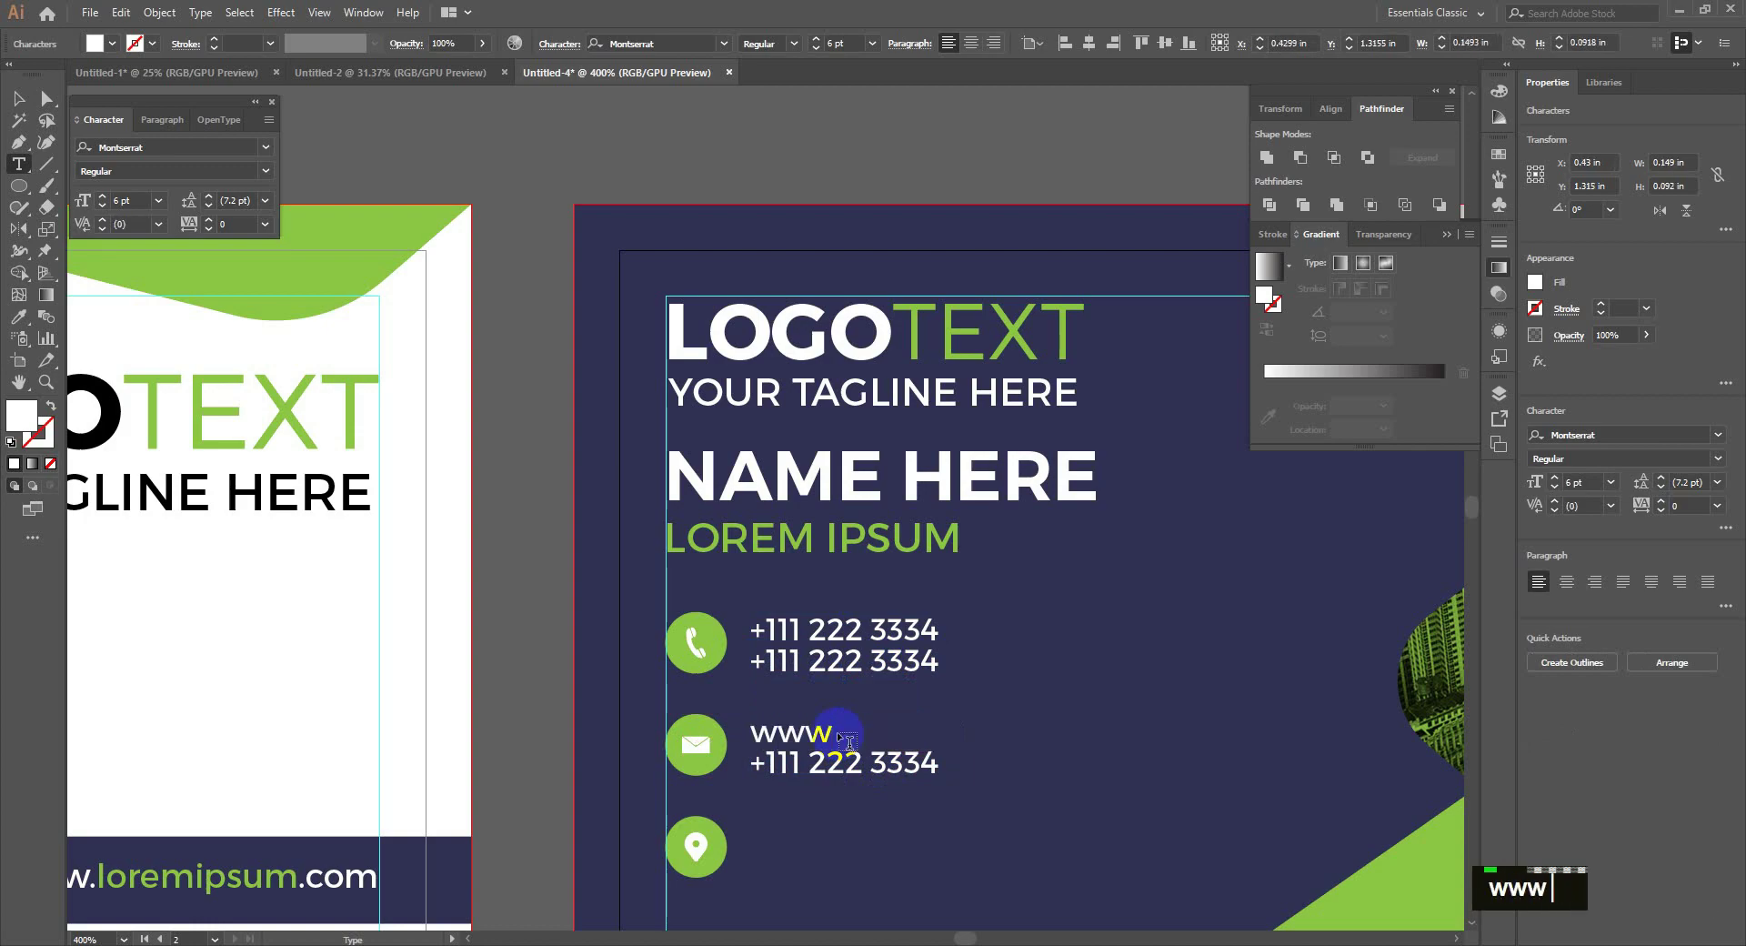
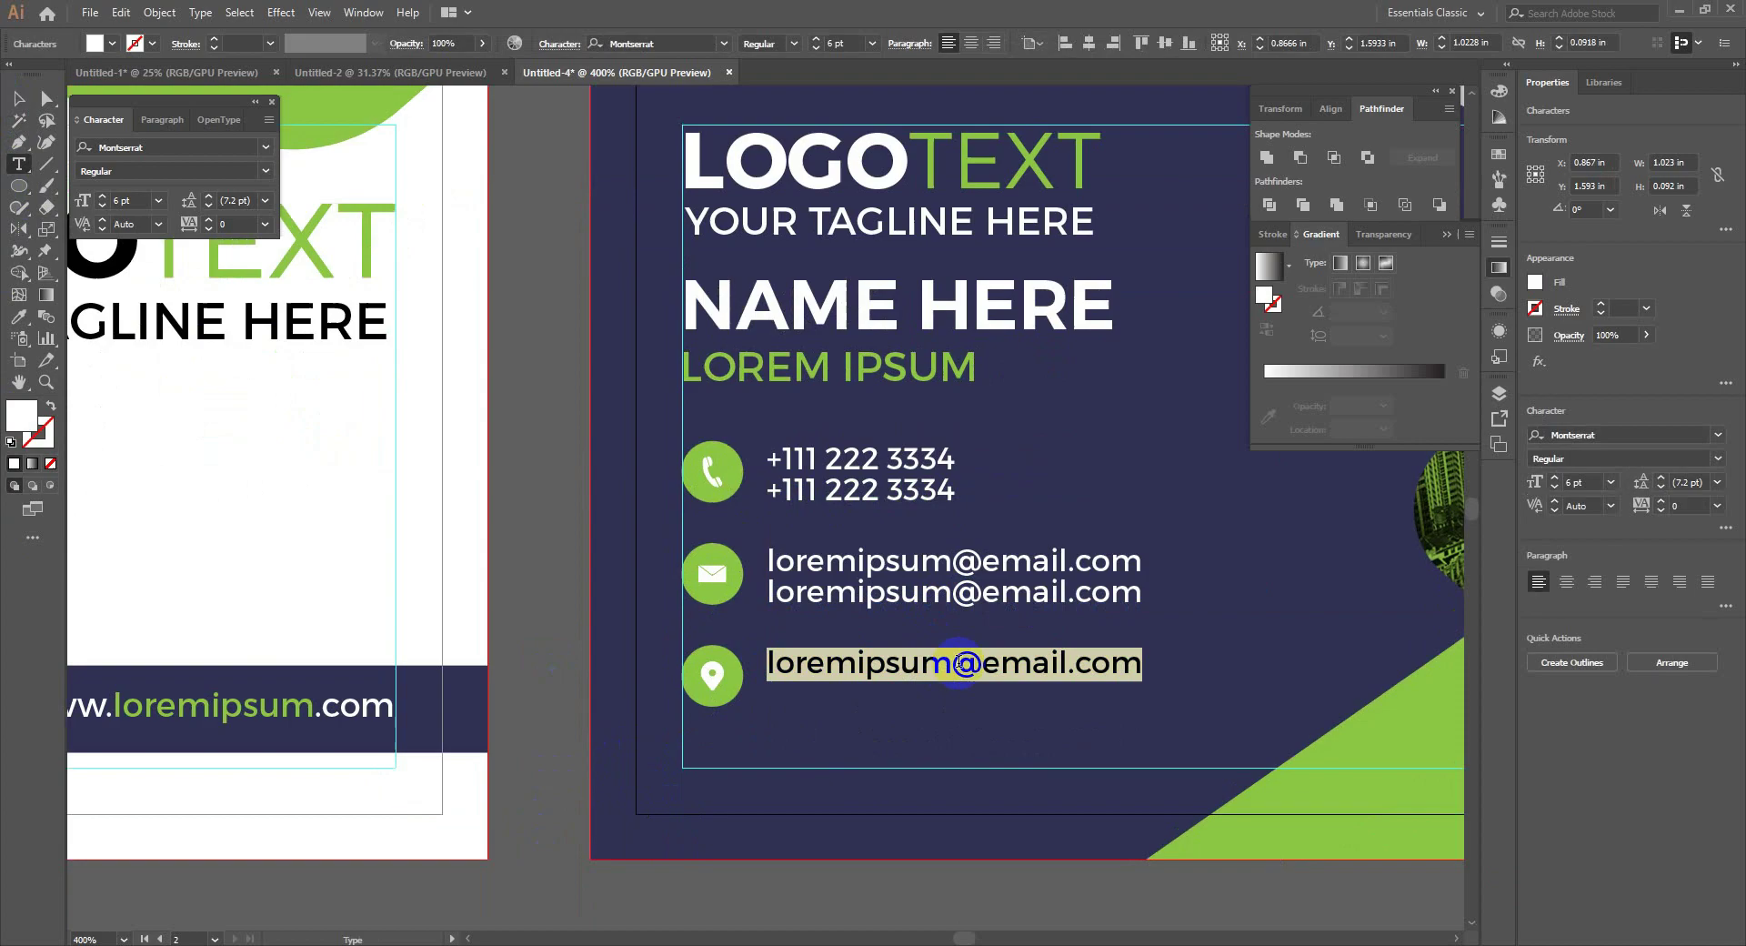
- Strip the leftover email ending from the third line beside the location icon
key(Right)
key(BackSpace)
key(BackSpace)
key(ctrl+z)
key(ctrl+z)
key(Right)
key(Delete)
key(Delete)
key(space)
- Enter 'street address,' with 'city name 1234' on a second line beside the location icon
text(street address)
key(BackSpace)
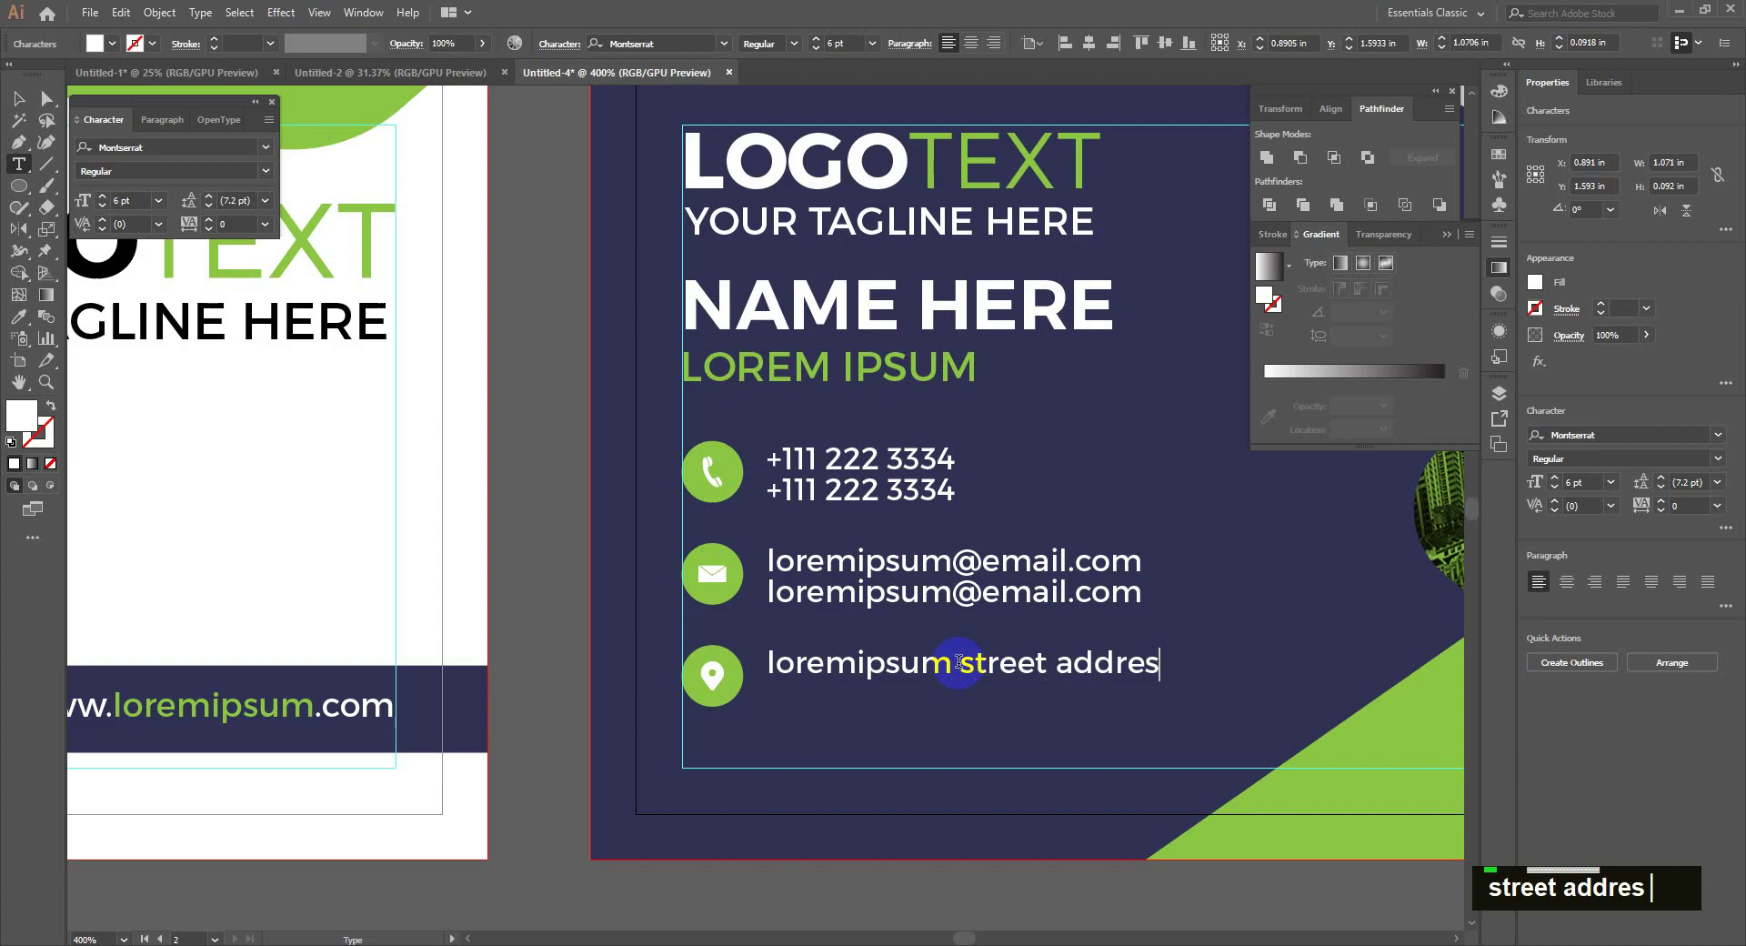
text(s,)
key(Return)
text(city name 1234)
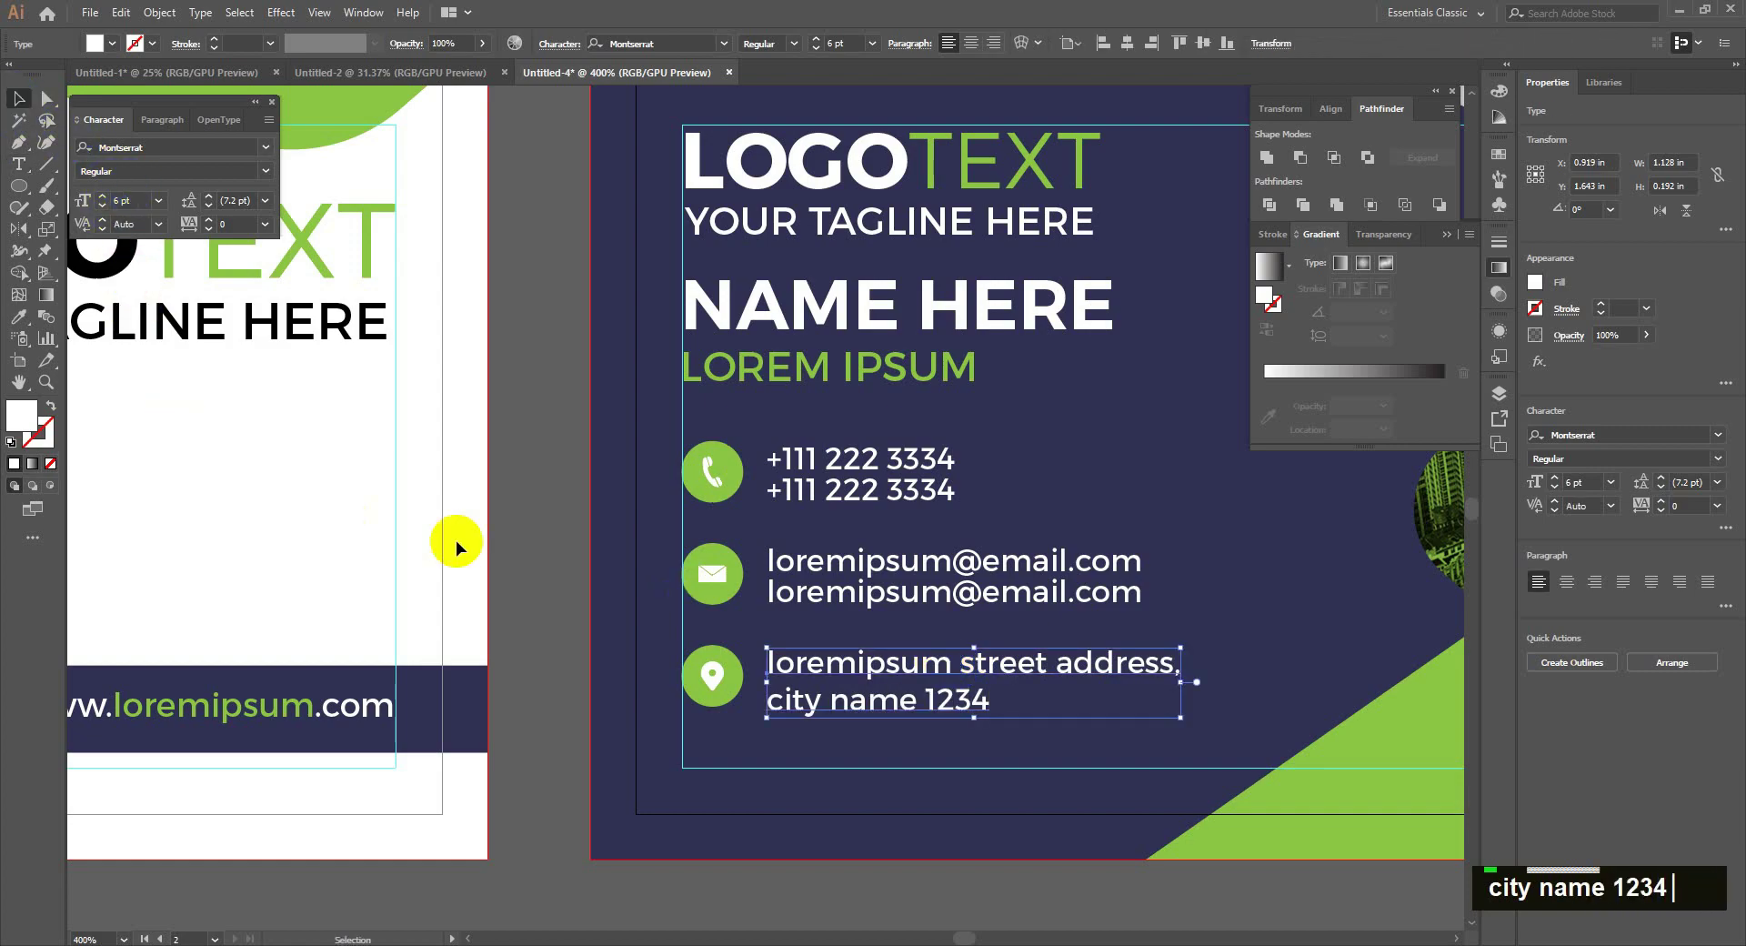
scroll(down, 3)
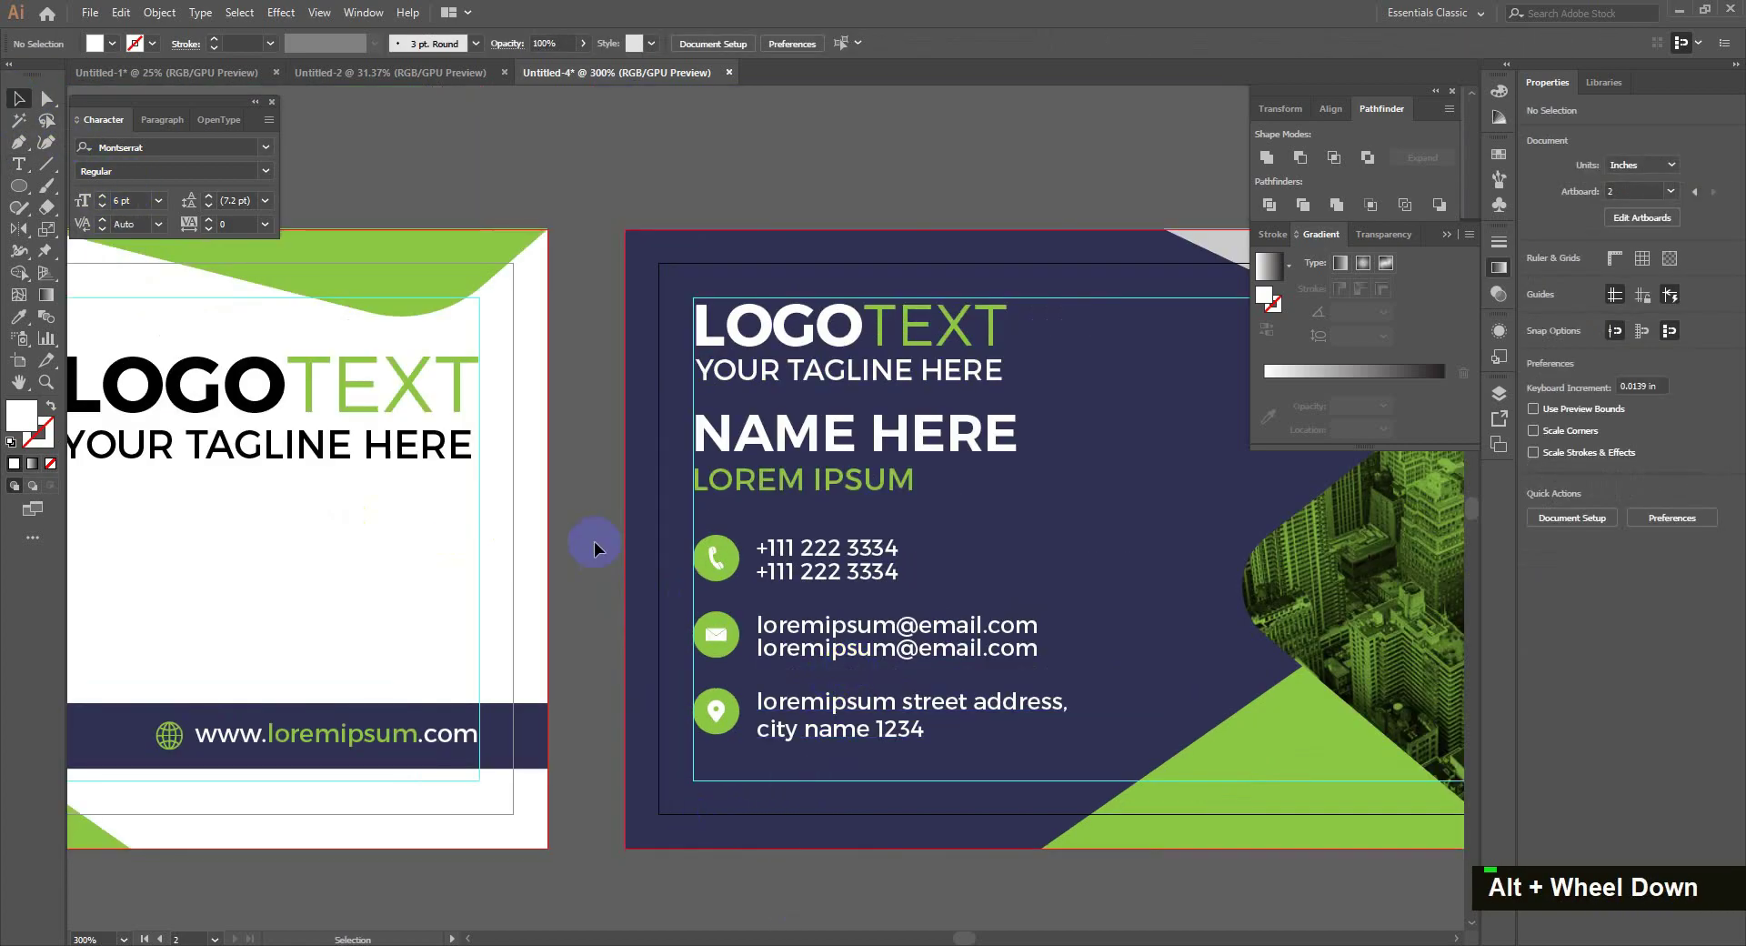
- Move the contact block lower and nudge NAME HERE and LOREM IPSUM into place above the green divider
click(938, 759)
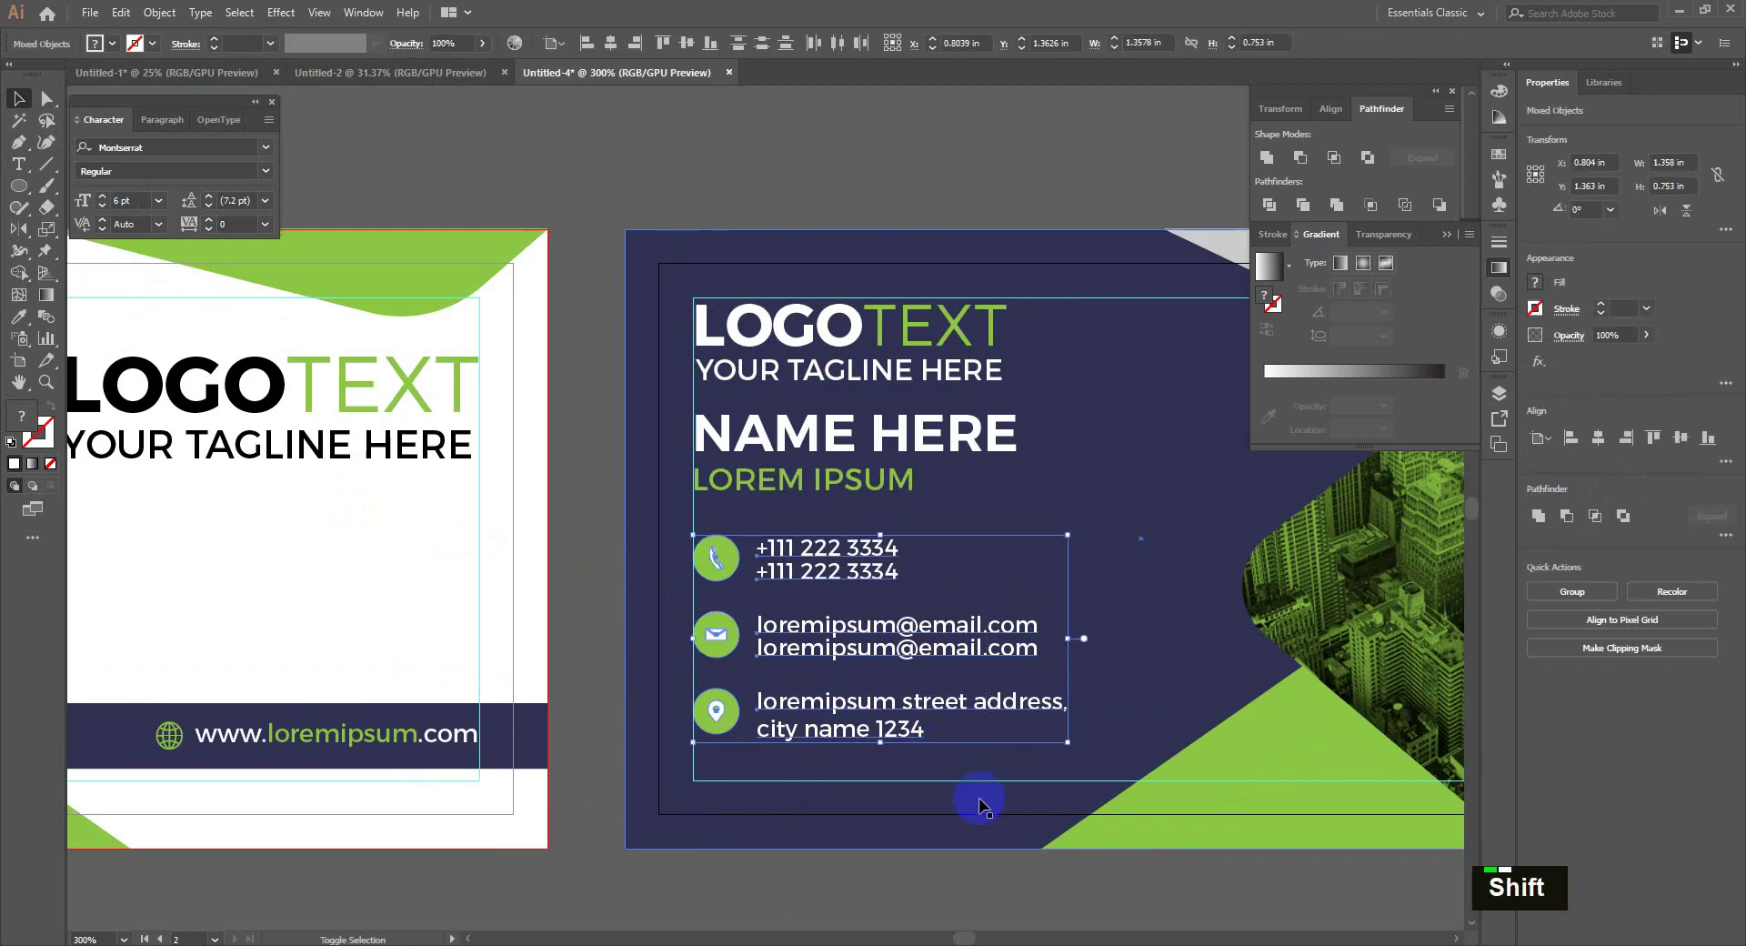
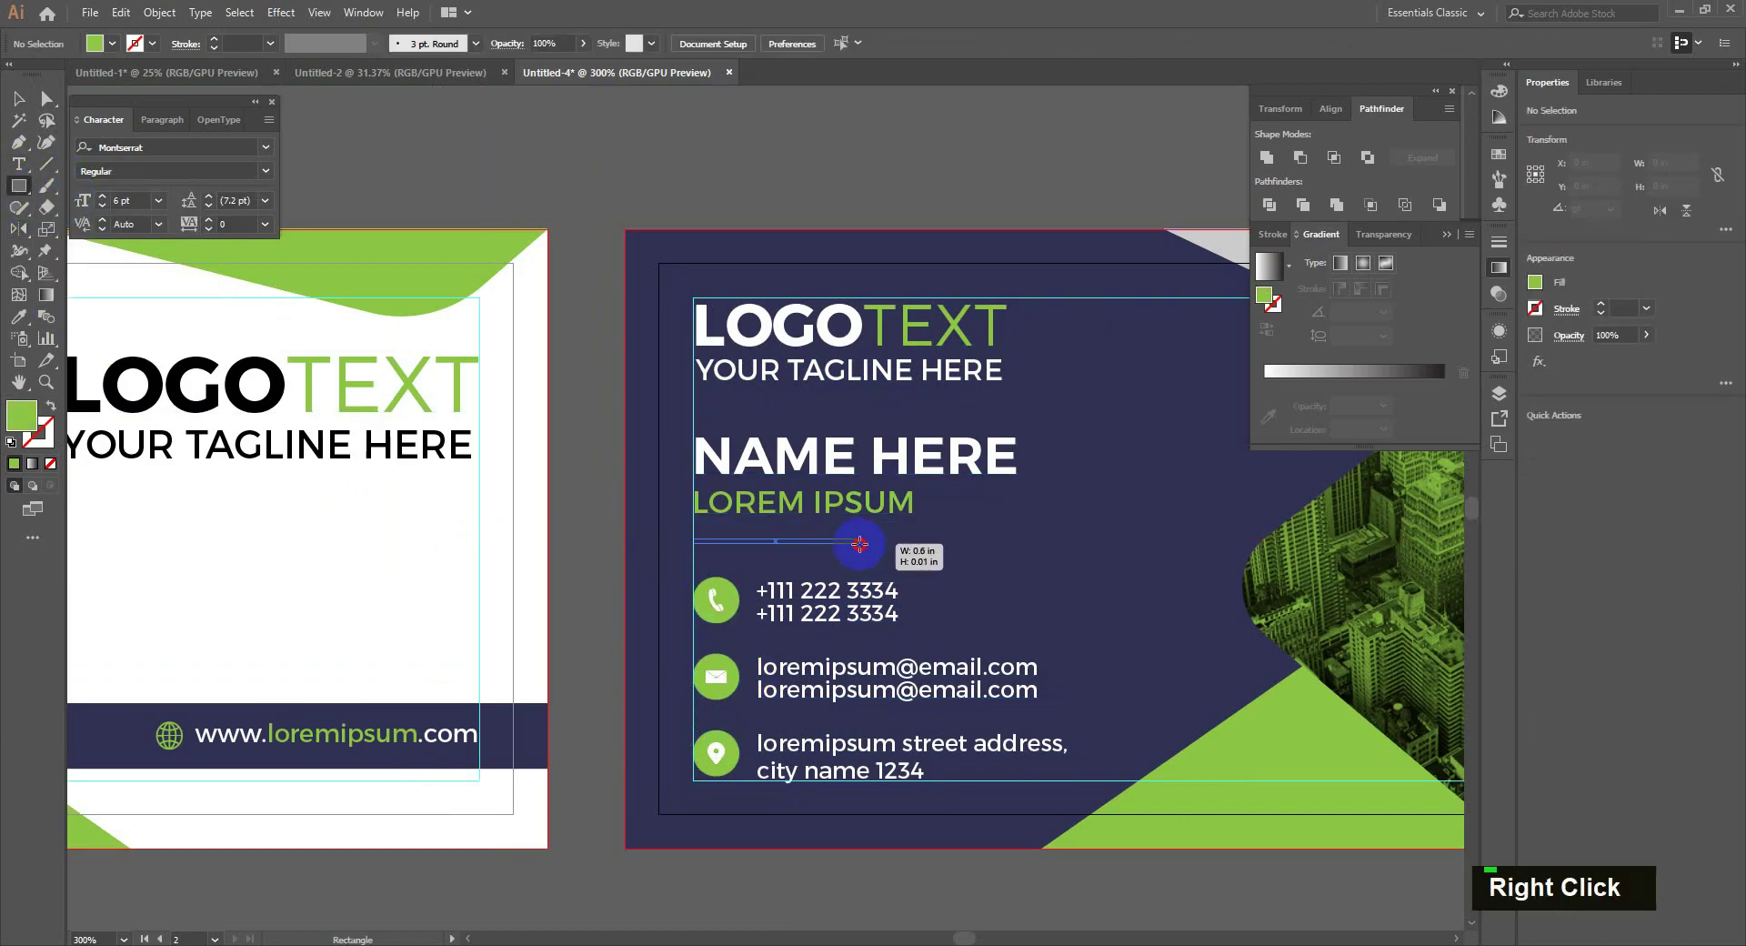
text(v)
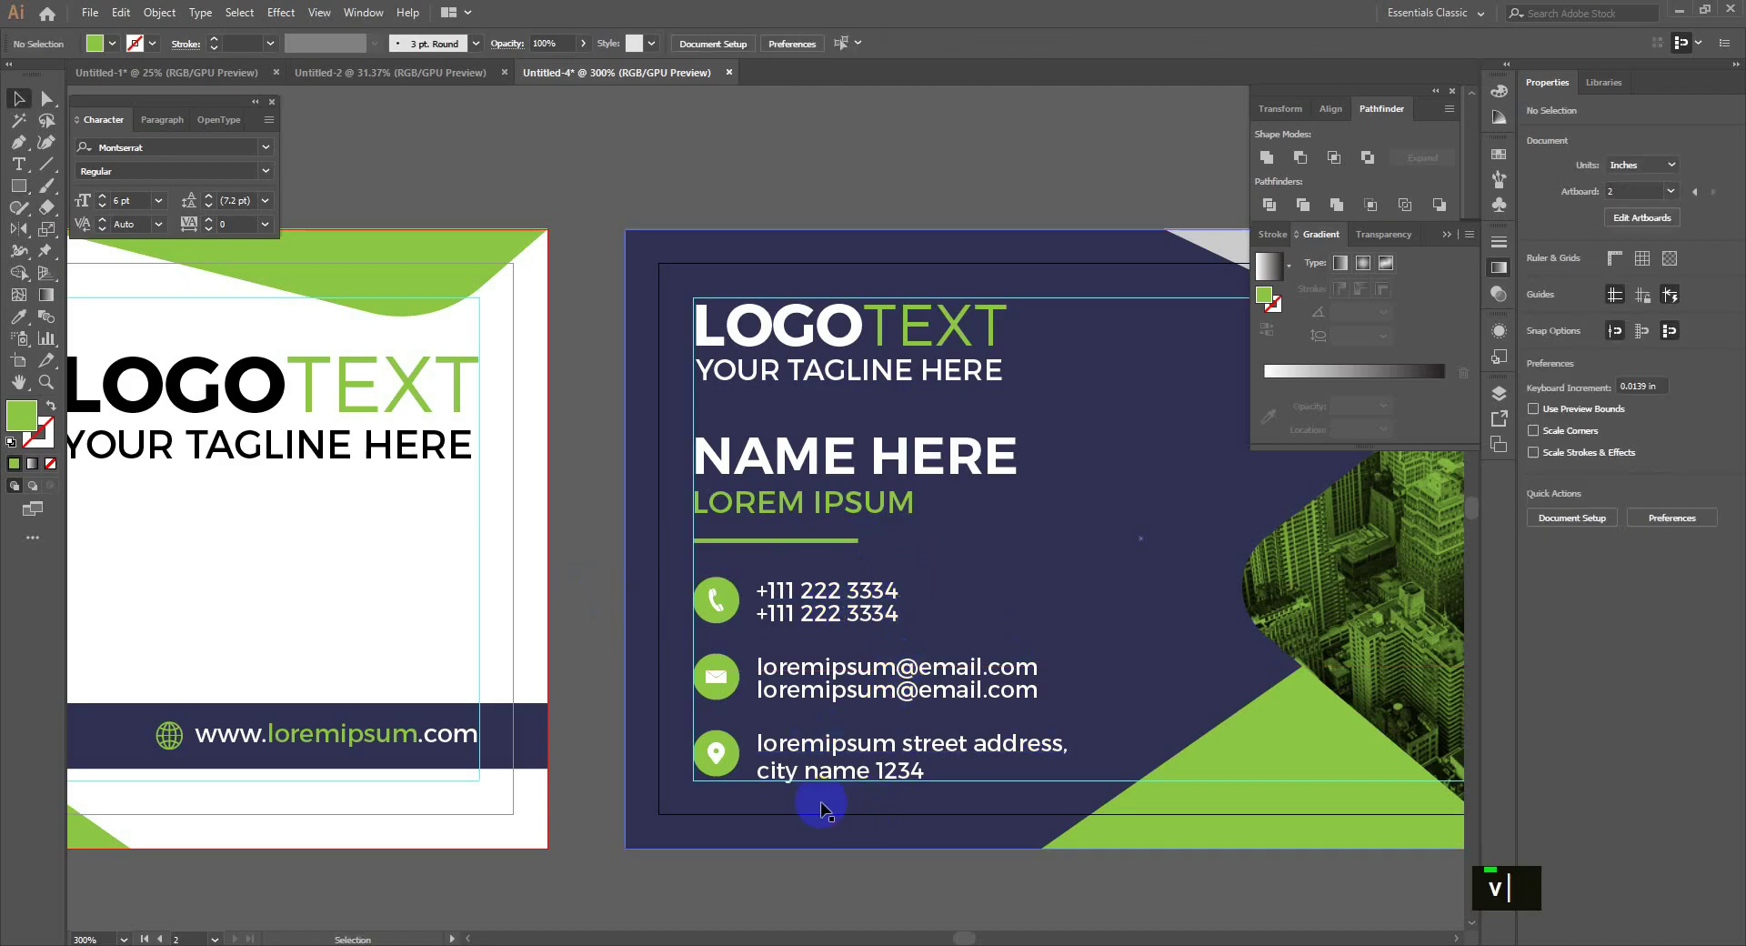
scroll(down, 3)
click(816, 631)
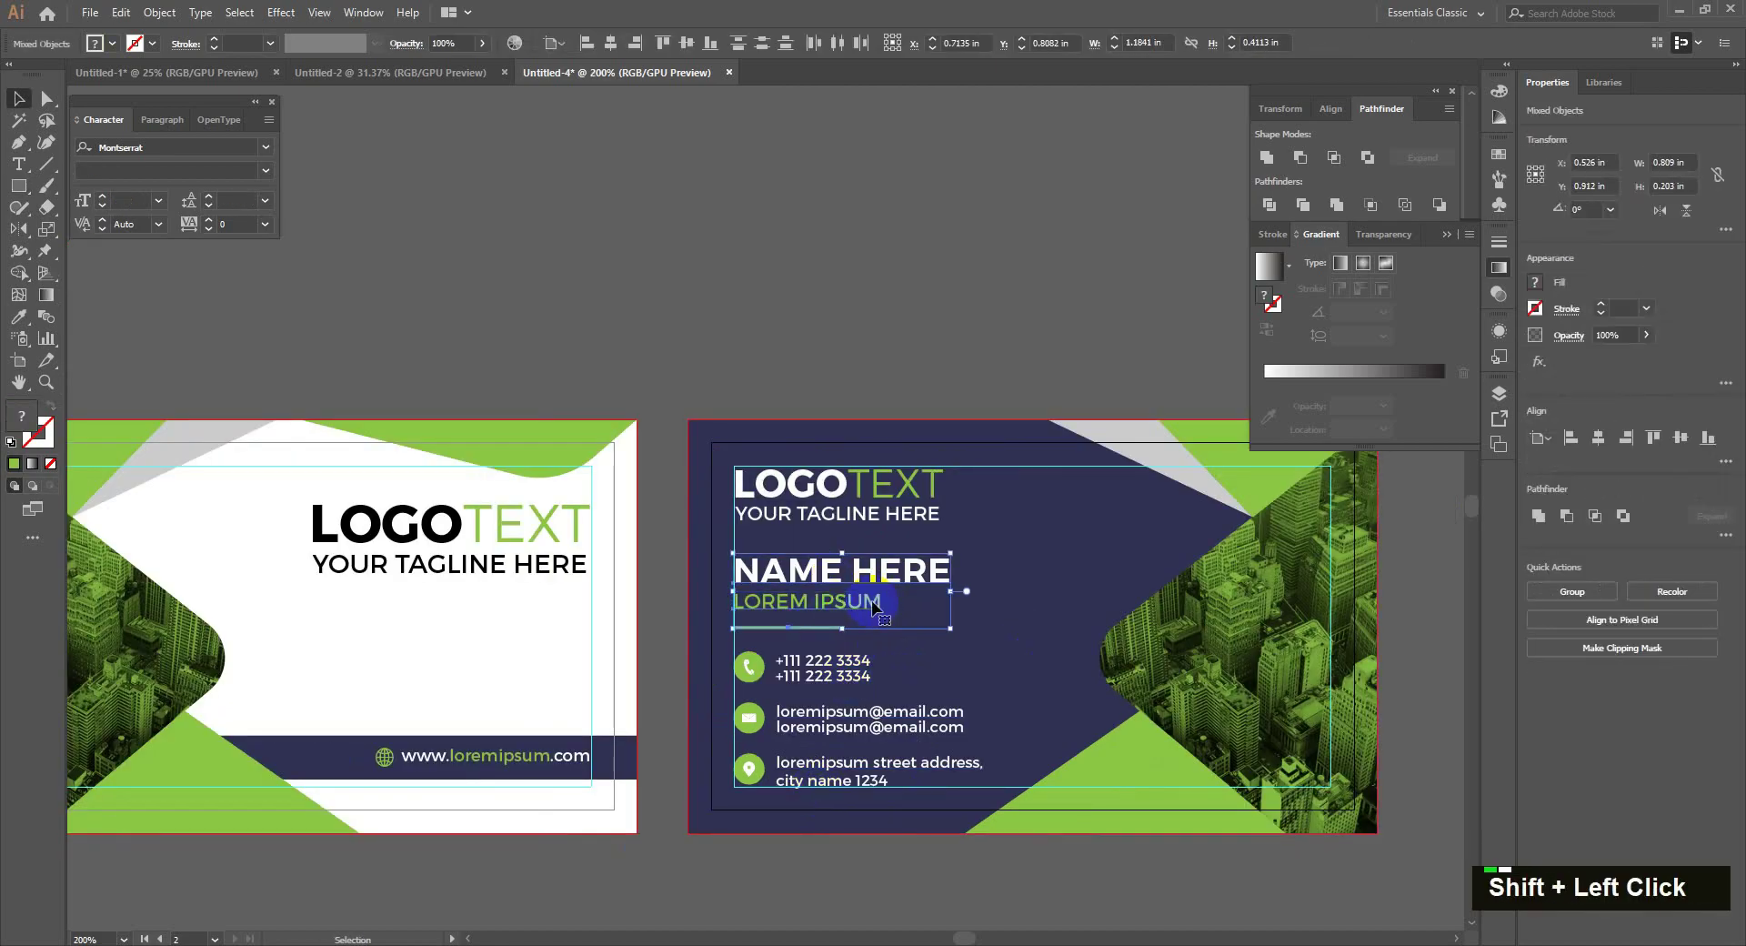
key(Up)
key(Down)
key(space)
scroll(down, 3)
key(space)
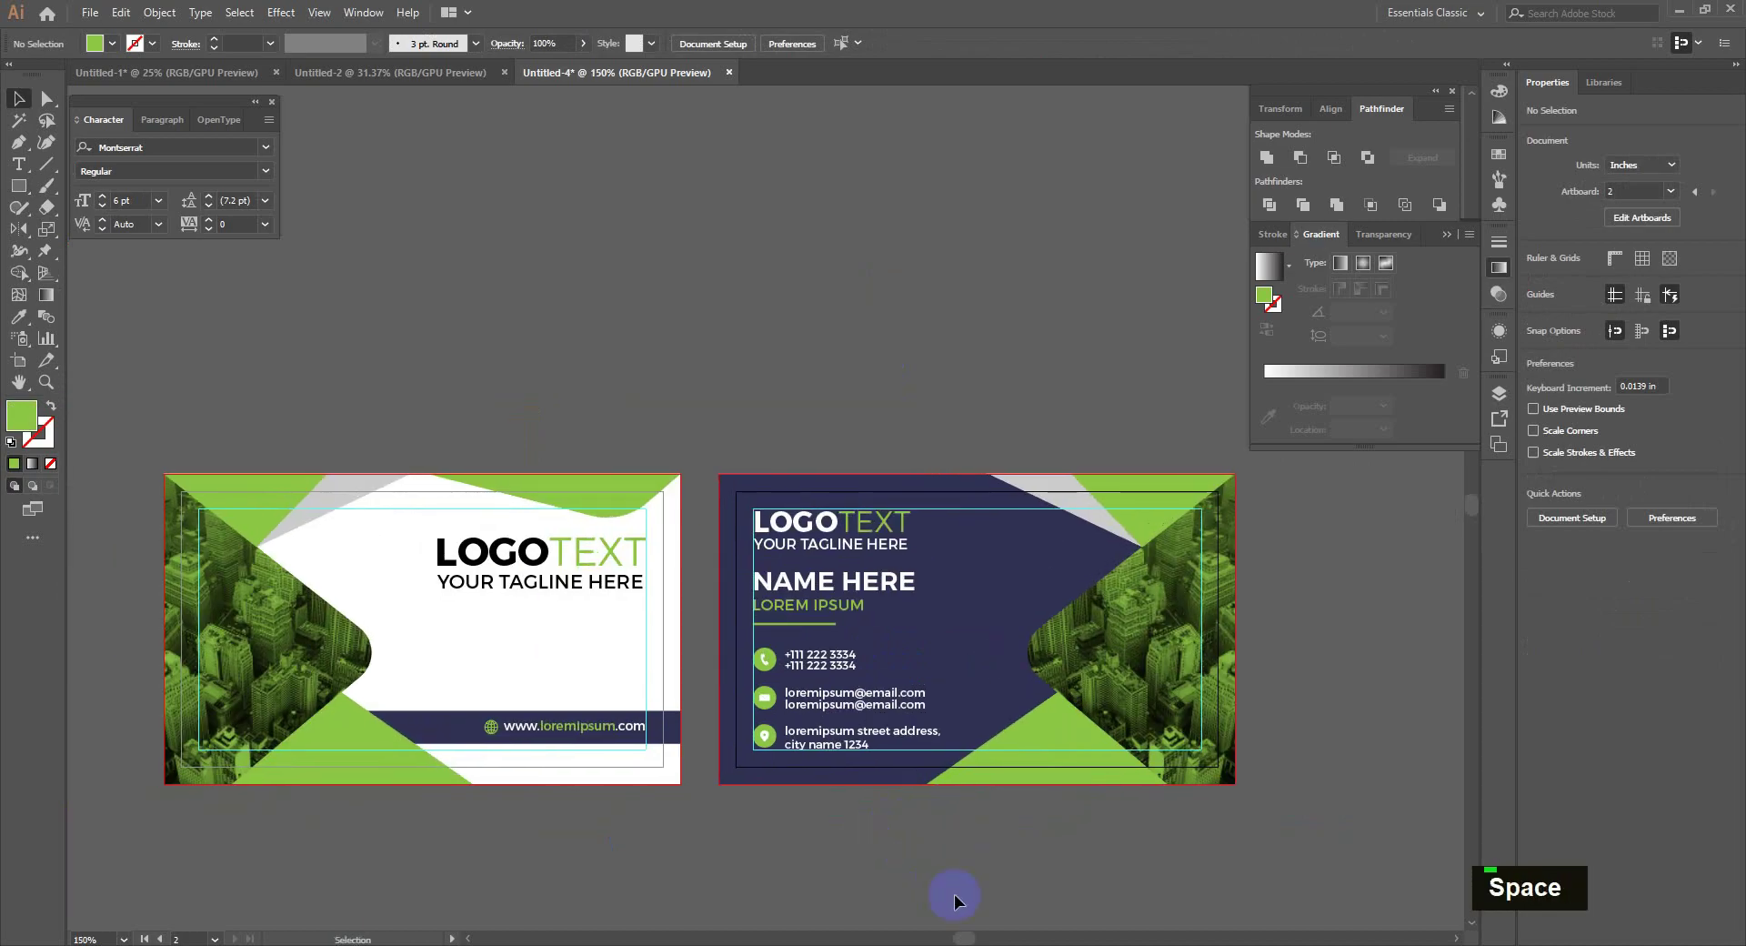